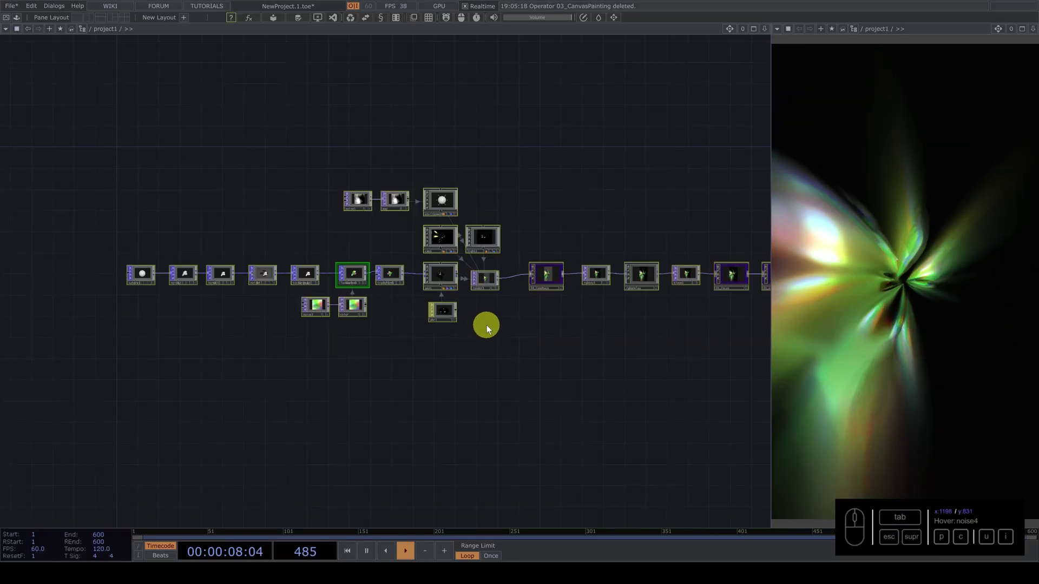
- Delete the old network and bring up the operator creation dialog to search for a sphere
{"action": "key", "text": "Tab"}
{"action": "key", "text": "p"}
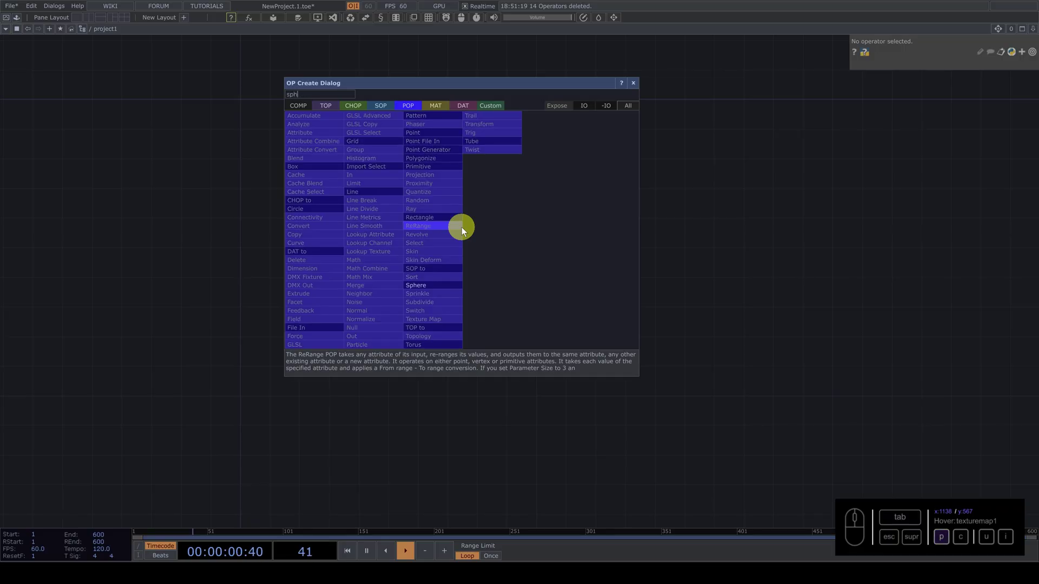
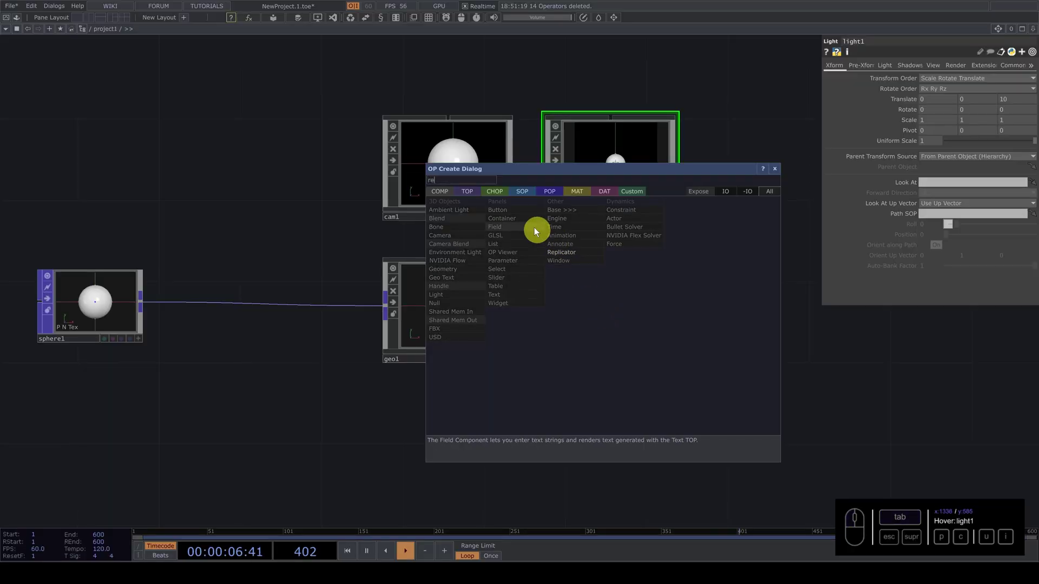
- Add a Render TOP for the sphere scene and tidy the network around it
{"action": "left_click", "coordinate": [476, 192]}
{"action": "left_click", "coordinate": [631, 302]}
{"action": "left_click_drag", "start_coordinate": [616, 309], "coordinate": [454, 307]}
{"action": "left_click", "coordinate": [448, 305]}
{"action": "key", "text": "Delete"}
{"action": "key", "text": "Tab"}
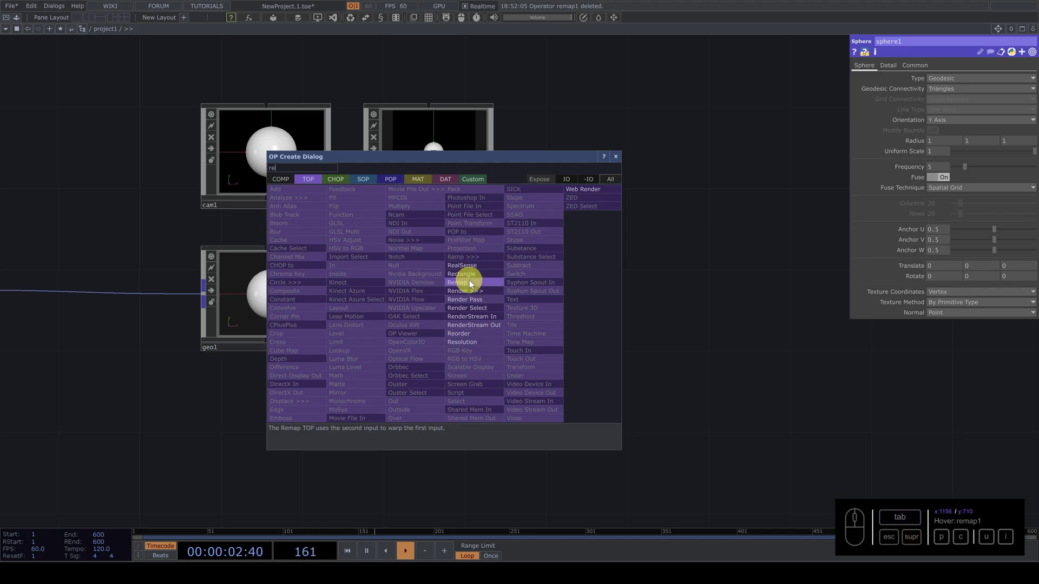
{"action": "left_click_drag", "start_coordinate": [474, 296], "coordinate": [496, 314]}
{"action": "left_click_drag", "start_coordinate": [496, 313], "coordinate": [585, 364]}
- Add an RGB Key TOP and a Null named out1, wiring render1 → rgbkey1 → out1
{"action": "key", "text": "Tab"}
{"action": "left_click", "coordinate": [585, 364]}
{"action": "left_click", "coordinate": [599, 316]}
{"action": "left_click_drag", "start_coordinate": [666, 313], "coordinate": [766, 310]}
{"action": "key", "text": "Tab"}
{"action": "key", "text": "Delete"}
{"action": "key", "text": "u"}
{"action": "left_click_drag", "start_coordinate": [727, 278], "coordinate": [740, 351]}
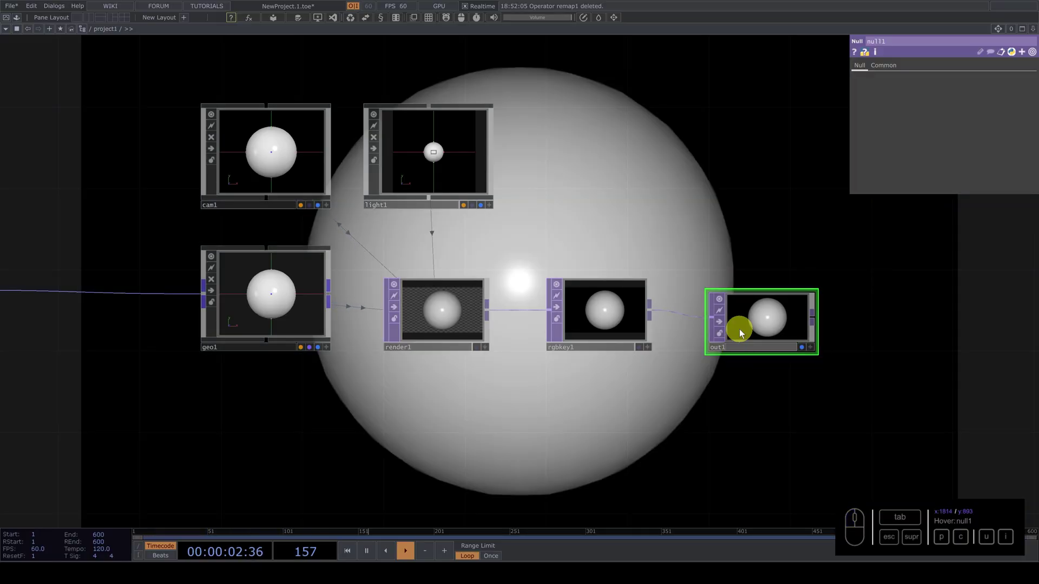
- Set render1's Common-page resolution to 1080 by 1920 and split the workspace into two panes
{"action": "left_click", "coordinate": [445, 305]}
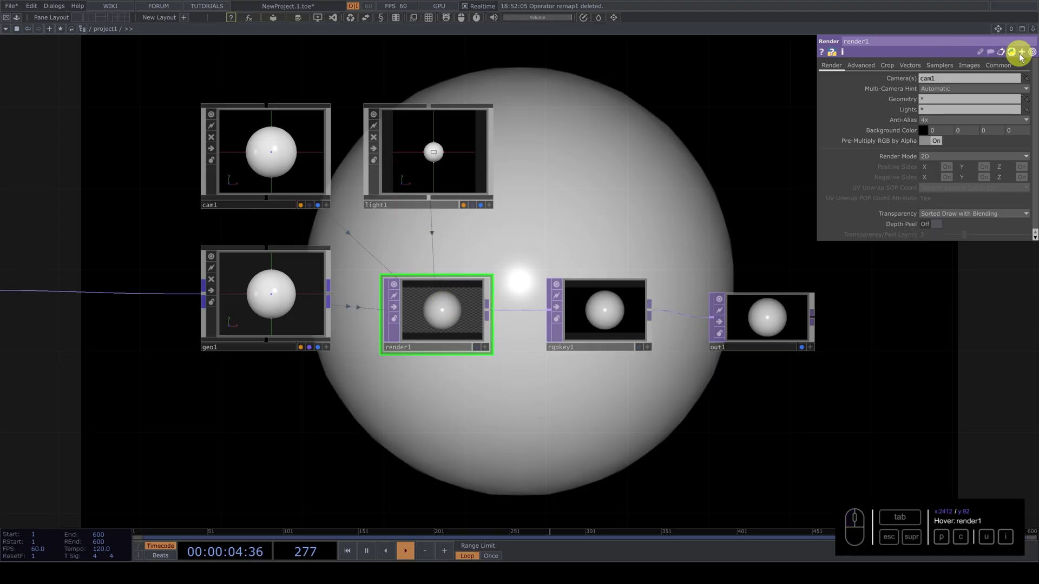
{"action": "left_click", "coordinate": [996, 71]}
{"action": "left_click", "coordinate": [947, 86]}
{"action": "left_click", "coordinate": [886, 80]}
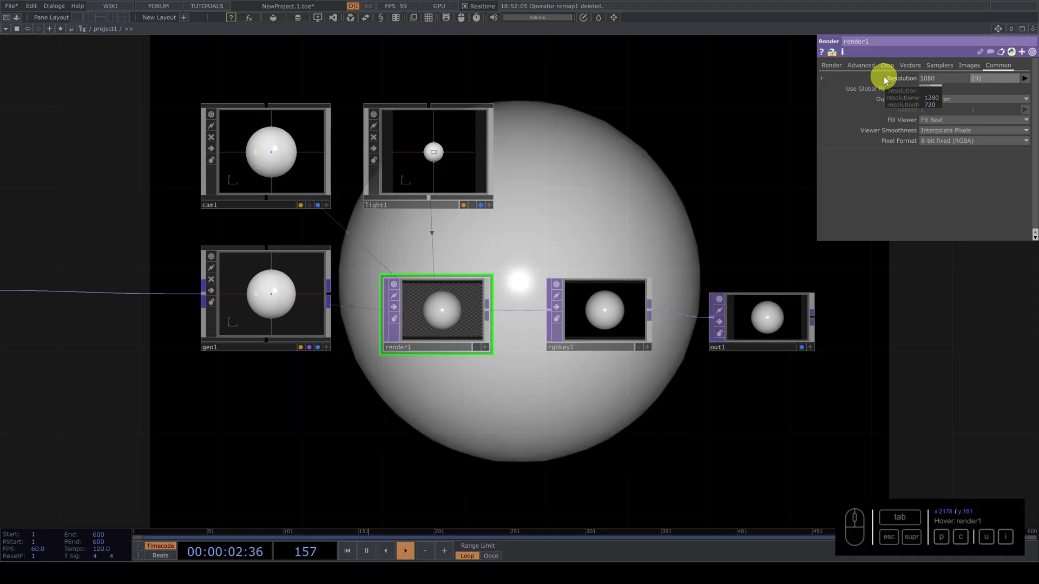
{"action": "left_click", "coordinate": [736, 128]}
{"action": "left_click", "coordinate": [647, 118]}
{"action": "left_click", "coordinate": [93, 19]}
- Make the right pane an output viewer and go up to the network's root level
{"action": "left_click", "coordinate": [533, 35]}
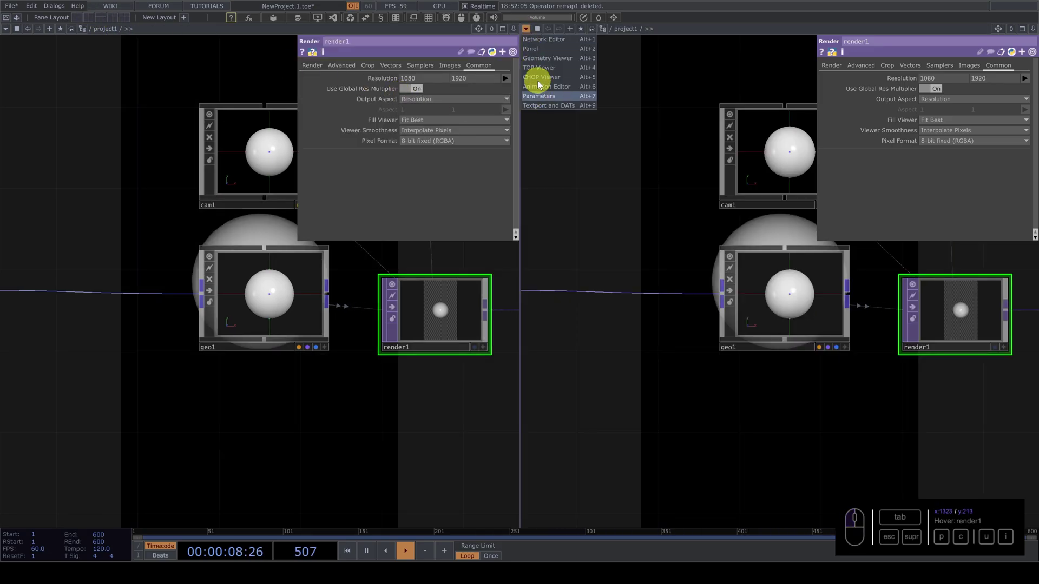
{"action": "left_click", "coordinate": [546, 53]}
{"action": "left_click", "coordinate": [567, 246]}
{"action": "left_click", "coordinate": [523, 274]}
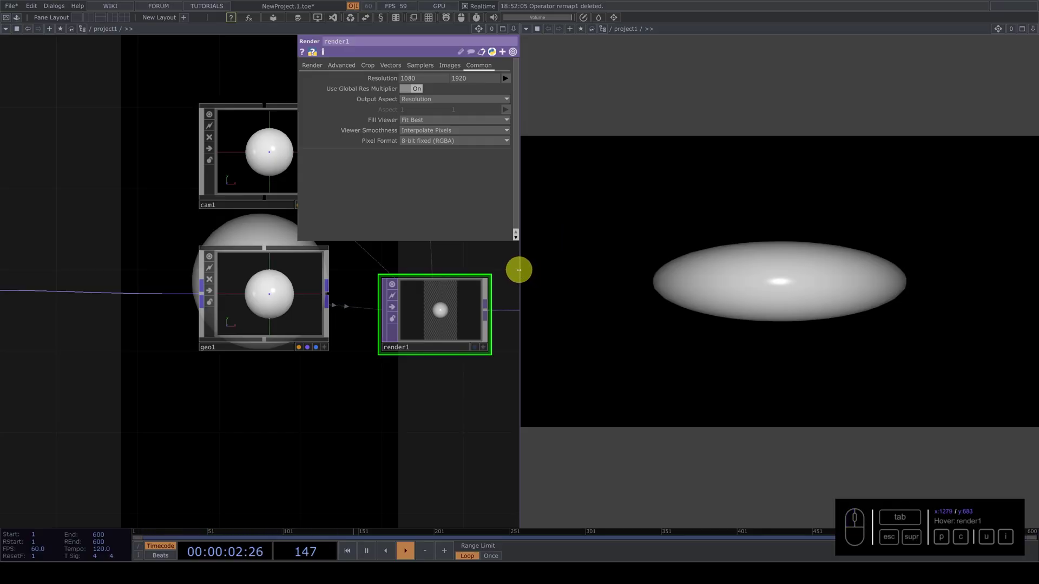
{"action": "left_click", "coordinate": [522, 274]}
{"action": "left_click", "coordinate": [358, 404]}
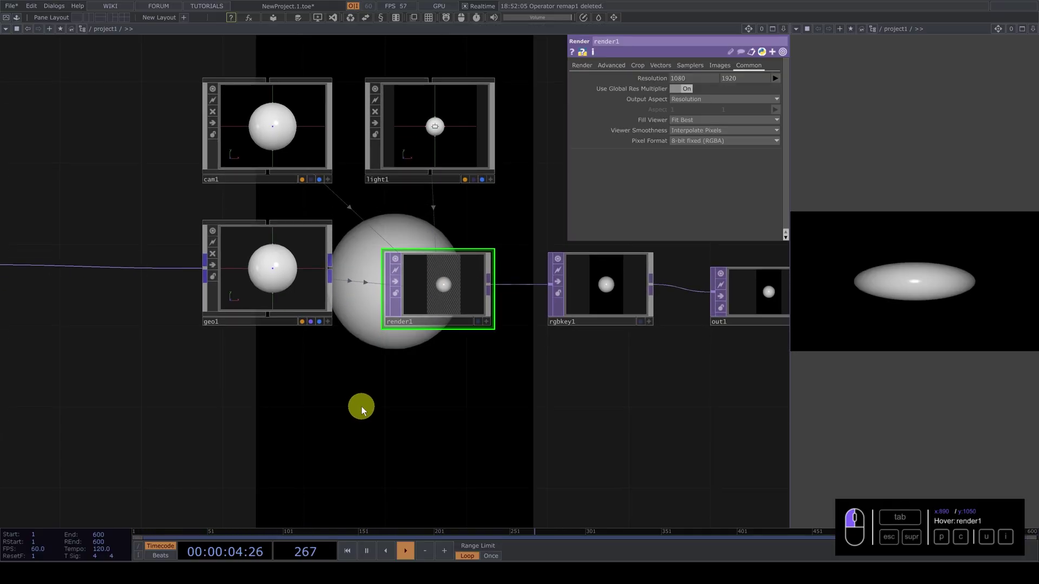
{"action": "key", "text": "u"}
- Set project1's layout width to 1080 and height to 1920
{"action": "left_click", "coordinate": [356, 214]}
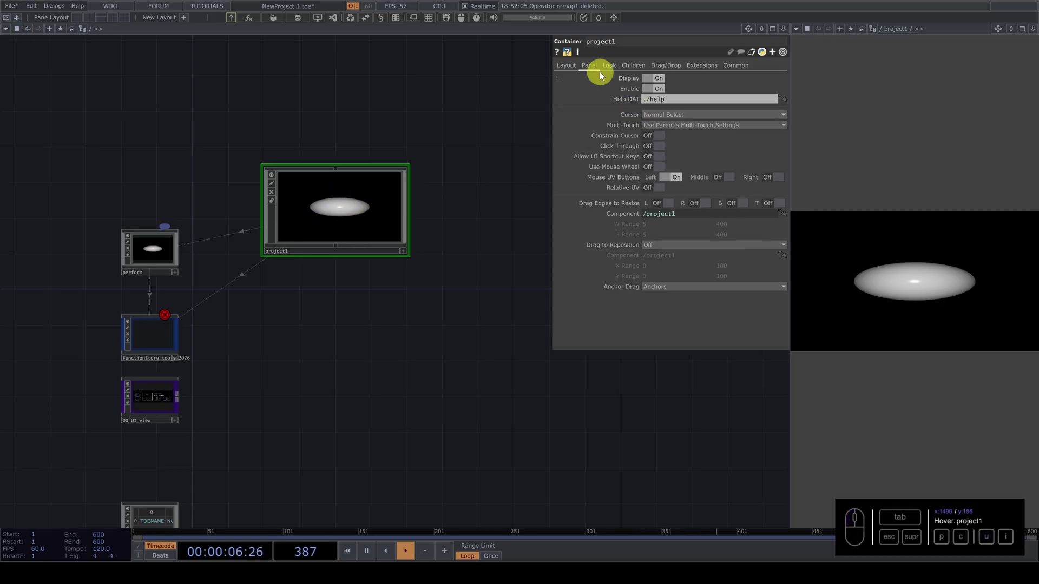
{"action": "left_click", "coordinate": [564, 67]}
{"action": "left_click", "coordinate": [659, 101]}
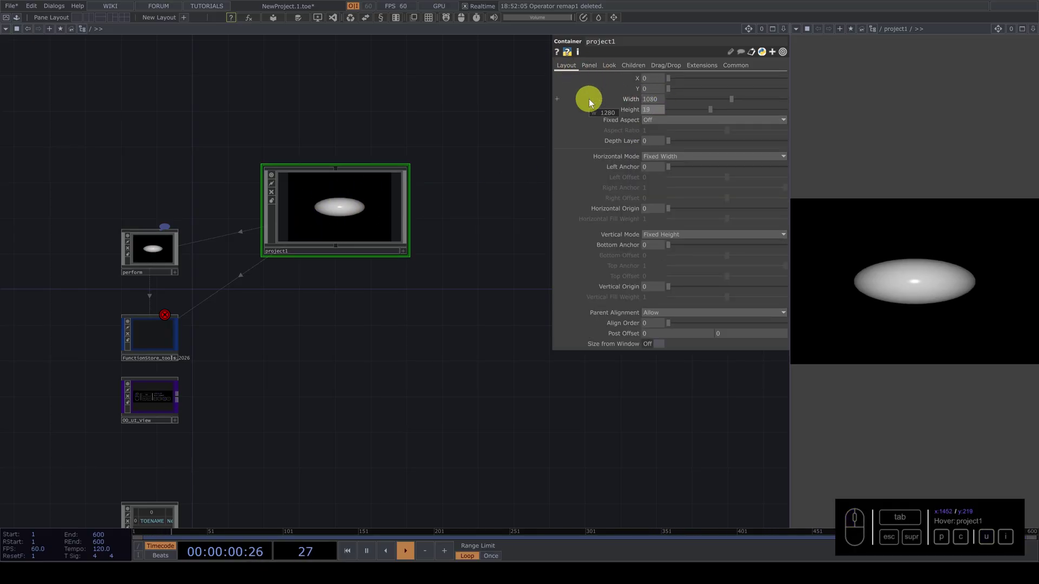
{"action": "left_click", "coordinate": [490, 189]}
{"action": "left_click", "coordinate": [412, 214]}
{"action": "left_click", "coordinate": [335, 202]}
{"action": "key", "text": "i"}
- Navigate the viewer and go back inside the project network
{"action": "left_click", "coordinate": [509, 375]}
{"action": "left_click", "coordinate": [534, 353]}
{"action": "left_click", "coordinate": [537, 335]}
{"action": "middle_click", "coordinate": [517, 351]}
{"action": "left_click", "coordinate": [487, 368]}
{"action": "middle_click", "coordinate": [445, 347]}
{"action": "key", "text": "p"}
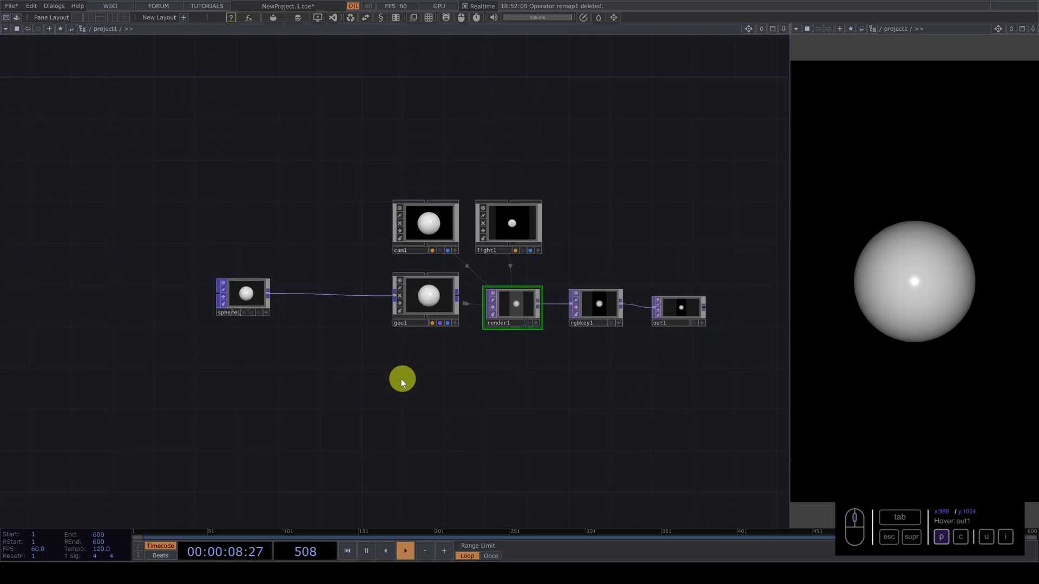
{"action": "left_click", "coordinate": [241, 299]}
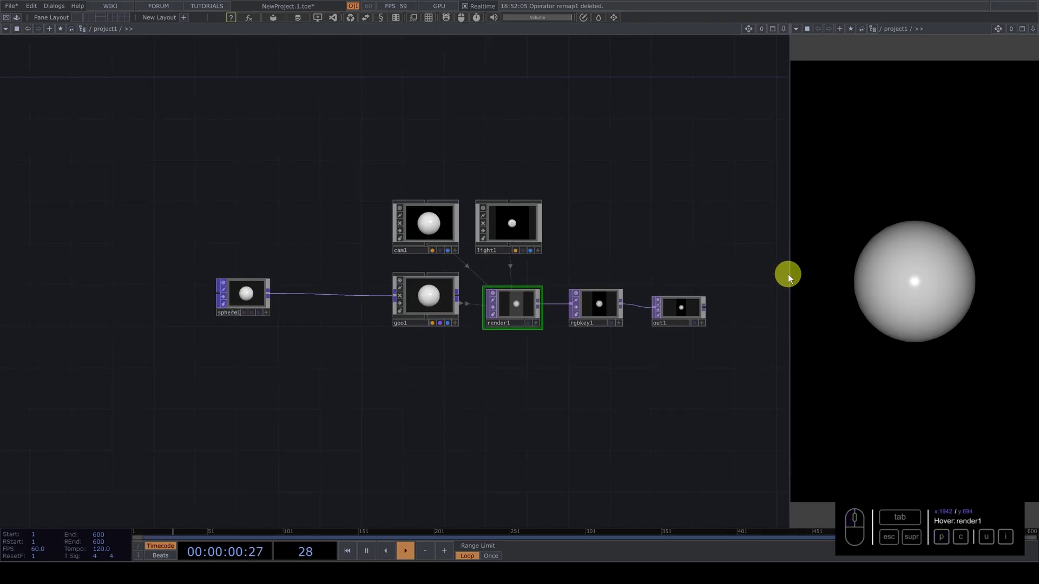
{"action": "left_click", "coordinate": [787, 278]}
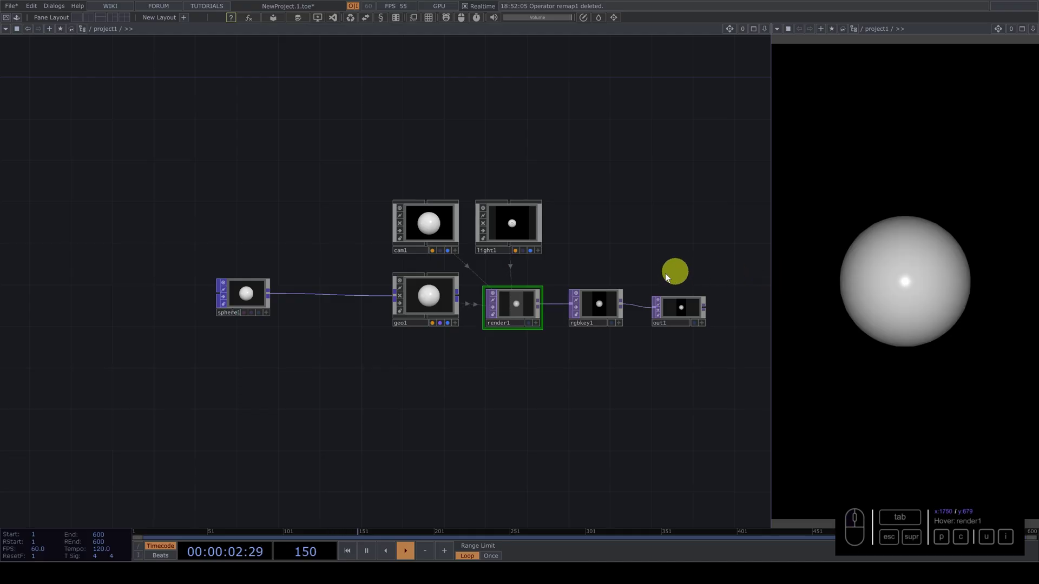
- Move sphere1 further left to make room below geo1
{"action": "left_click", "coordinate": [320, 331]}
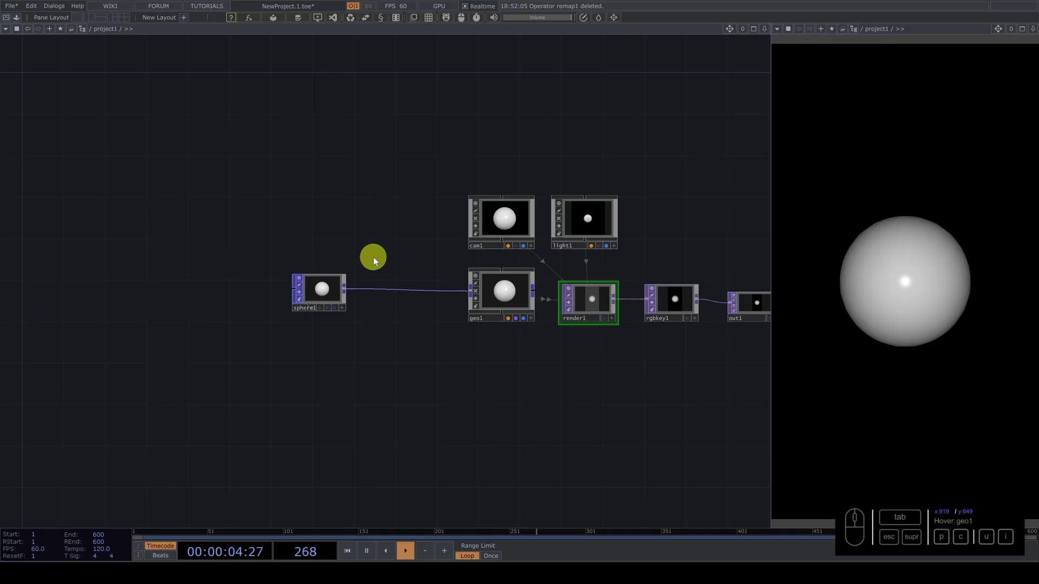
{"action": "left_click_drag", "start_coordinate": [318, 292], "coordinate": [249, 297]}
{"action": "left_click_drag", "start_coordinate": [245, 303], "coordinate": [378, 269]}
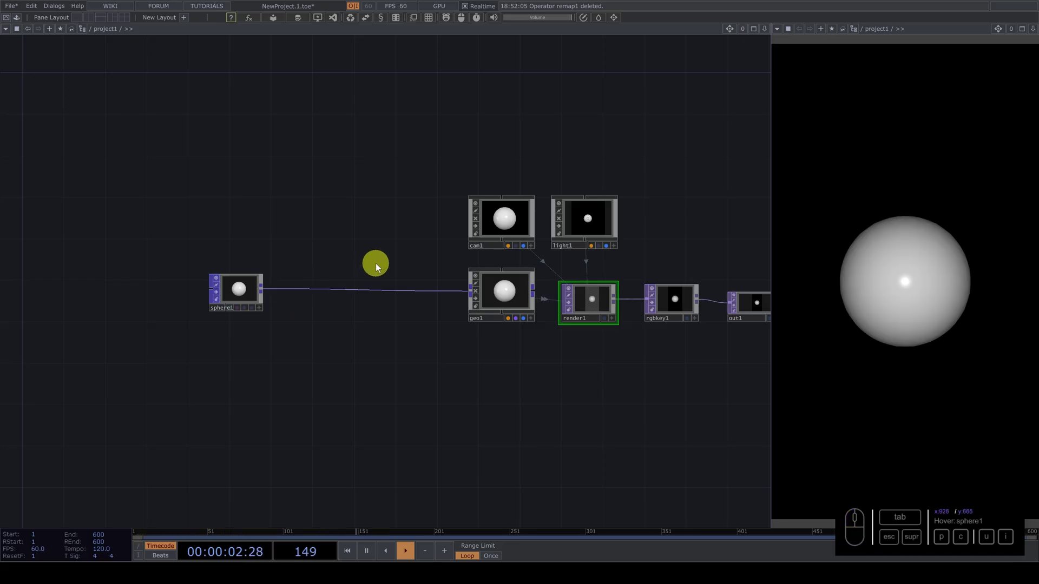
{"action": "left_click", "coordinate": [378, 258]}
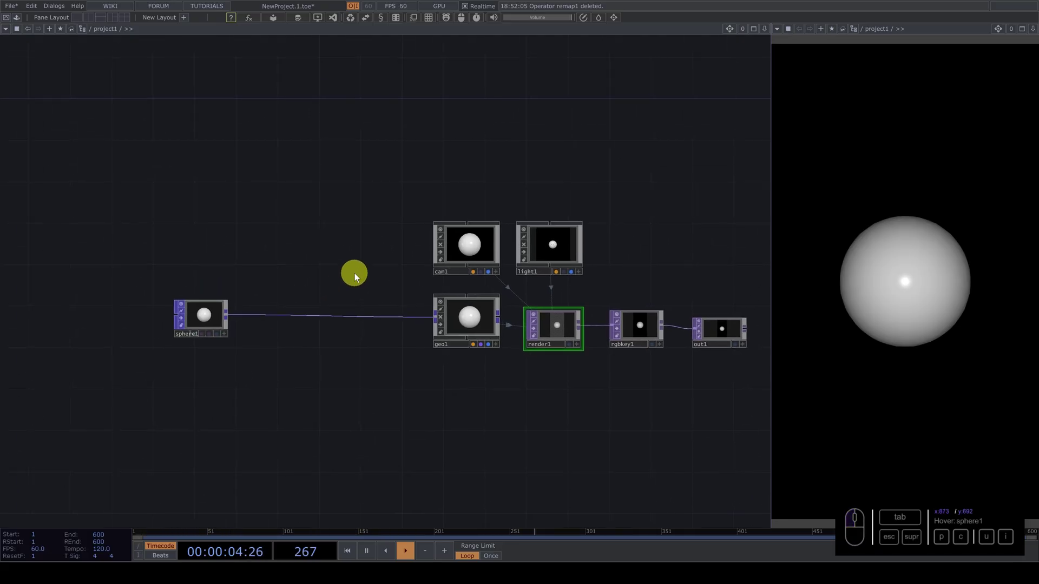
{"action": "left_click", "coordinate": [462, 387]}
- Add a PBR MAT and place pbr1 below the geometry as its material
{"action": "key", "text": "Tab"}
{"action": "left_click", "coordinate": [431, 258]}
{"action": "left_click", "coordinate": [295, 328]}
{"action": "double_click", "coordinate": [479, 401]}
{"action": "left_click", "coordinate": [378, 260]}
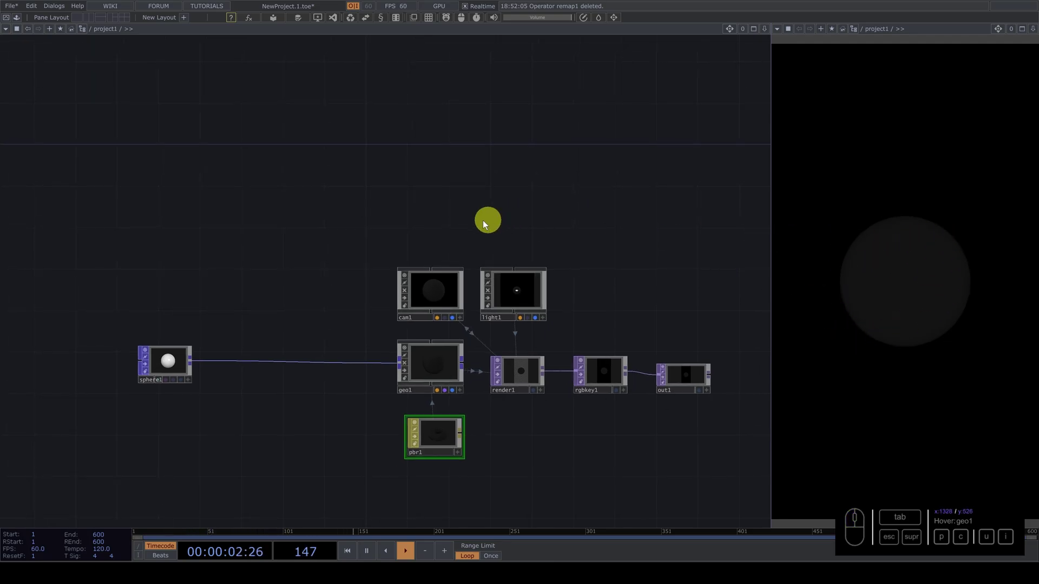
- Add an Environment Light COMP above the geometry
{"action": "left_click", "coordinate": [437, 230]}
{"action": "key", "text": "Tab"}
{"action": "left_click", "coordinate": [278, 108]}
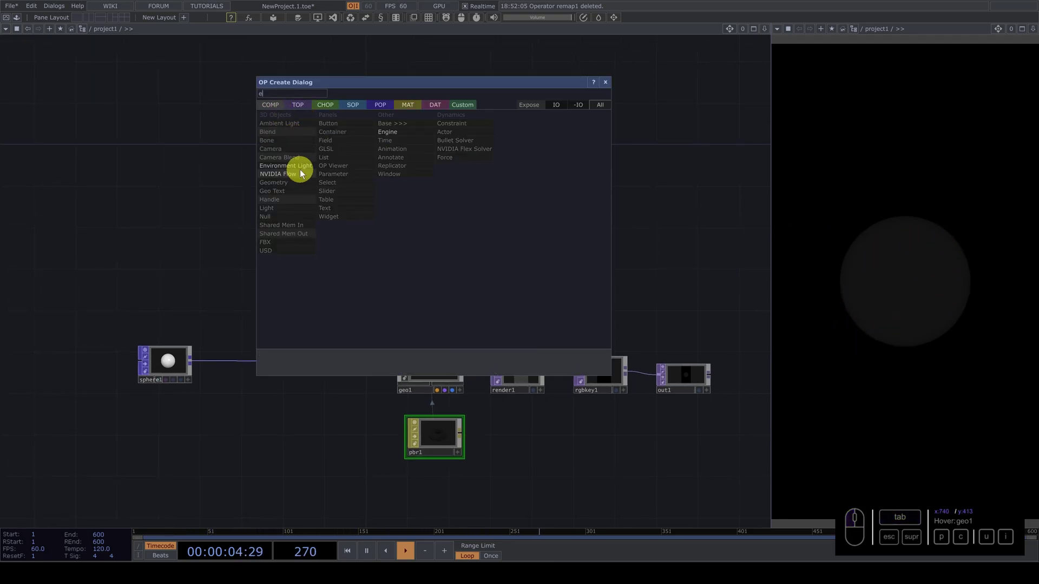
{"action": "left_click_drag", "start_coordinate": [304, 171], "coordinate": [437, 221]}
{"action": "left_click", "coordinate": [362, 229]}
- Add a Noise TOP and a Null named map, wiring noise1 into map
{"action": "key", "text": "Tab"}
{"action": "left_click", "coordinate": [222, 108]}
{"action": "key", "text": "i"}
{"action": "left_click", "coordinate": [310, 167]}
{"action": "left_click", "coordinate": [270, 228]}
{"action": "left_click_drag", "start_coordinate": [306, 218], "coordinate": [315, 209]}
{"action": "key", "text": "u"}
{"action": "left_click", "coordinate": [292, 184]}
{"action": "left_click_drag", "start_coordinate": [354, 221], "coordinate": [346, 267]}
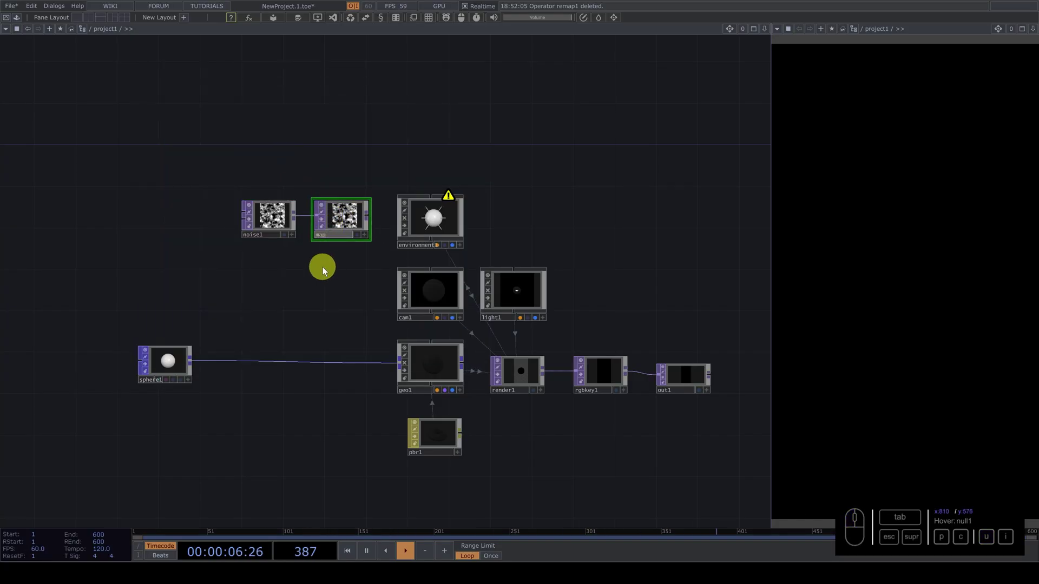
- Feed the map texture into the environment light and adjust noise1's Period
{"action": "left_click_drag", "start_coordinate": [362, 279], "coordinate": [440, 227]}
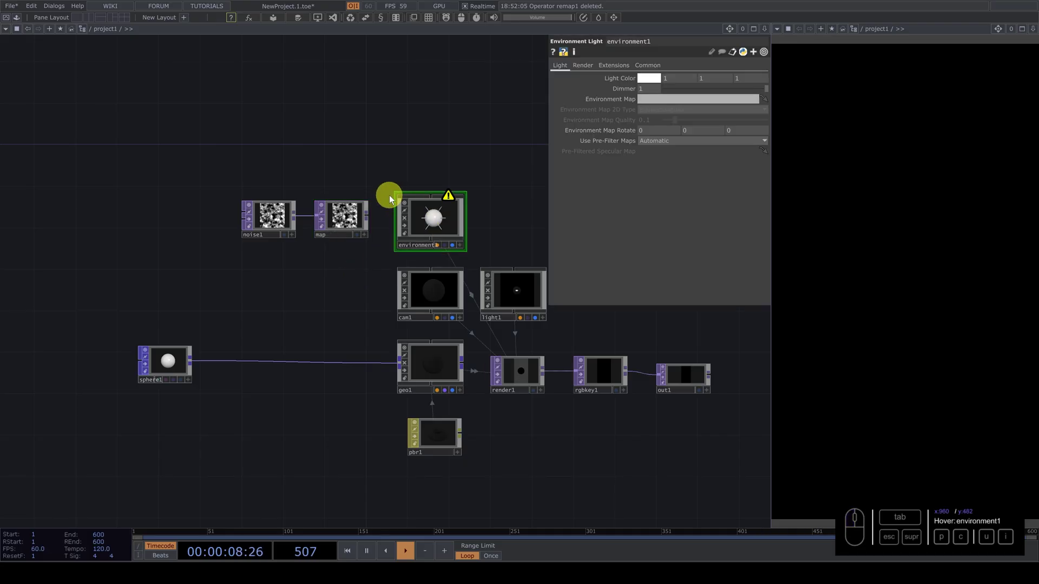
{"action": "left_click_drag", "start_coordinate": [351, 212], "coordinate": [677, 101]}
{"action": "left_click", "coordinate": [430, 153]}
{"action": "left_click", "coordinate": [345, 218]}
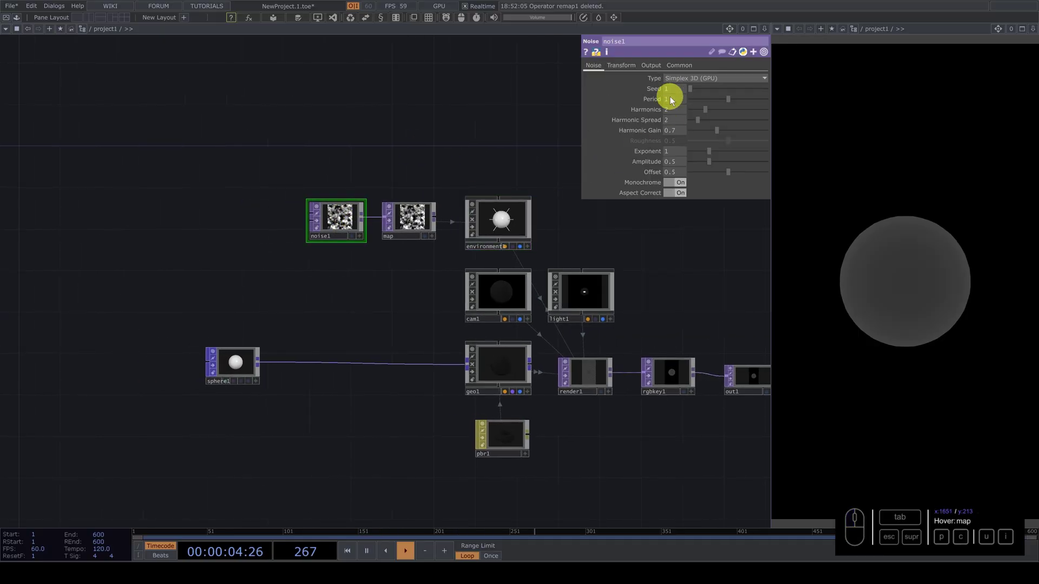
{"action": "left_click", "coordinate": [668, 103]}
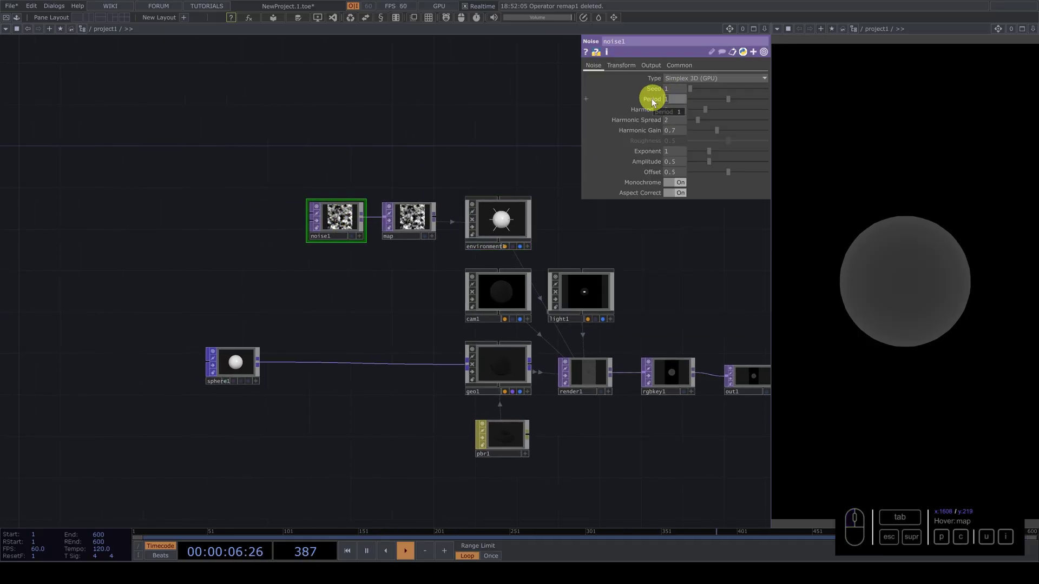
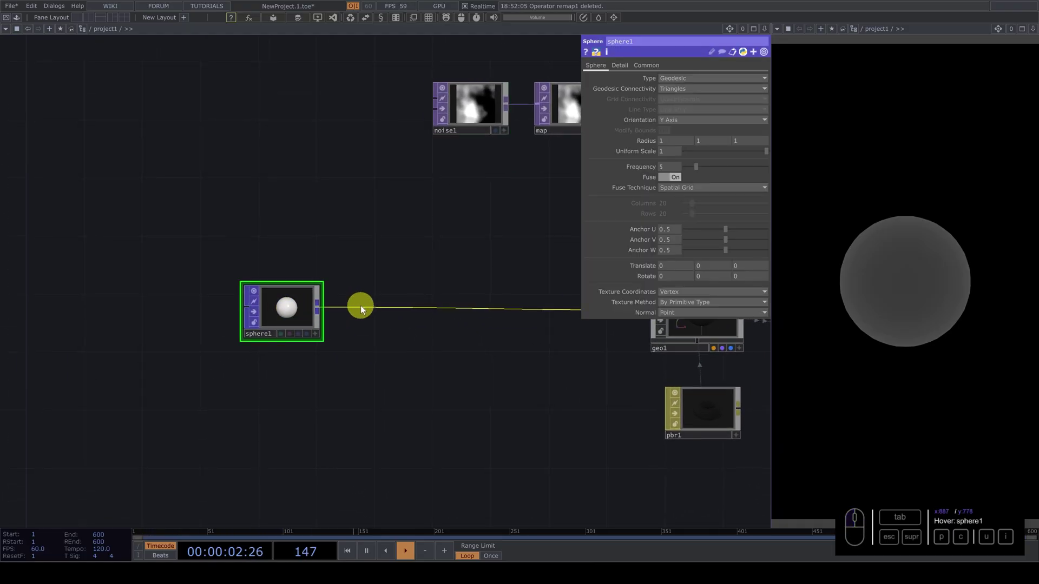
- Insert a Noise POP between sphere1 and geo1
{"action": "left_click", "coordinate": [366, 309]}
{"action": "left_click", "coordinate": [380, 300]}
{"action": "key", "text": "i"}
{"action": "left_click", "coordinate": [285, 374]}
{"action": "left_click", "coordinate": [398, 313]}
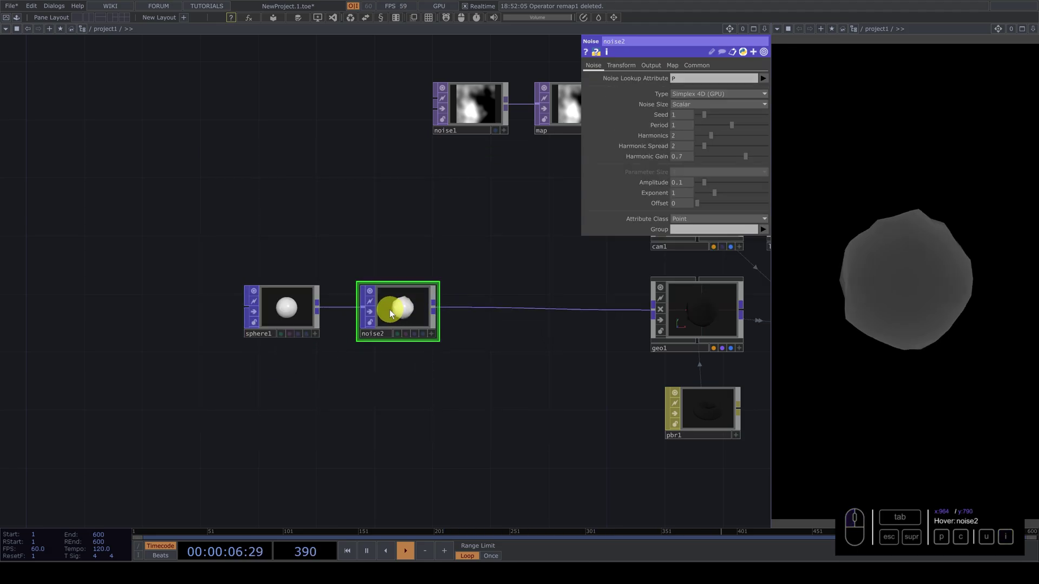
{"action": "left_click", "coordinate": [394, 313]}
- Raise the noise amplitude to about 0.75 and set Output Combine to Translate along Normal
{"action": "left_click_drag", "start_coordinate": [711, 184], "coordinate": [897, 278]}
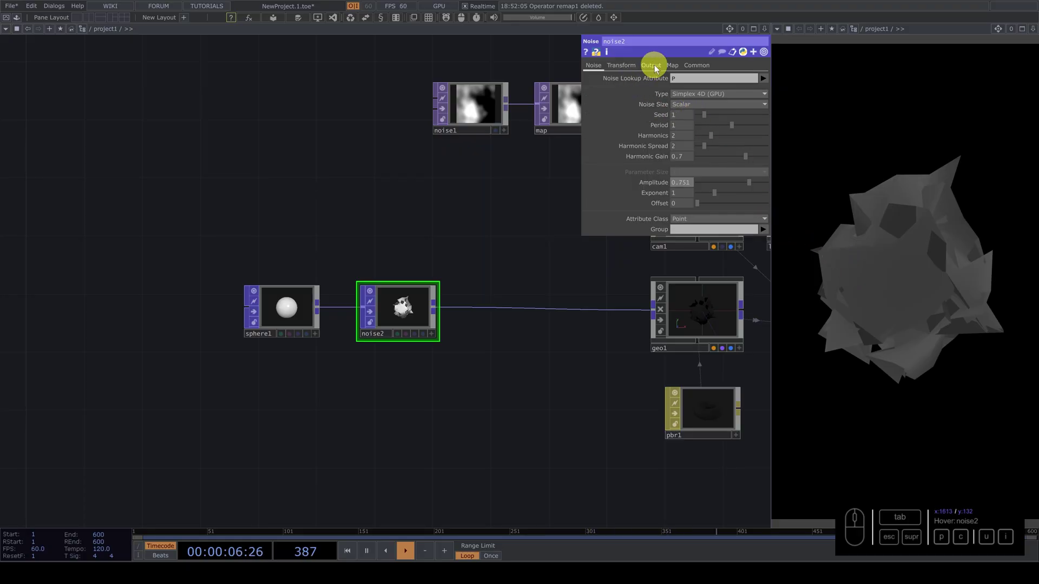
{"action": "left_click_drag", "start_coordinate": [659, 68], "coordinate": [691, 140]}
{"action": "left_click", "coordinate": [692, 127]}
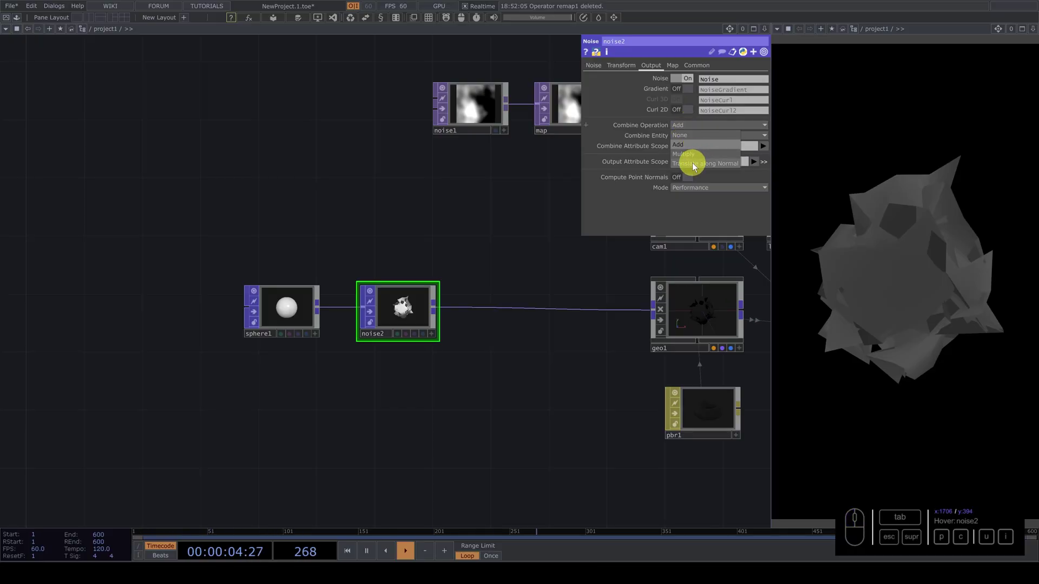
{"action": "left_click", "coordinate": [698, 167]}
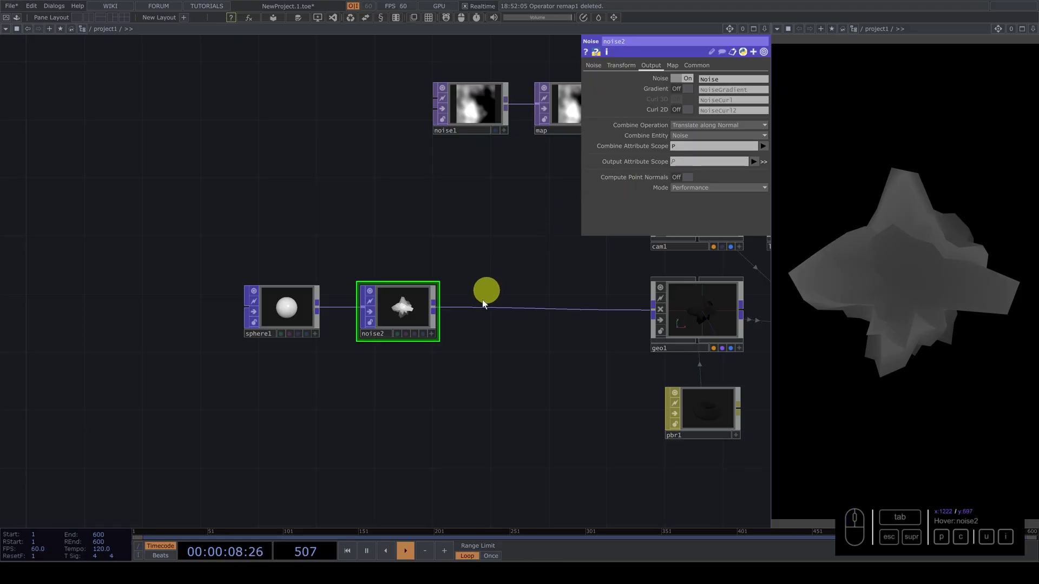
{"action": "left_click", "coordinate": [377, 426]}
- Add a second sphere with its own noise below the first chain
{"action": "key", "text": "Tab"}
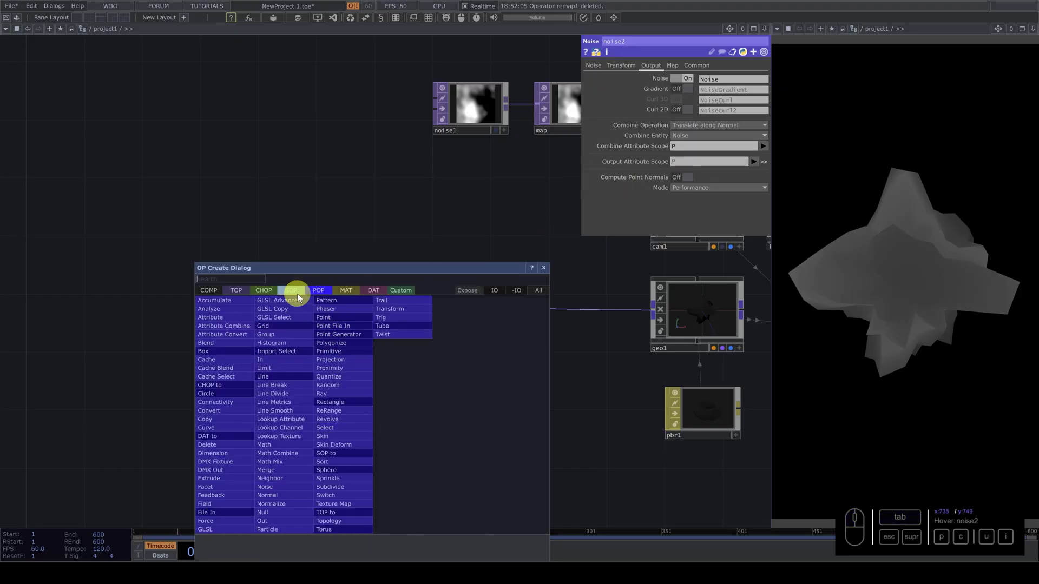
{"action": "double_click", "coordinate": [297, 294]}
{"action": "key", "text": "p"}
{"action": "left_click", "coordinate": [400, 345]}
{"action": "left_click_drag", "start_coordinate": [340, 411], "coordinate": [342, 344]}
{"action": "key", "text": "Tab"}
{"action": "left_click", "coordinate": [347, 334]}
{"action": "left_click", "coordinate": [403, 407]}
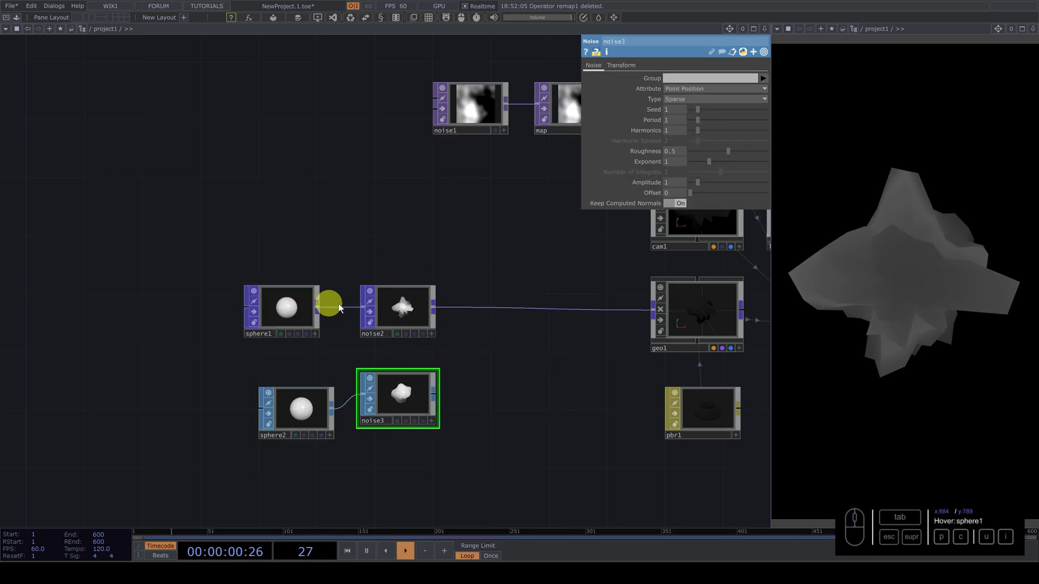
- Raise sphere1's geodesic frequency toward 30 for a finer, spikier shape
{"action": "left_click", "coordinate": [282, 314]}
{"action": "left_click_drag", "start_coordinate": [697, 170], "coordinate": [685, 205]}
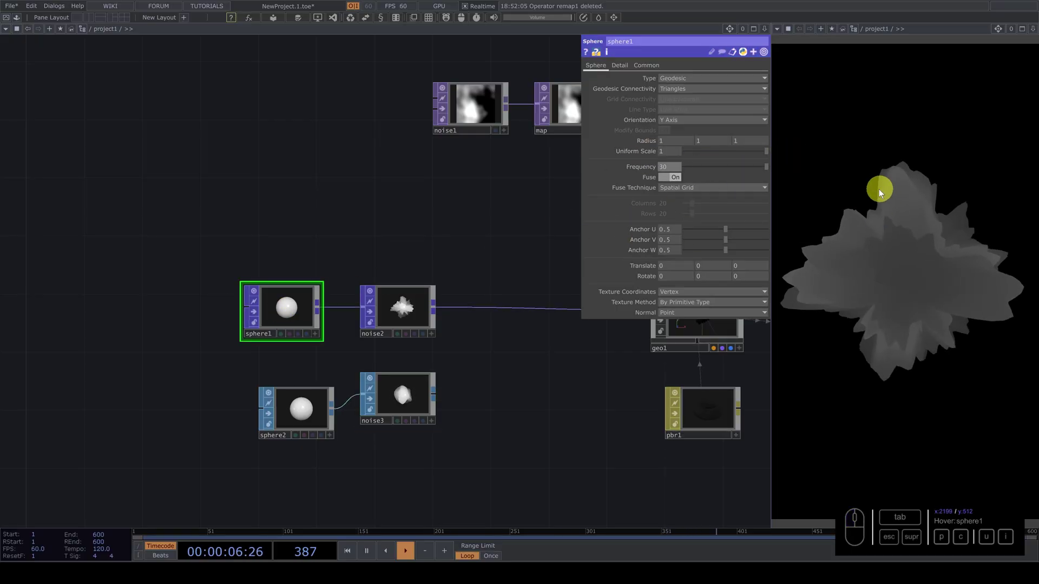
- Try a Grid construction type on sphere1 and compare with the second sphere
{"action": "left_click", "coordinate": [677, 79]}
{"action": "left_click", "coordinate": [676, 102]}
{"action": "left_click_drag", "start_coordinate": [676, 99], "coordinate": [694, 165]}
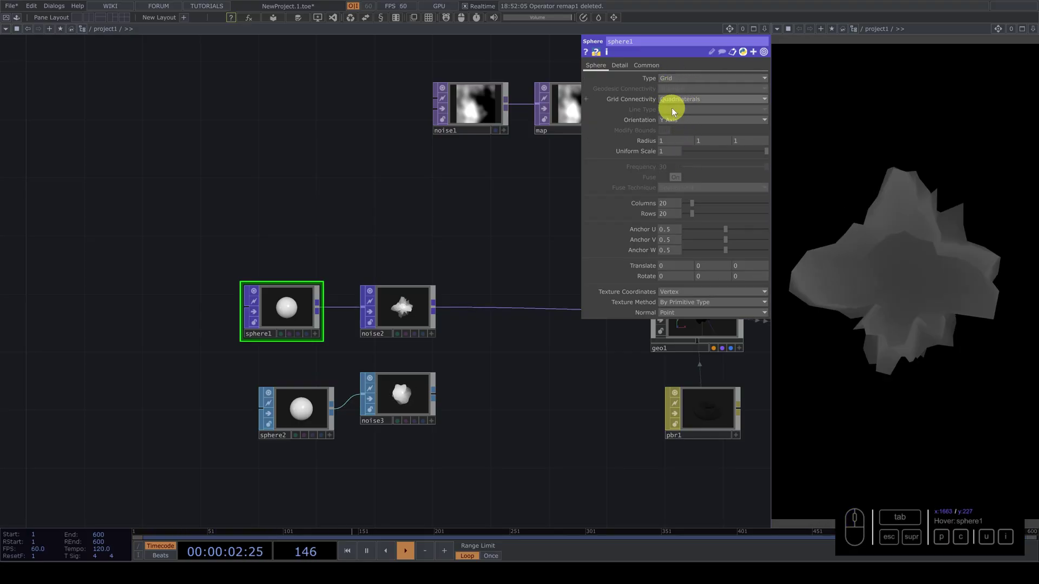
{"action": "left_click", "coordinate": [320, 403]}
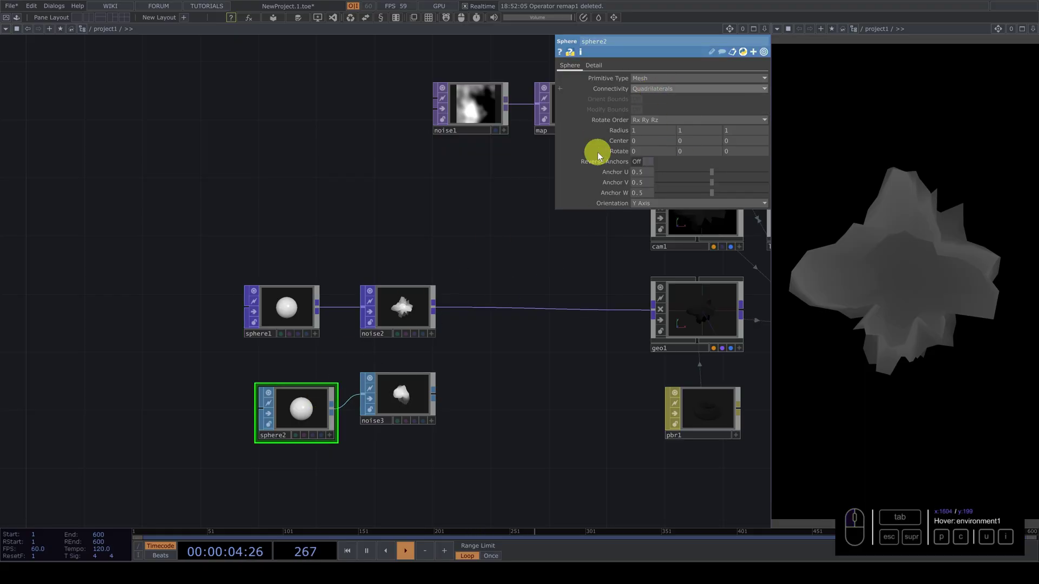
{"action": "left_click", "coordinate": [318, 302]}
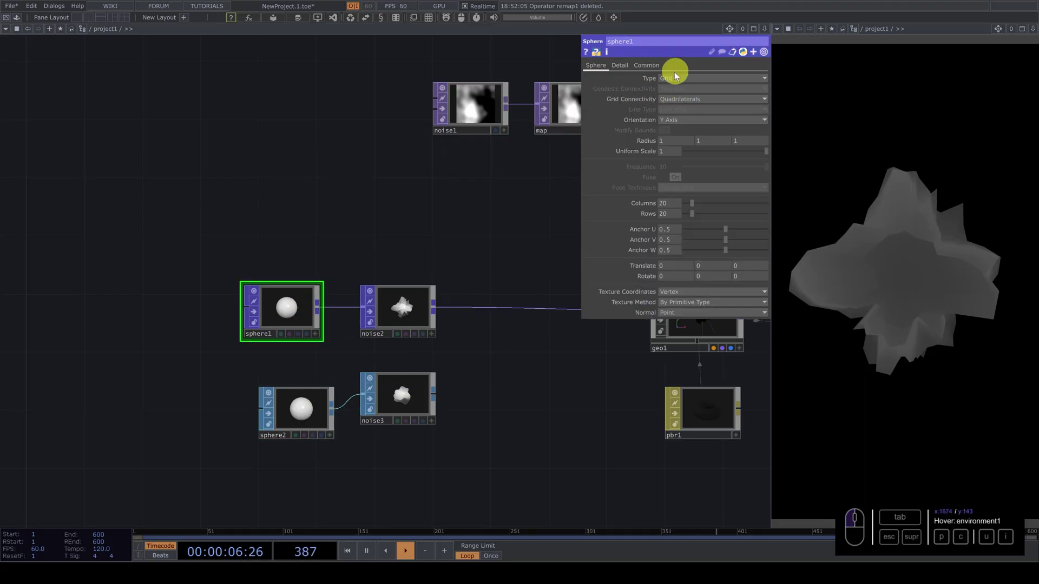
- Delete sphere2 and noise3 from the network
{"action": "left_click", "coordinate": [710, 203]}
{"action": "left_click_drag", "start_coordinate": [704, 218], "coordinate": [253, 394]}
{"action": "left_click", "coordinate": [264, 393]}
{"action": "key", "text": "Delete"}
- Raise the grid rows and columns, then revert sphere1 to Geodesic
{"action": "left_click_drag", "start_coordinate": [286, 308], "coordinate": [678, 85]}
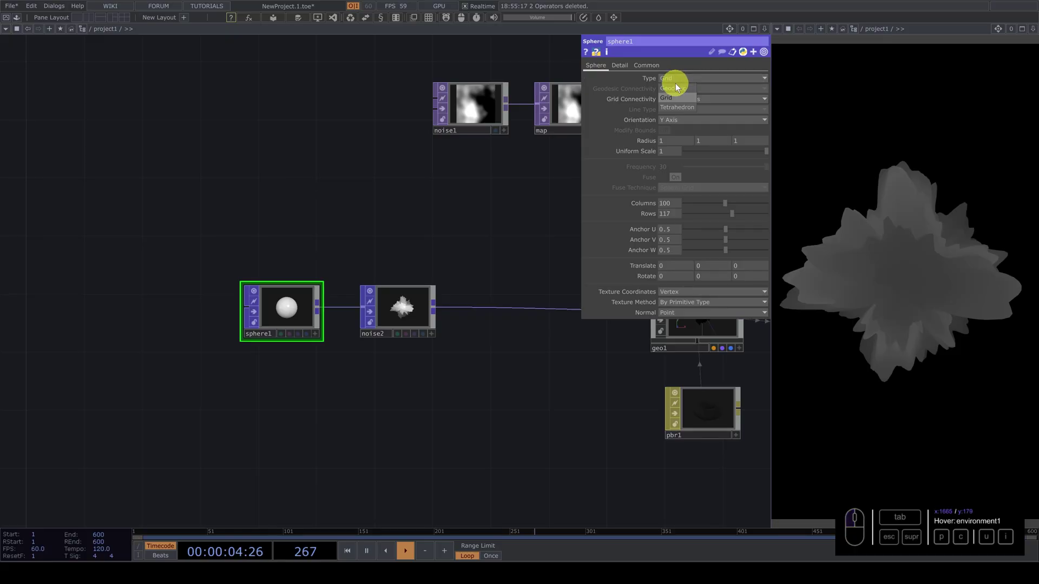
{"action": "left_click_drag", "start_coordinate": [676, 92], "coordinate": [673, 79]}
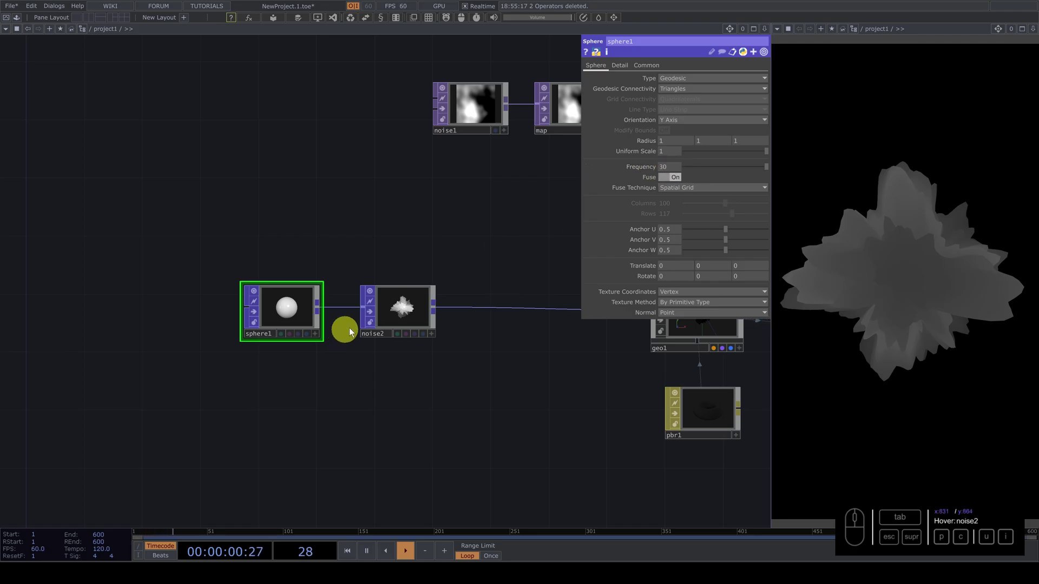
{"action": "left_click", "coordinate": [399, 317]}
{"action": "left_click", "coordinate": [603, 69]}
- Set noise2's Amplitude to 4 and Period to 2 for a large petal-like form
{"action": "left_click", "coordinate": [763, 183]}
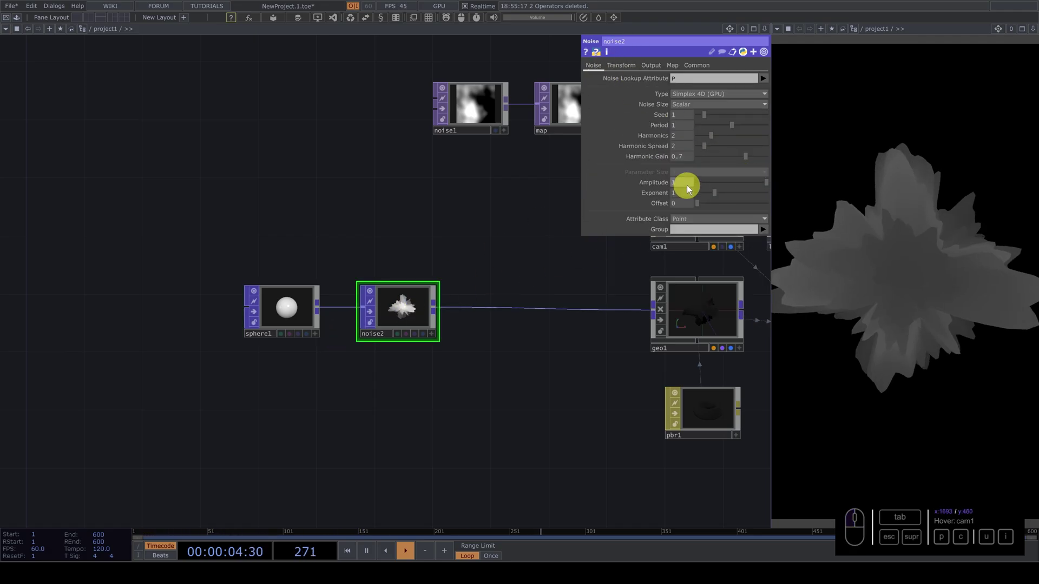
{"action": "left_click", "coordinate": [686, 187]}
{"action": "left_click", "coordinate": [523, 197]}
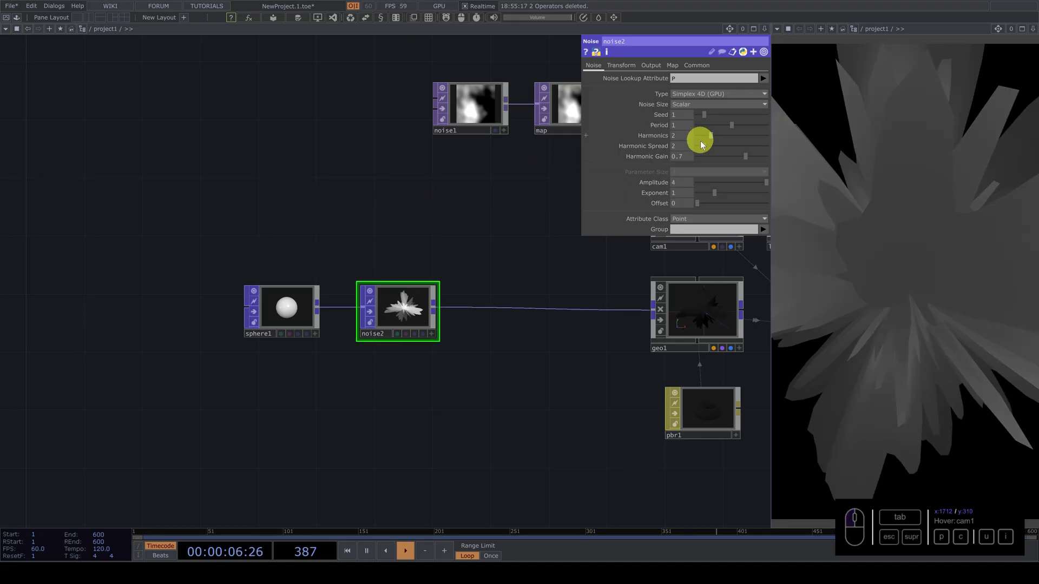
{"action": "left_click", "coordinate": [781, 125]}
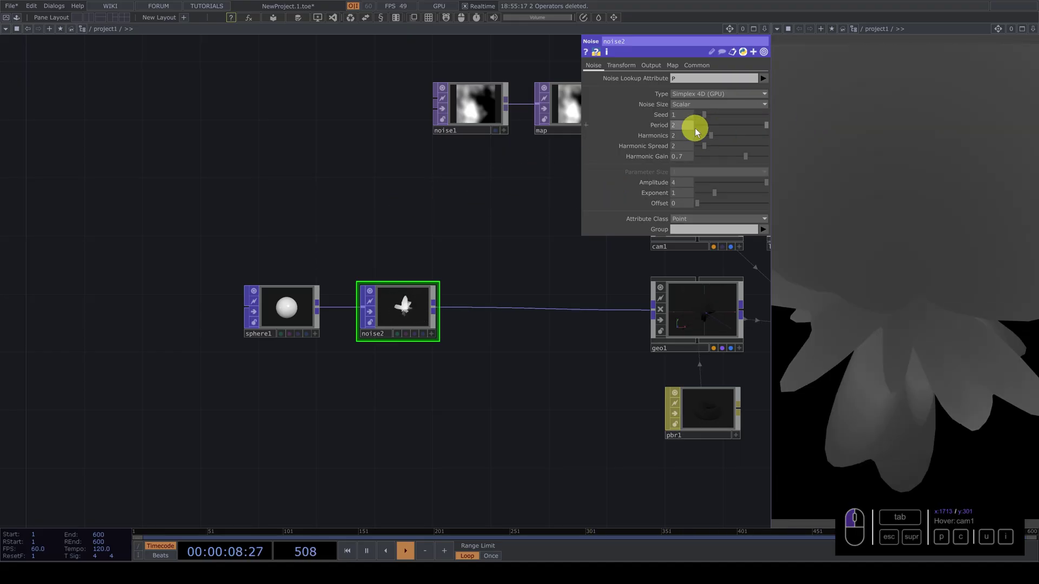
{"action": "left_click_drag", "start_coordinate": [456, 237], "coordinate": [371, 335]}
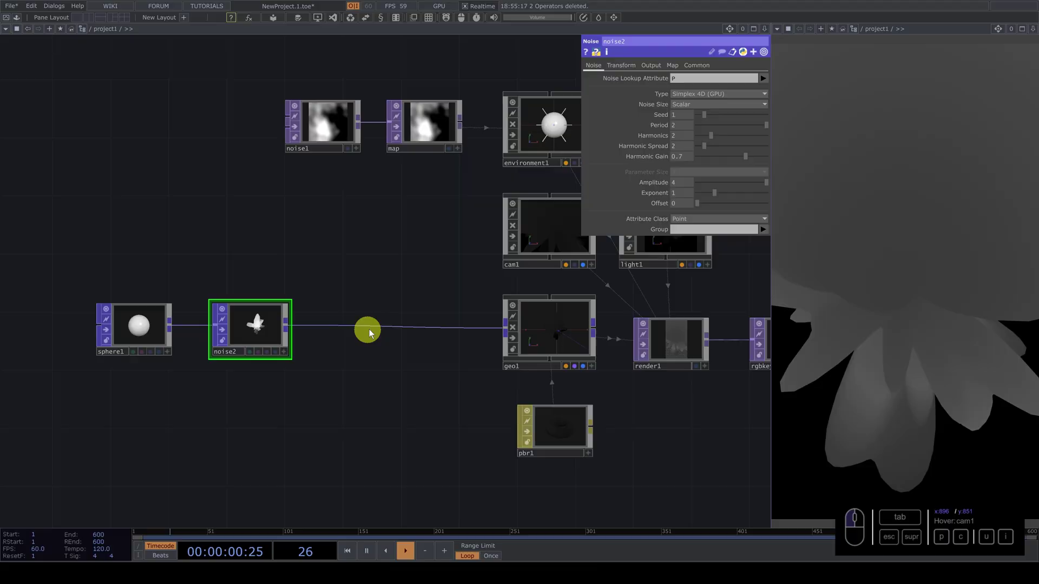
- Insert a Transform POP between noise2 and geo1 and rearrange the network around it
{"action": "left_click", "coordinate": [375, 332]}
{"action": "left_click", "coordinate": [389, 323]}
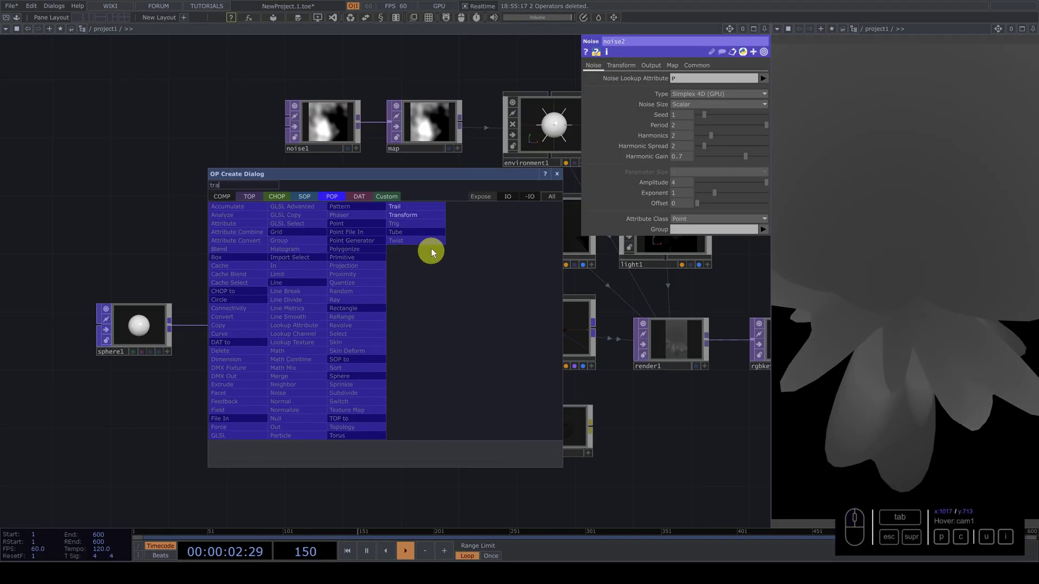
{"action": "left_click", "coordinate": [408, 217]}
{"action": "left_click", "coordinate": [412, 335]}
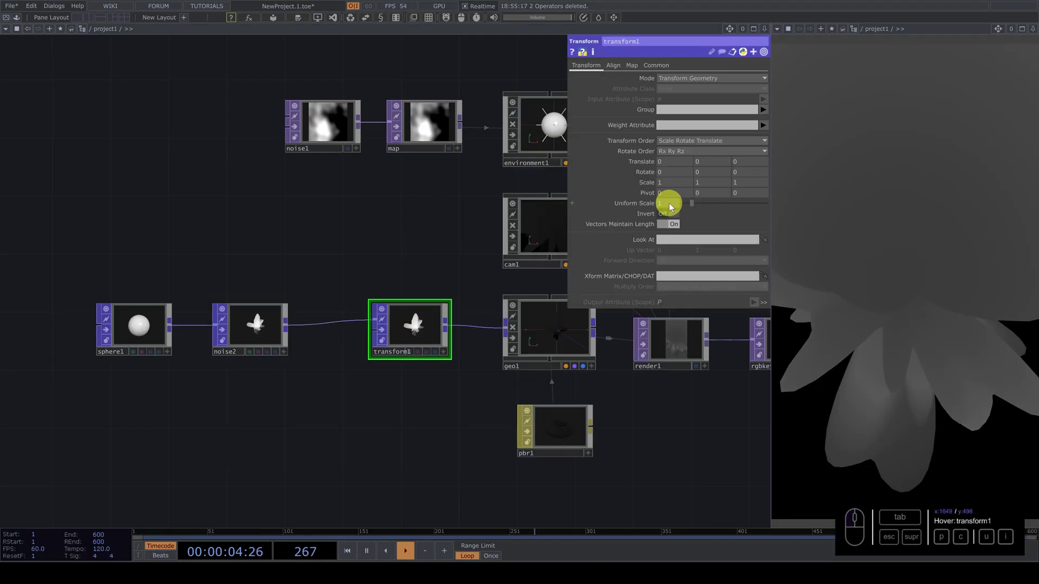
{"action": "left_click_drag", "start_coordinate": [671, 206], "coordinate": [451, 318]}
{"action": "left_click_drag", "start_coordinate": [344, 280], "coordinate": [608, 83]}
{"action": "left_click", "coordinate": [625, 69]}
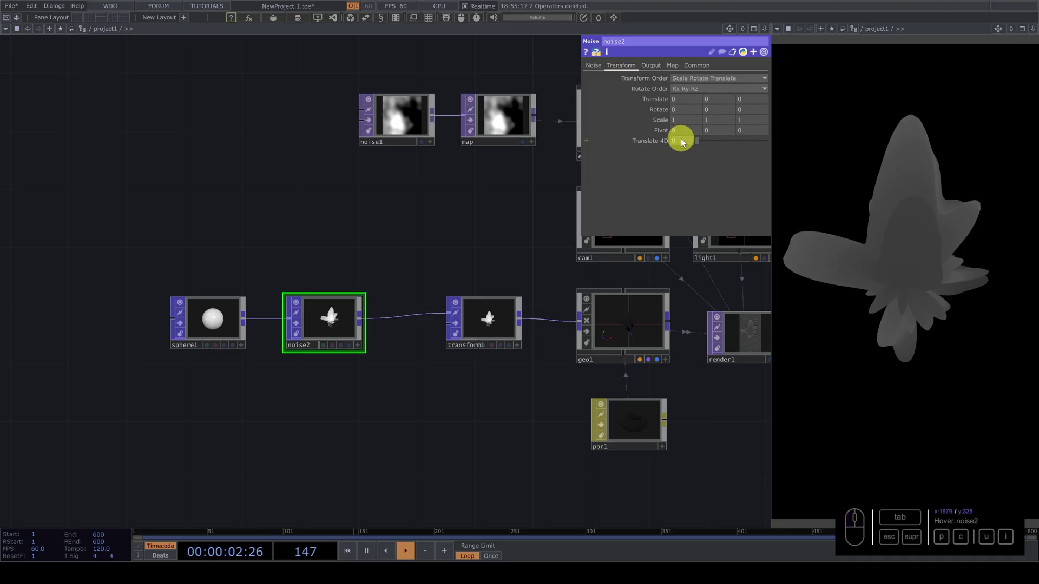
{"action": "left_click", "coordinate": [597, 70]}
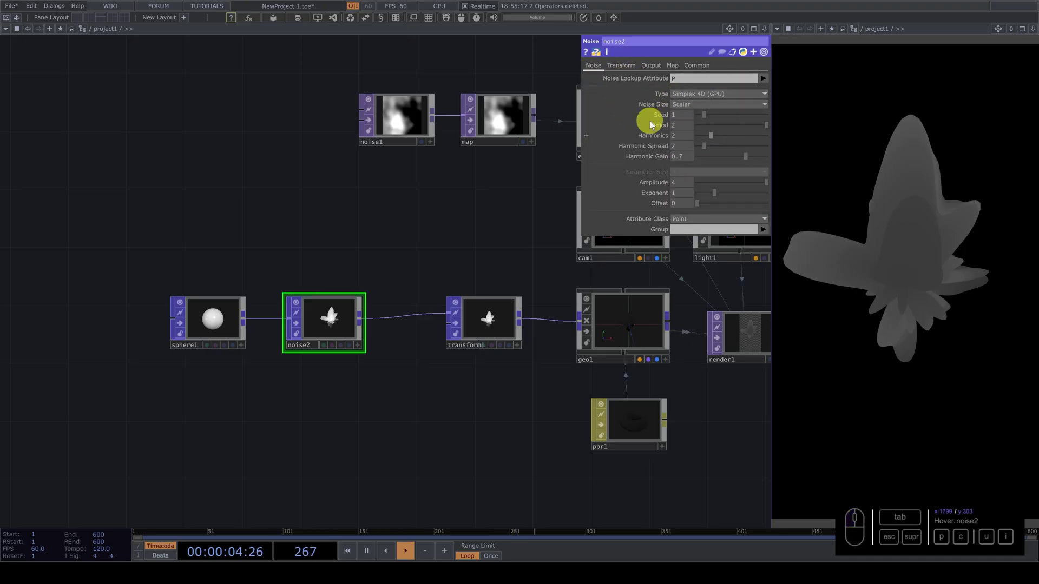
- Place a Noise TOP, inspect its type, then delete it again
{"action": "left_click_drag", "start_coordinate": [289, 408], "coordinate": [208, 290]}
{"action": "key", "text": "Tab"}
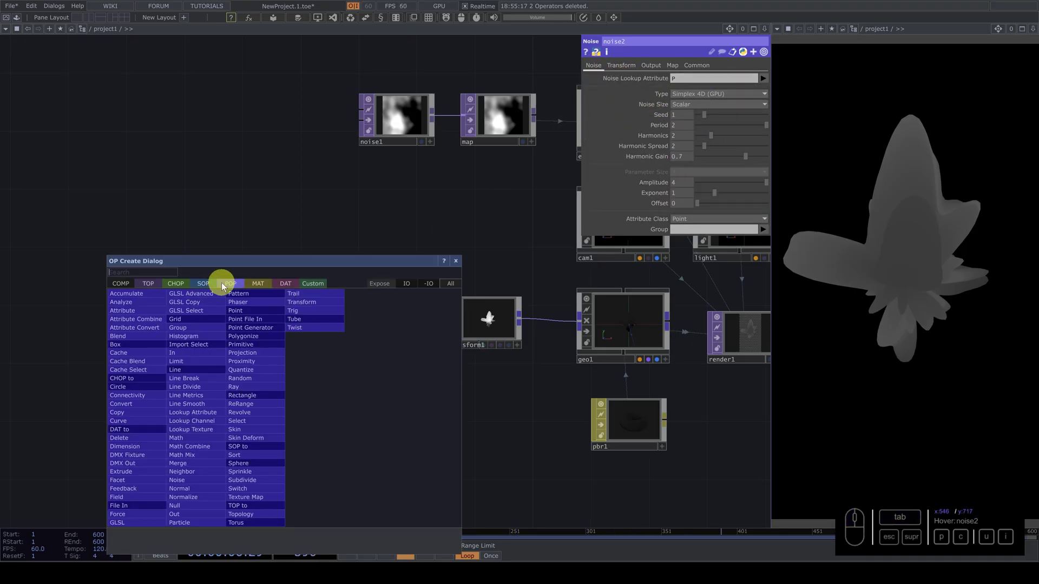
{"action": "left_click", "coordinate": [154, 289]}
{"action": "key", "text": "i"}
{"action": "left_click", "coordinate": [248, 351]}
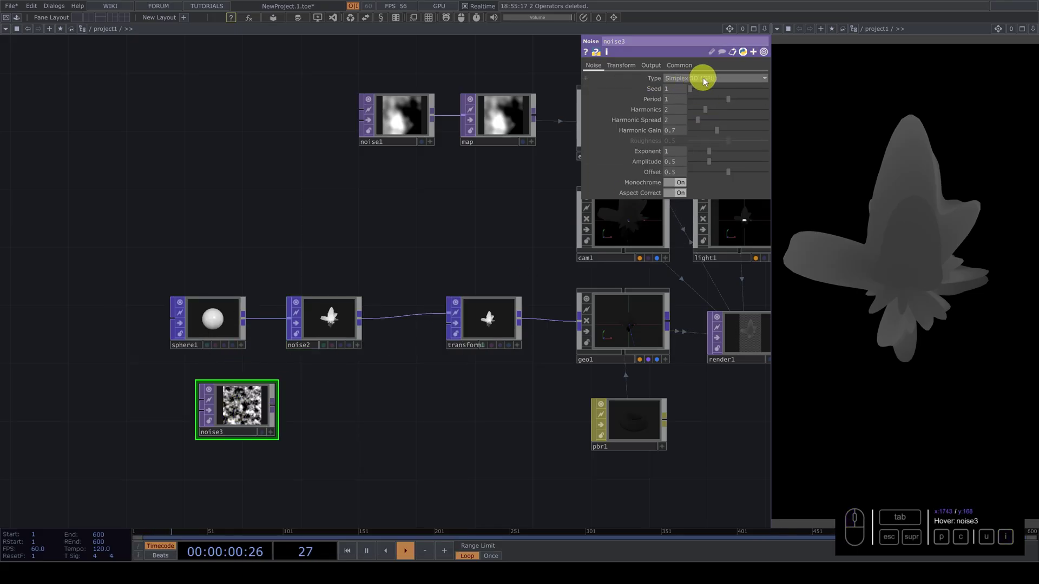
{"action": "left_click", "coordinate": [336, 319]}
{"action": "left_click", "coordinate": [255, 402]}
{"action": "key", "text": "Delete"}
- Drive noise2's Translate 4D with an absTime expression so the shape keeps morphing
{"action": "left_click", "coordinate": [335, 308]}
{"action": "left_click", "coordinate": [626, 66]}
{"action": "left_click_drag", "start_coordinate": [680, 145], "coordinate": [673, 147]}
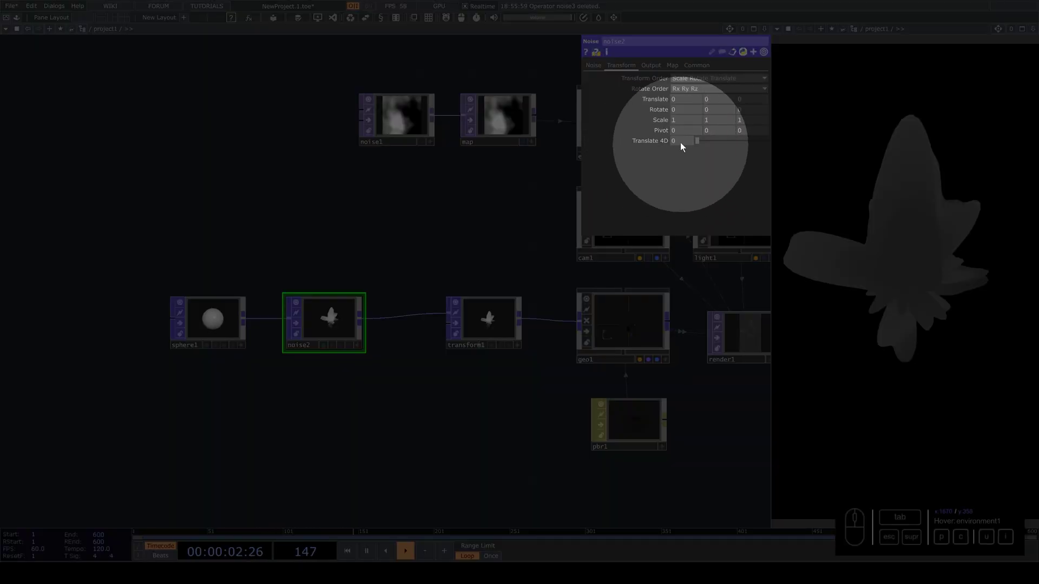
{"action": "left_click", "coordinate": [671, 145]}
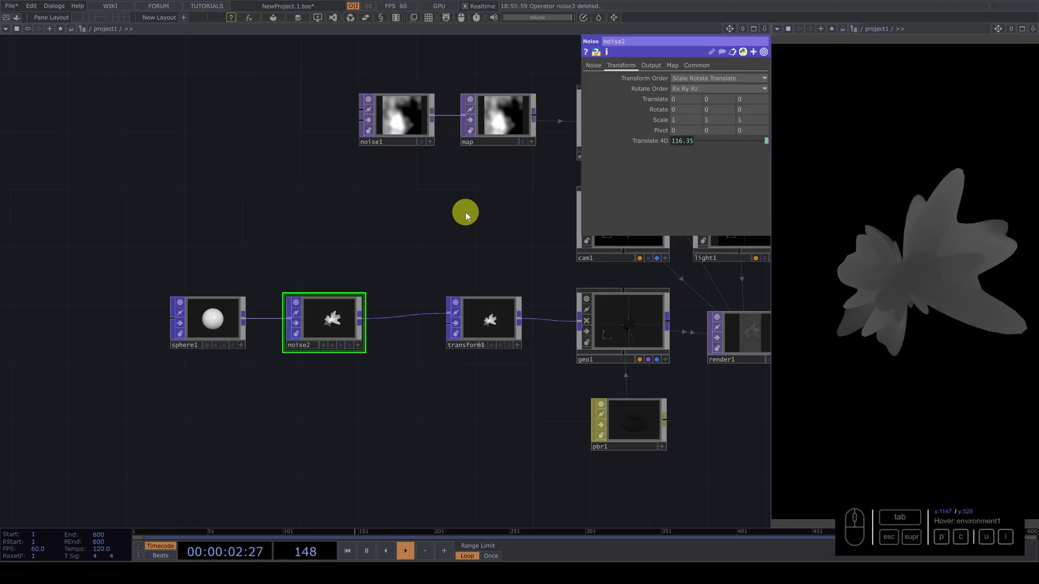
- Bring up pbr1's RGB parameter page ready to adjust its surface values
{"action": "left_click", "coordinate": [433, 234]}
{"action": "left_click", "coordinate": [560, 412]}
{"action": "left_click", "coordinate": [422, 361]}
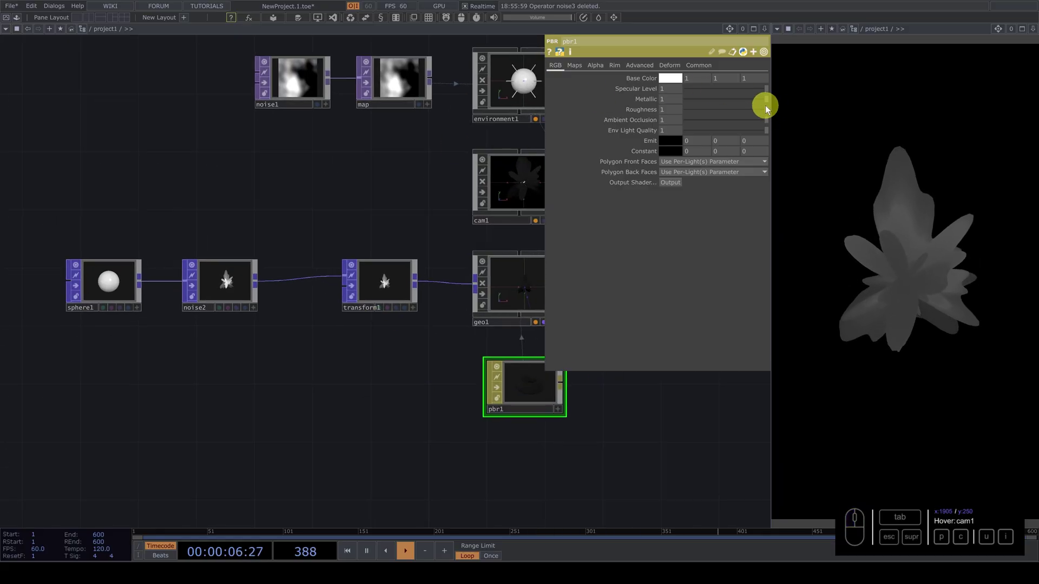
{"action": "left_click", "coordinate": [769, 103]}
- Raise pbr1 Metallic to about 0.735 and lower Roughness to about 0.288 for a shiny render
{"action": "left_click_drag", "start_coordinate": [766, 111], "coordinate": [742, 108]}
{"action": "left_click_drag", "start_coordinate": [768, 104], "coordinate": [903, 252]}
{"action": "left_click_drag", "start_coordinate": [898, 172], "coordinate": [886, 250]}
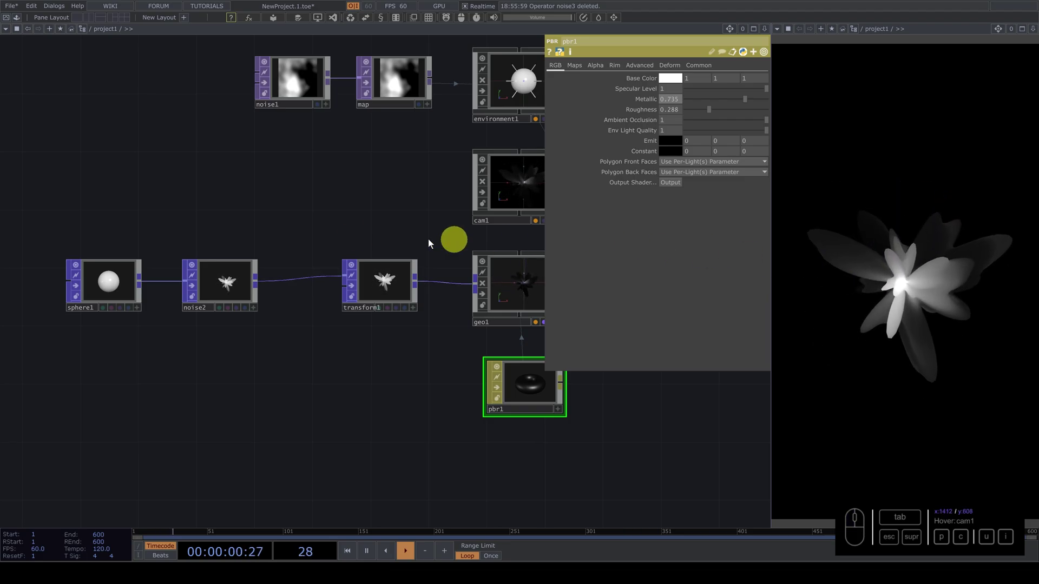
{"action": "left_click_drag", "start_coordinate": [262, 221], "coordinate": [663, 67]}
- Inspect sphere1's point info, then set noise2's Combine Operation to Translate along Normal
{"action": "middle_click", "coordinate": [228, 270]}
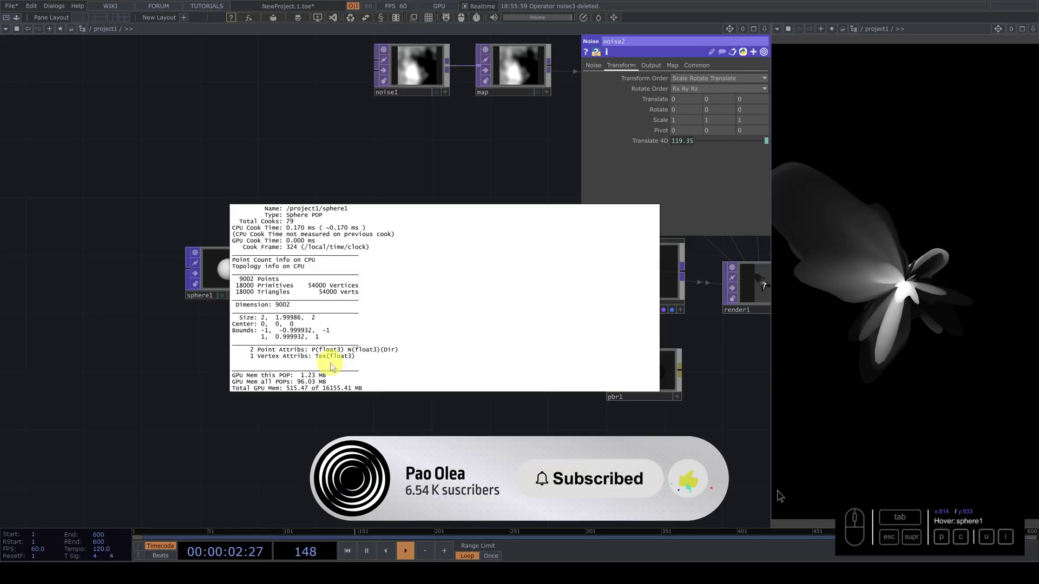
{"action": "left_click_drag", "start_coordinate": [205, 371], "coordinate": [684, 99]}
{"action": "left_click", "coordinate": [657, 65]}
{"action": "left_click_drag", "start_coordinate": [689, 79], "coordinate": [712, 92]}
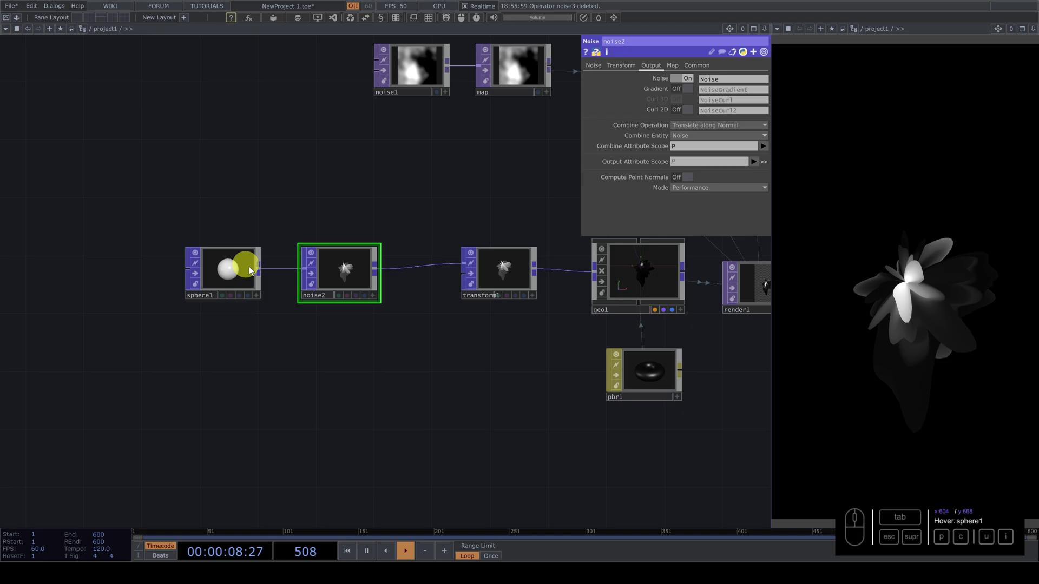
{"action": "left_click_drag", "start_coordinate": [185, 238], "coordinate": [365, 274]}
{"action": "left_click", "coordinate": [364, 274]}
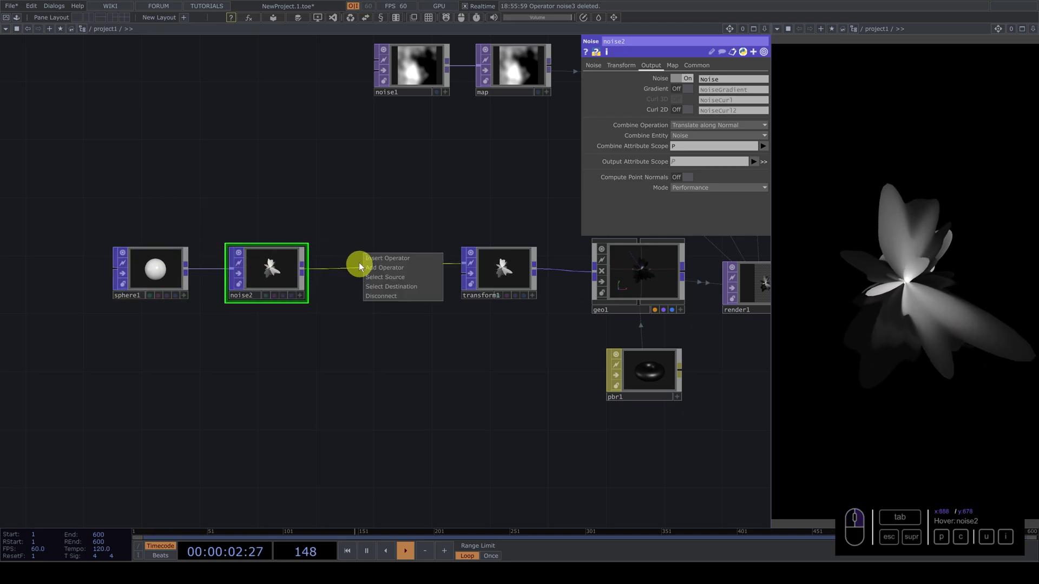
- Start inserting a new POP operator on the wire between noise2 and transform1
{"action": "left_click", "coordinate": [357, 243]}
{"action": "left_click", "coordinate": [374, 270]}
{"action": "left_click", "coordinate": [383, 260]}
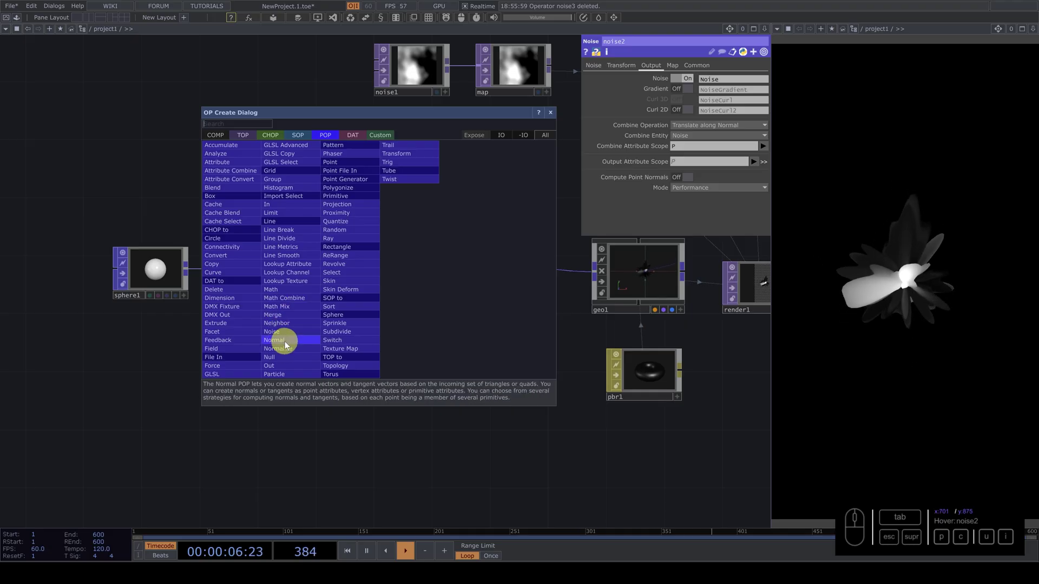
- Insert a Normal POP (normal1) between noise2 and transform1 for smooth shading
{"action": "left_click", "coordinate": [287, 346]}
{"action": "left_click", "coordinate": [373, 278]}
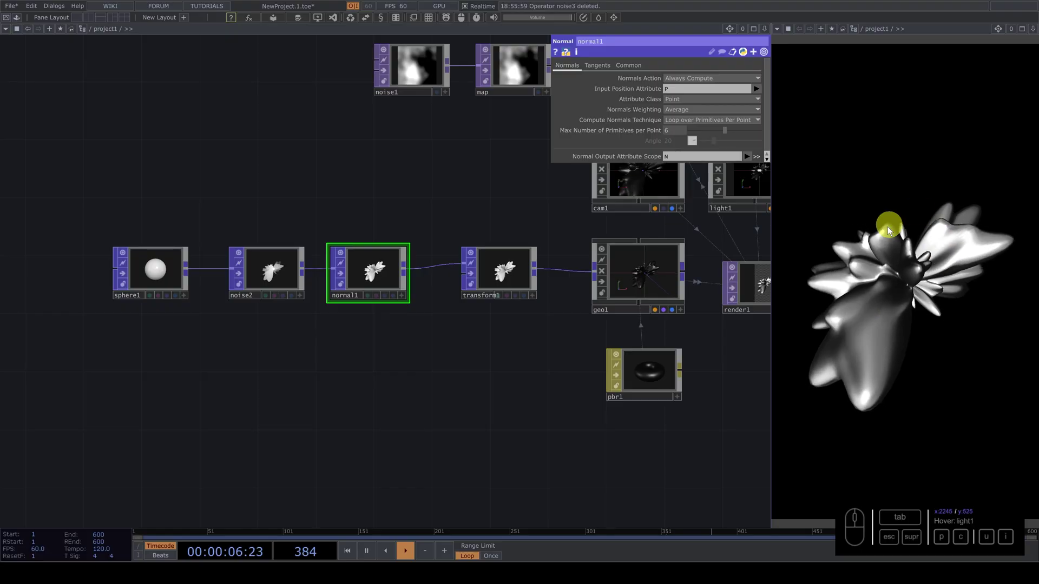
{"action": "left_click", "coordinate": [645, 367]}
- Set pbr1 Metallic to 0.982 and Roughness to 0.488, then view its Maps page
{"action": "left_click_drag", "start_coordinate": [753, 105], "coordinate": [703, 110]}
{"action": "left_click_drag", "start_coordinate": [711, 111], "coordinate": [512, 171]}
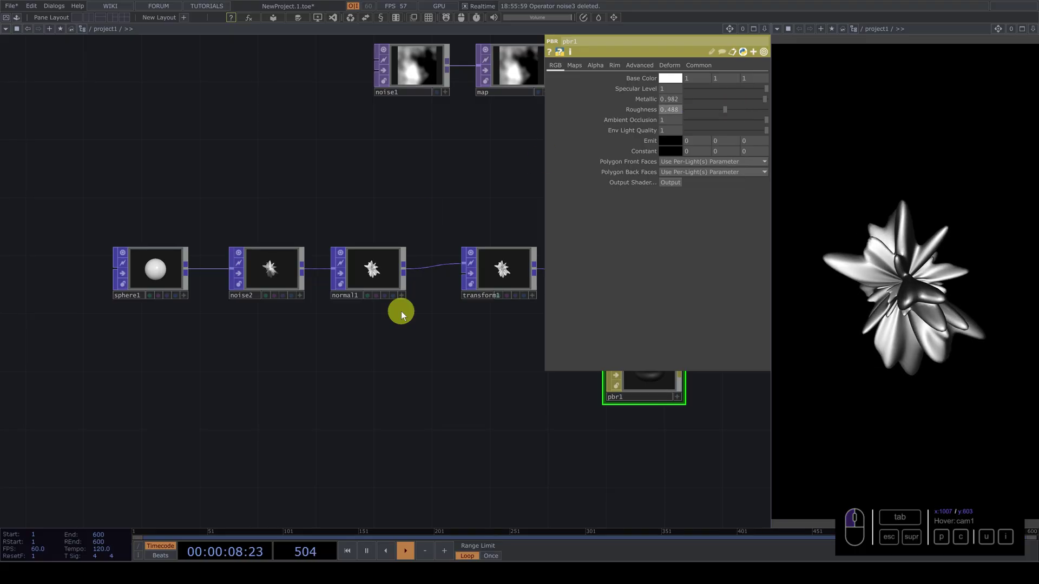
{"action": "left_click_drag", "start_coordinate": [405, 347], "coordinate": [559, 87]}
{"action": "left_click", "coordinate": [573, 78]}
{"action": "left_click", "coordinate": [474, 198]}
- Add a Noise TOP (noise3) followed by a Null TOP named color below the geometry chain
{"action": "left_click_drag", "start_coordinate": [575, 70], "coordinate": [169, 230]}
{"action": "key", "text": "Tab"}
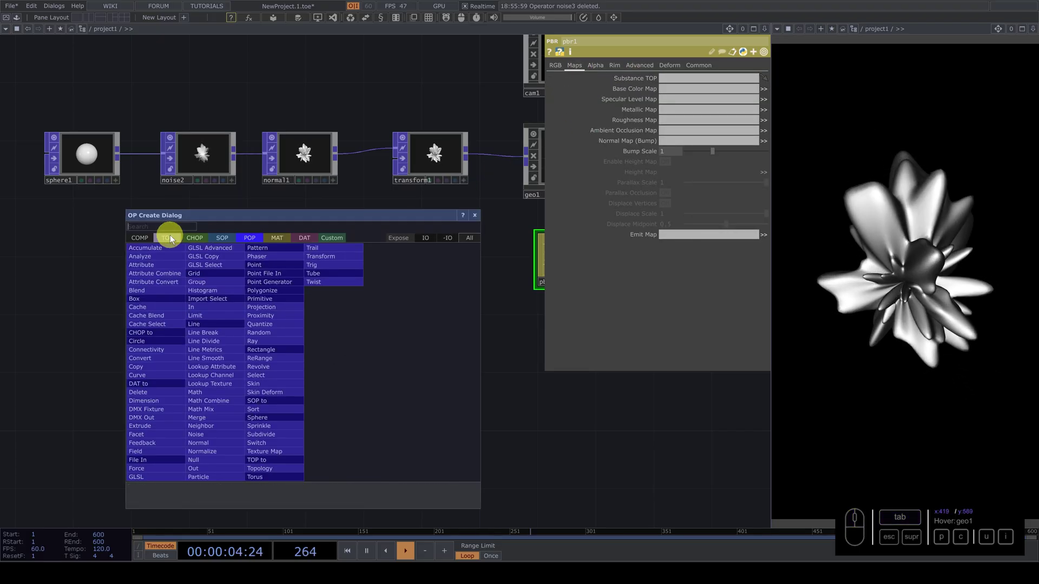
{"action": "left_click", "coordinate": [174, 240]}
{"action": "key", "text": "i"}
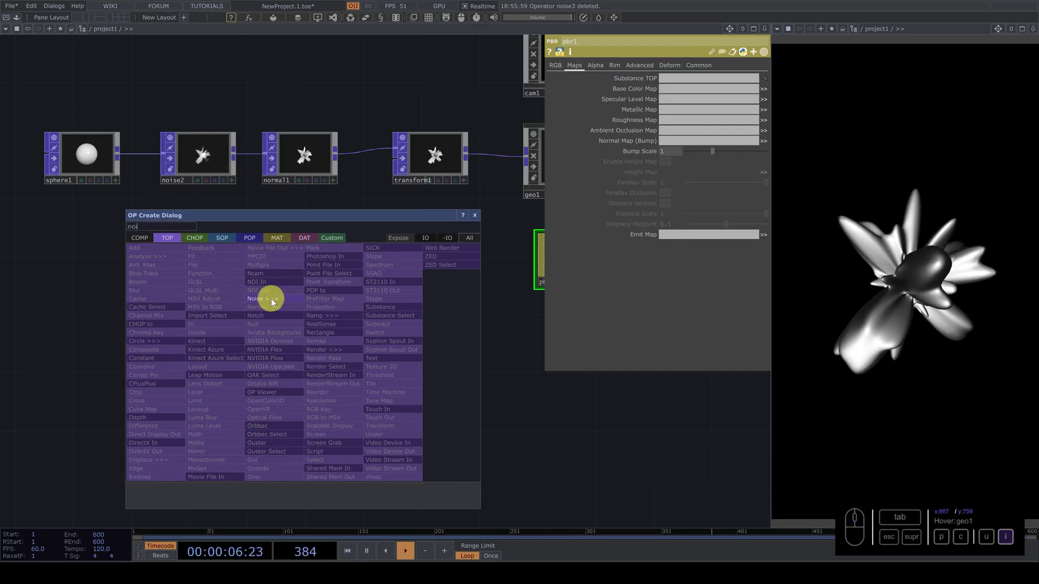
{"action": "left_click", "coordinate": [273, 303]}
{"action": "left_click_drag", "start_coordinate": [414, 315], "coordinate": [420, 314]}
{"action": "key", "text": "Tab"}
{"action": "key", "text": "u"}
{"action": "left_click", "coordinate": [404, 280]}
{"action": "left_click", "coordinate": [475, 318]}
{"action": "left_click", "coordinate": [461, 344]}
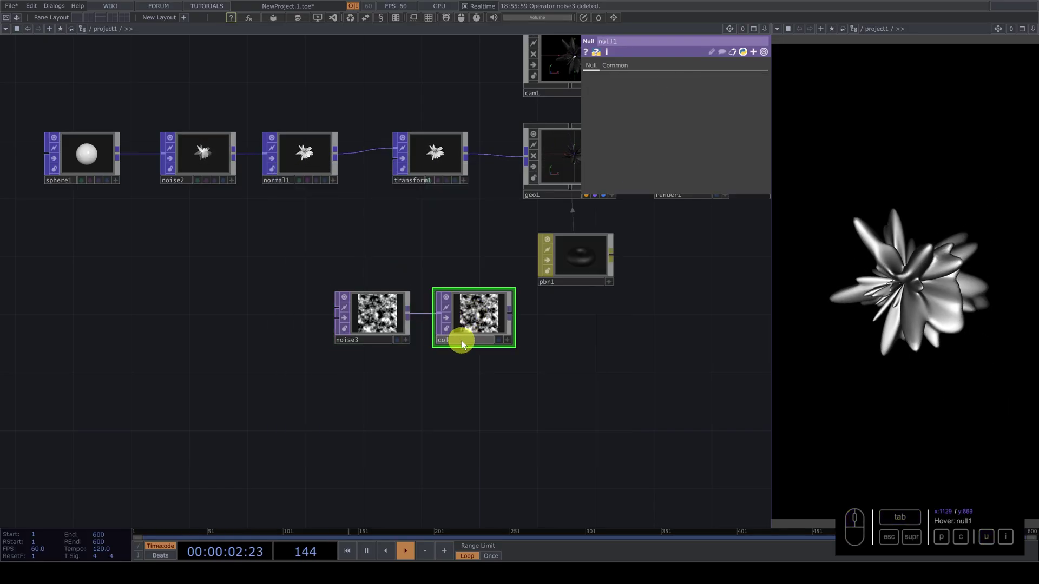
{"action": "left_click", "coordinate": [576, 263]}
{"action": "left_click_drag", "start_coordinate": [489, 305], "coordinate": [689, 93]}
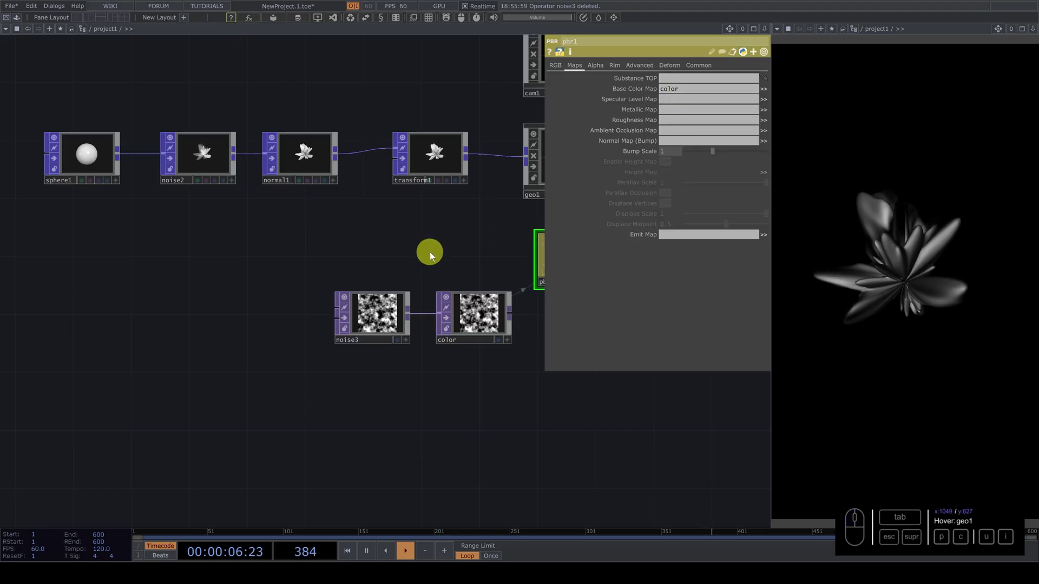
- Turn noise3's Monochrome off so the texture is colourful instead of greyscale
{"action": "left_click", "coordinate": [438, 259]}
{"action": "left_click", "coordinate": [274, 317]}
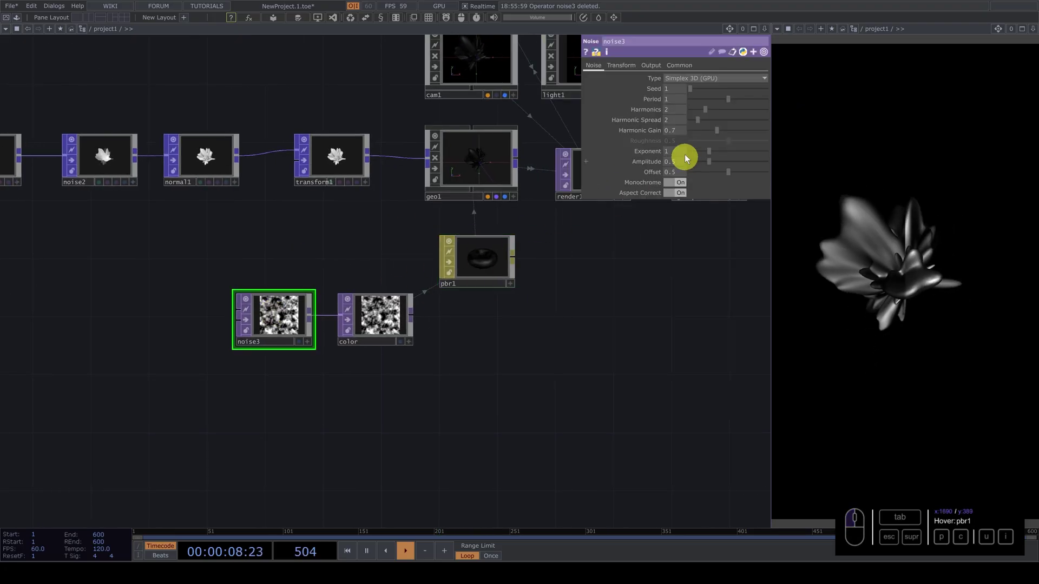
{"action": "left_click", "coordinate": [677, 186]}
{"action": "left_click", "coordinate": [273, 273]}
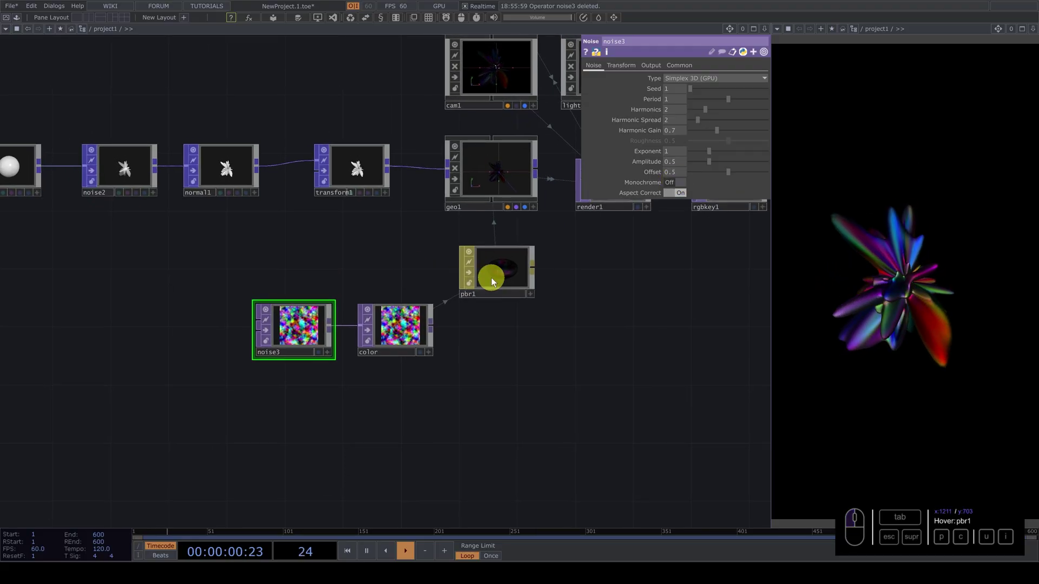
{"action": "left_click", "coordinate": [502, 277]}
- Move the noise3 and color nodes to a new spot below the point chain
{"action": "left_click_drag", "start_coordinate": [687, 90], "coordinate": [217, 133]}
{"action": "left_click_drag", "start_coordinate": [293, 297], "coordinate": [462, 259]}
{"action": "left_click_drag", "start_coordinate": [252, 156], "coordinate": [443, 192]}
{"action": "left_click_drag", "start_coordinate": [365, 346], "coordinate": [465, 219]}
{"action": "left_click_drag", "start_coordinate": [434, 210], "coordinate": [446, 202]}
- Insert a Noise POP (noise4) between normal1 and transform1
{"action": "key", "text": "i"}
{"action": "left_click", "coordinate": [345, 289]}
{"action": "left_click", "coordinate": [346, 280]}
{"action": "double_click", "coordinate": [429, 210]}
{"action": "left_click", "coordinate": [649, 70]}
{"action": "left_click", "coordinate": [649, 68]}
- Set noise4's Output Attribute Scope to Color.rgb so it writes rainbow colours into the points
{"action": "left_click", "coordinate": [661, 166]}
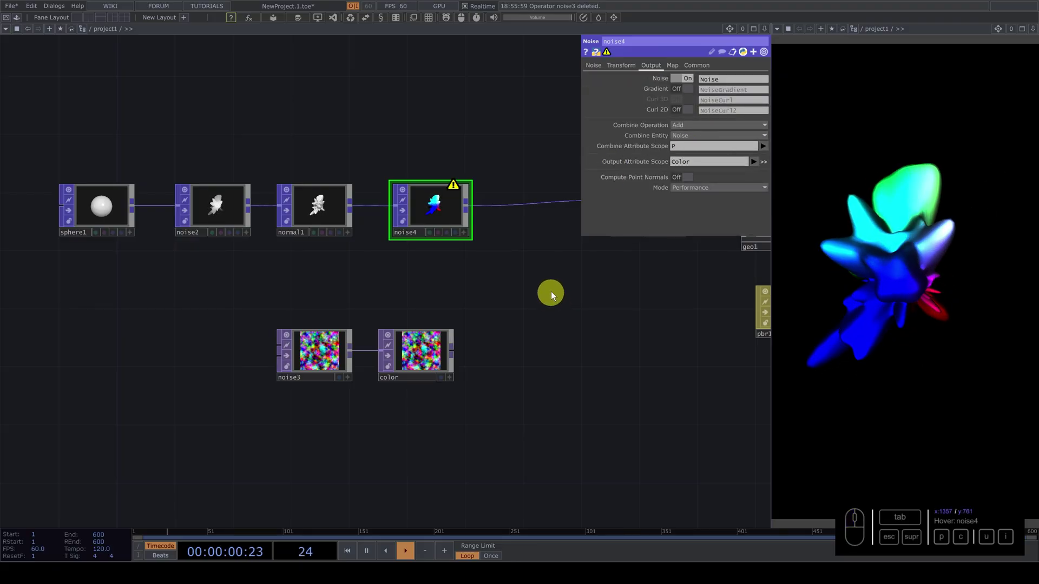
{"action": "left_click", "coordinate": [710, 165]}
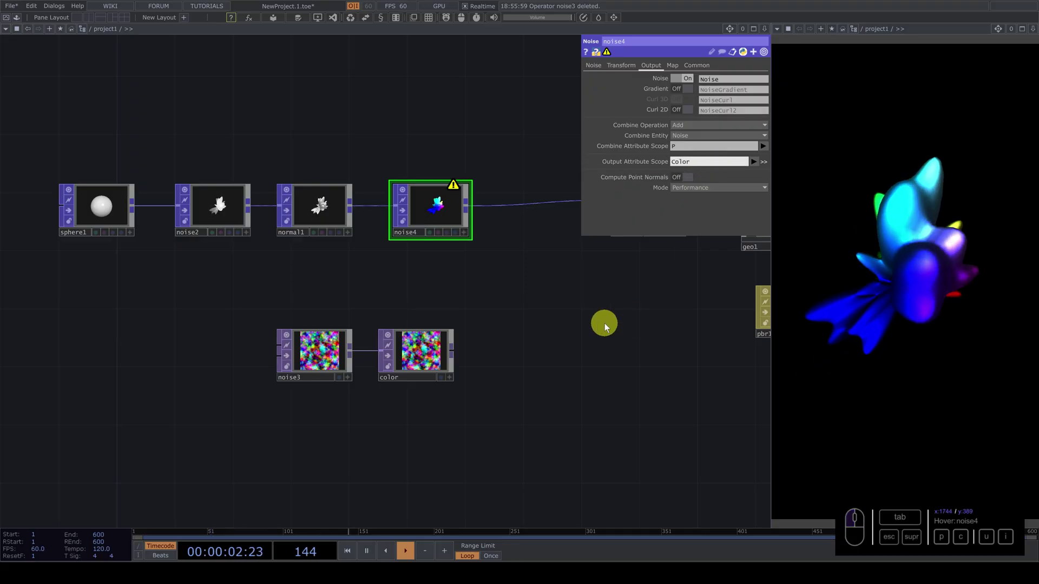
{"action": "left_click", "coordinate": [600, 337]}
{"action": "left_click", "coordinate": [461, 195]}
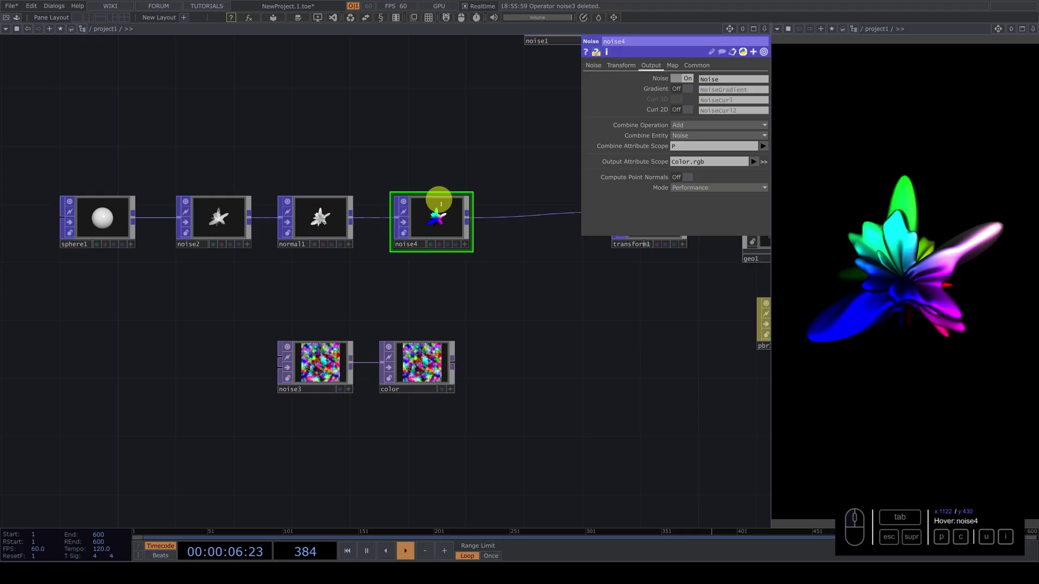
{"action": "left_click", "coordinate": [709, 164]}
{"action": "left_click", "coordinate": [657, 250]}
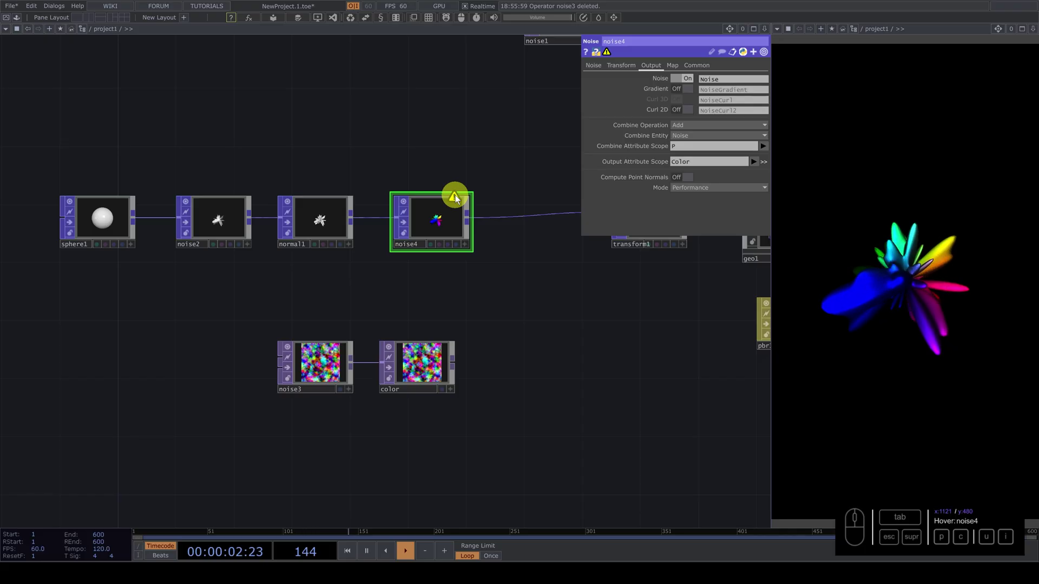
{"action": "left_click_drag", "start_coordinate": [704, 165], "coordinate": [609, 339]}
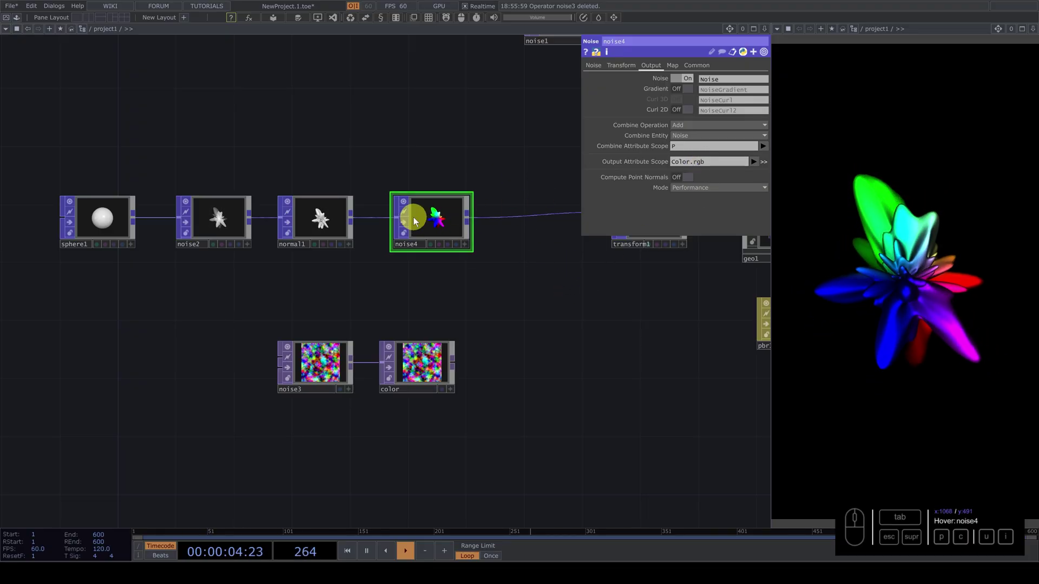
- Add a Lookup Texture POP (lookuptex1) after noise4 in the point chain
{"action": "left_click", "coordinate": [499, 308]}
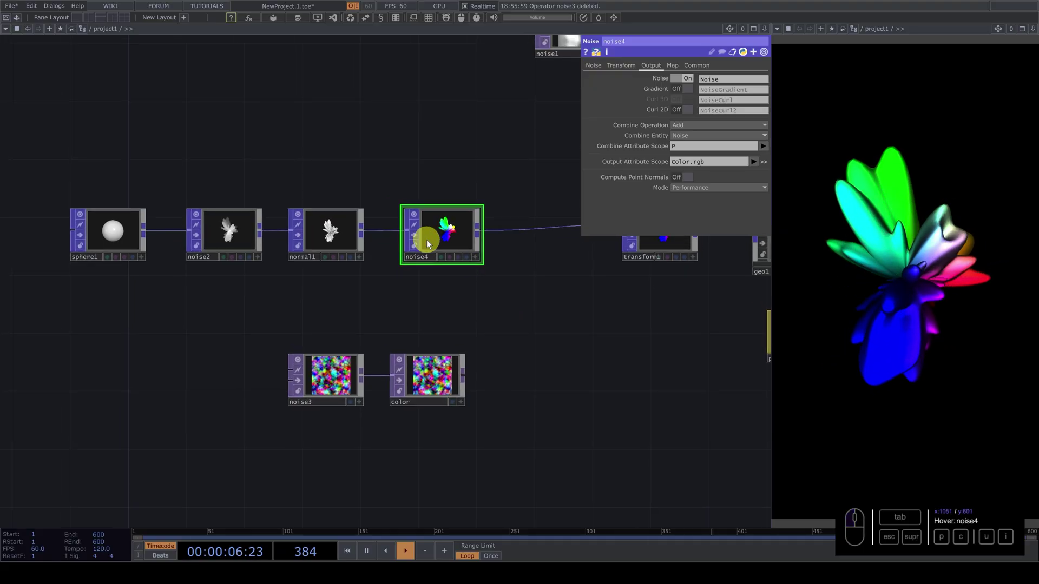
{"action": "left_click", "coordinate": [418, 240]}
{"action": "left_click_drag", "start_coordinate": [77, 179], "coordinate": [400, 231]}
{"action": "left_click_drag", "start_coordinate": [403, 238], "coordinate": [424, 229]}
{"action": "left_click", "coordinate": [426, 228]}
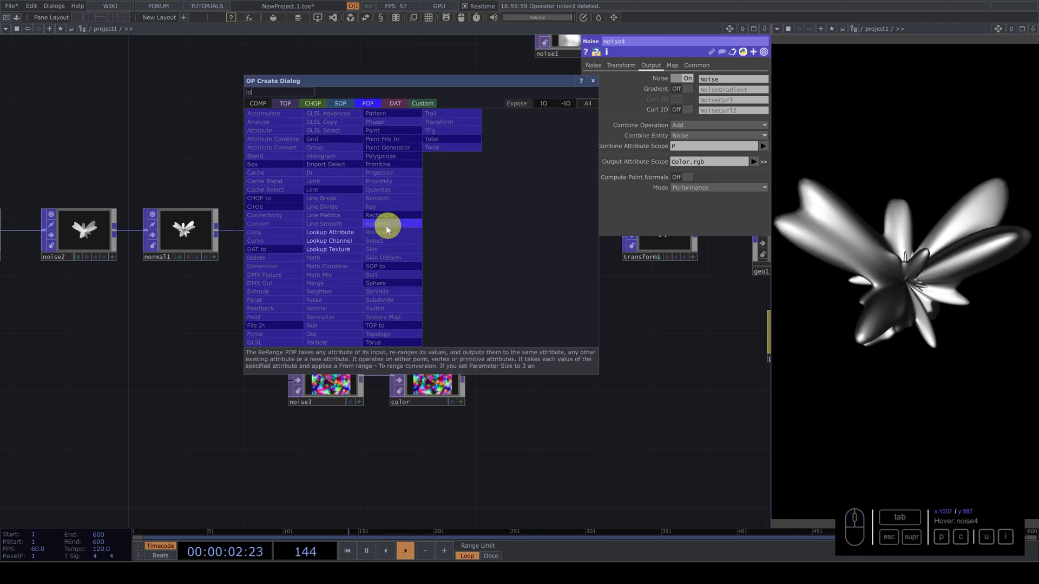
{"action": "left_click", "coordinate": [348, 252]}
{"action": "left_click", "coordinate": [439, 241]}
- Make lookuptex1 read the color TOP and write the result into the color attribute
{"action": "left_click_drag", "start_coordinate": [448, 367], "coordinate": [684, 107]}
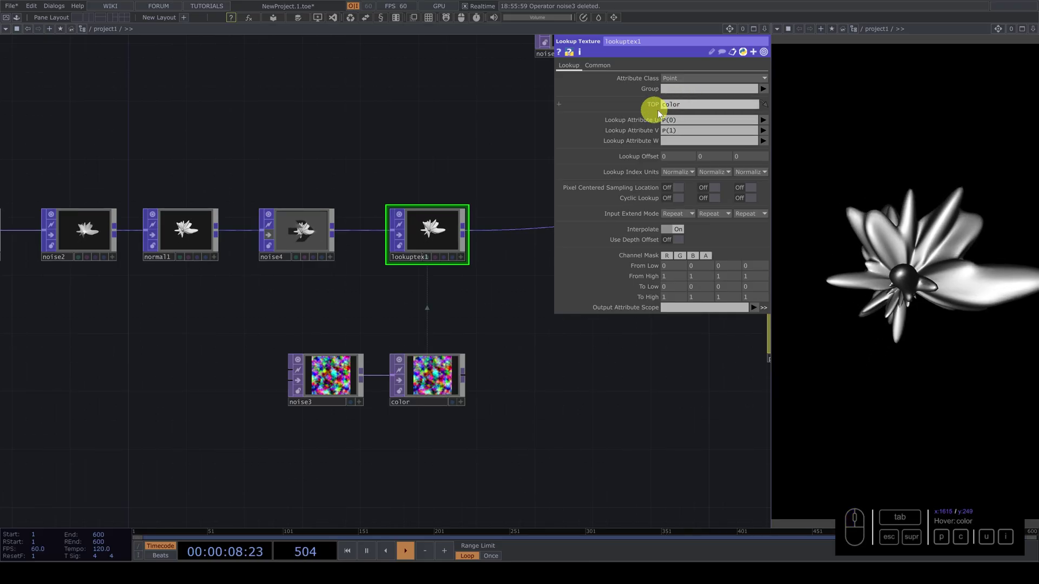
{"action": "left_click", "coordinate": [687, 312]}
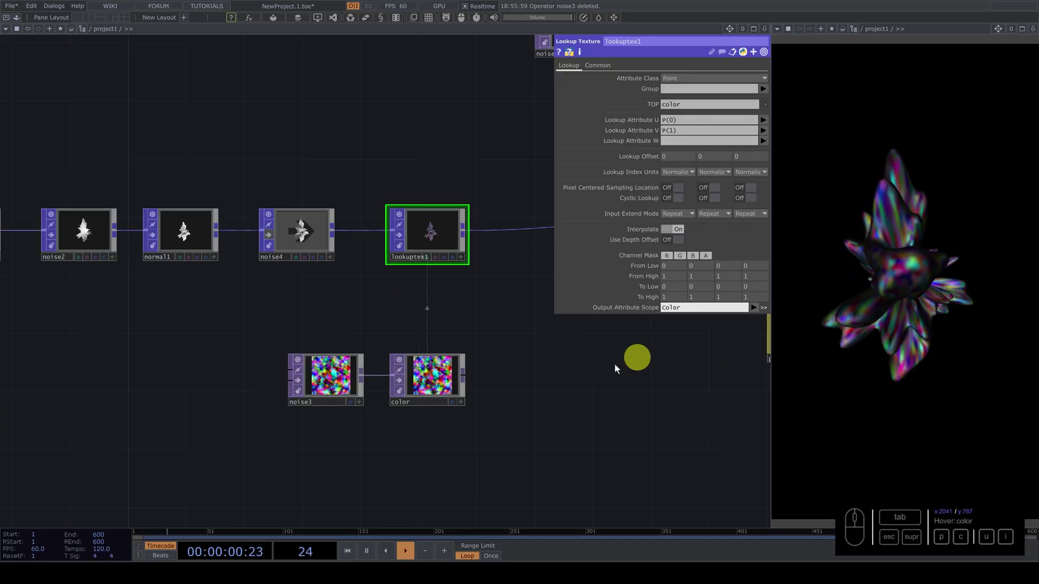
{"action": "left_click", "coordinate": [338, 380]}
{"action": "left_click_drag", "start_coordinate": [738, 107], "coordinate": [687, 107]}
- Stretch noise3 into a broad gradient by setting its Period to 10
{"action": "left_click", "coordinate": [681, 105]}
{"action": "left_click", "coordinate": [570, 374]}
{"action": "left_click", "coordinate": [755, 297]}
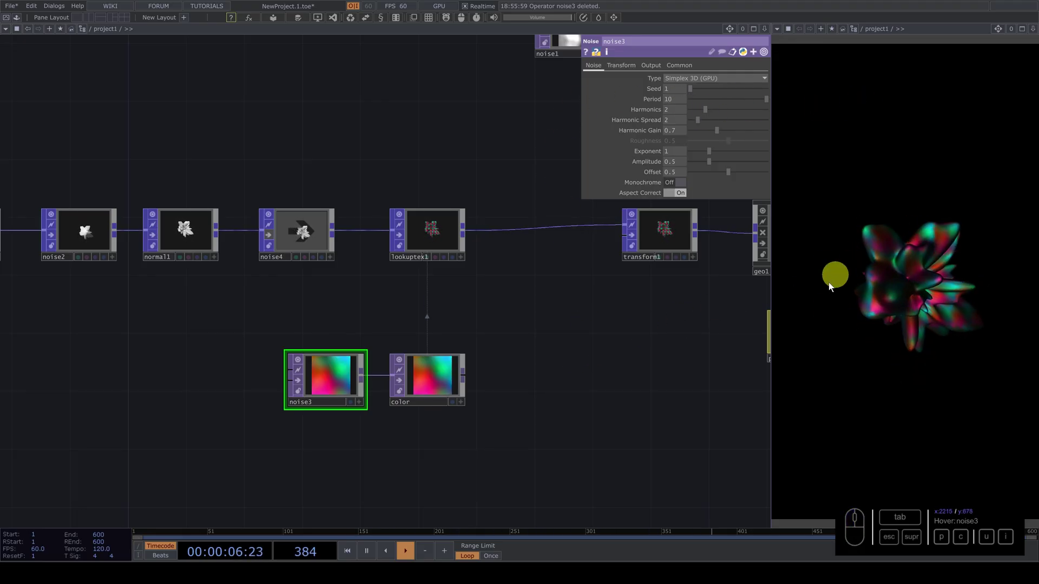
{"action": "left_click_drag", "start_coordinate": [372, 308], "coordinate": [486, 270]}
{"action": "left_click", "coordinate": [474, 271]}
{"action": "left_click", "coordinate": [524, 330]}
{"action": "left_click", "coordinate": [432, 362]}
{"action": "key", "text": "Tab"}
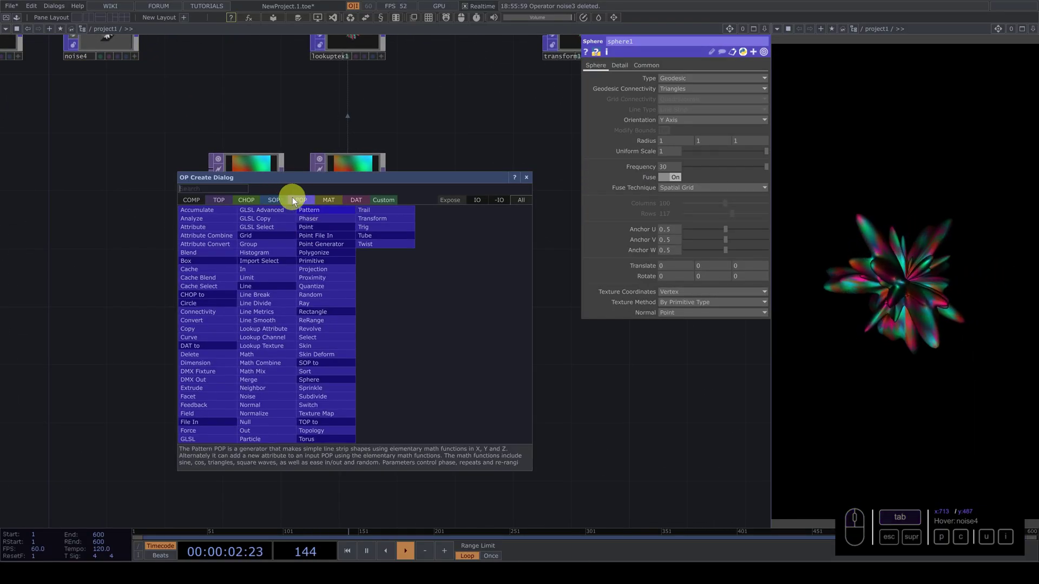
- Create a trial Sphere SOP (sphere2) with a Texture SOP (texture1) after it
{"action": "left_click", "coordinate": [286, 203]}
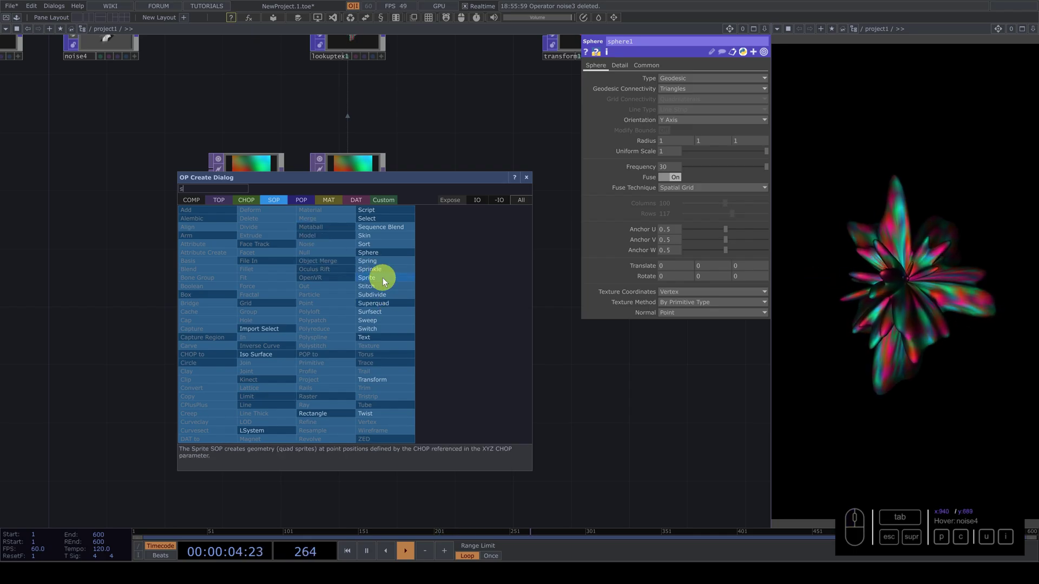
{"action": "left_click", "coordinate": [385, 253]}
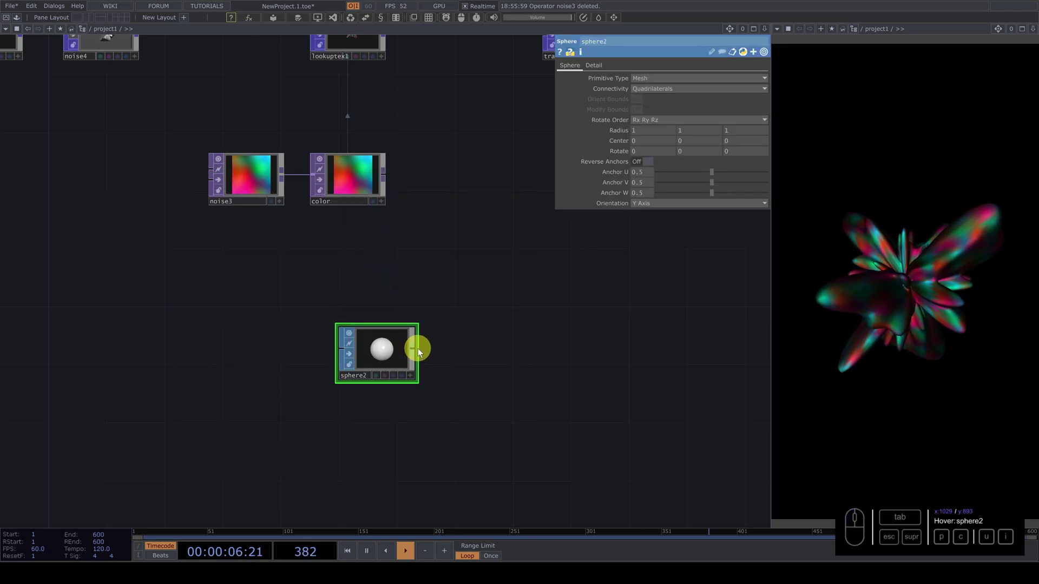
{"action": "left_click", "coordinate": [497, 327]}
{"action": "left_click", "coordinate": [453, 158]}
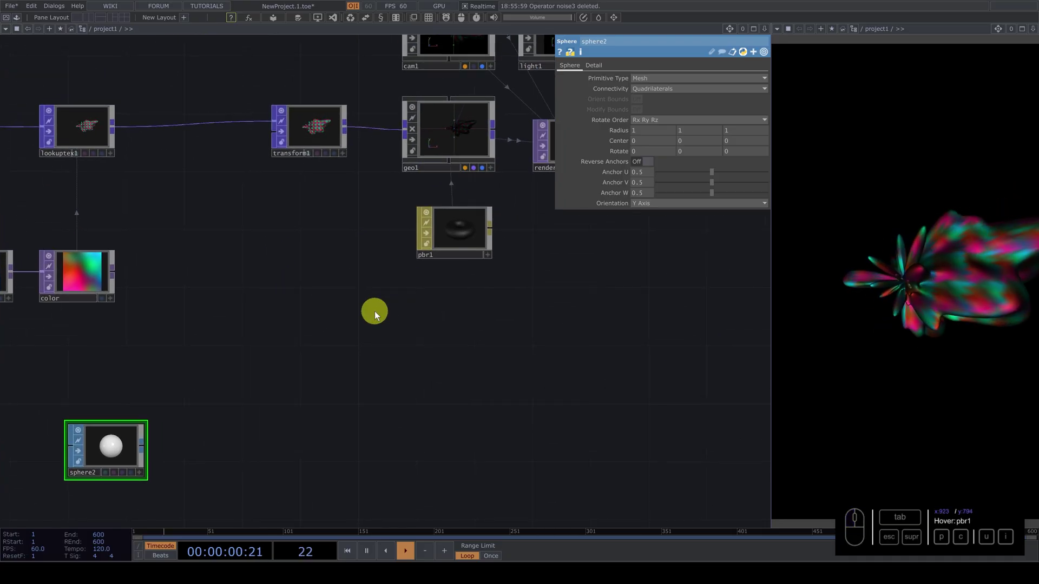
{"action": "left_click", "coordinate": [411, 304]}
{"action": "left_click_drag", "start_coordinate": [296, 406], "coordinate": [353, 403]}
{"action": "key", "text": "Tab"}
{"action": "left_click", "coordinate": [375, 422]}
{"action": "left_click_drag", "start_coordinate": [363, 405], "coordinate": [636, 177]}
- Select sphere2 and texture1 together and delete both trial nodes
{"action": "left_click_drag", "start_coordinate": [143, 240], "coordinate": [143, 273]}
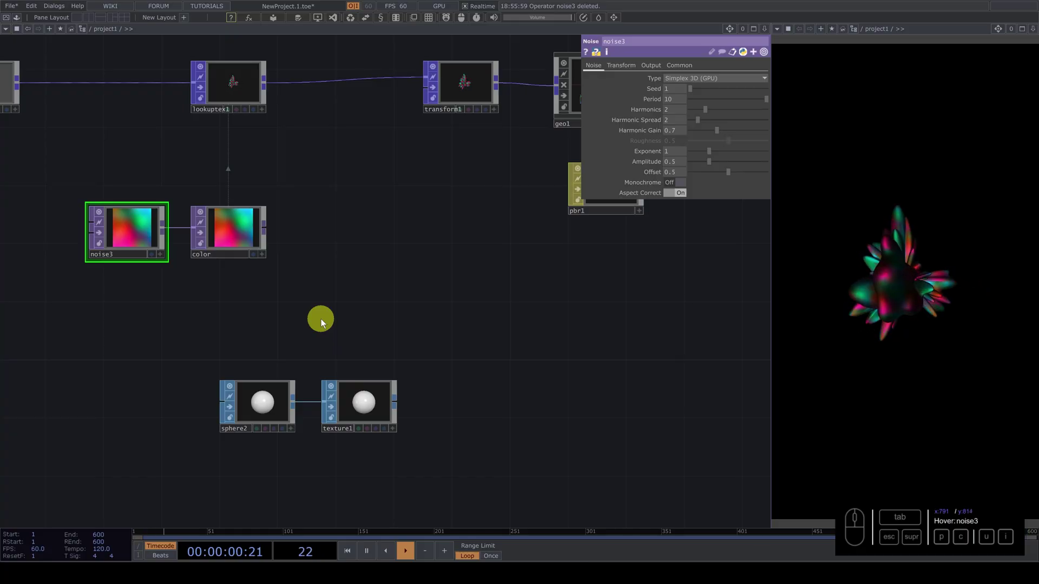
{"action": "right_click", "coordinate": [259, 362]}
{"action": "key", "text": "Delete"}
- Choose a Texture Map POP to drop on the wire between noise4 and lookuptex1
{"action": "left_click", "coordinate": [393, 301]}
{"action": "left_click", "coordinate": [286, 197]}
{"action": "left_click", "coordinate": [302, 187]}
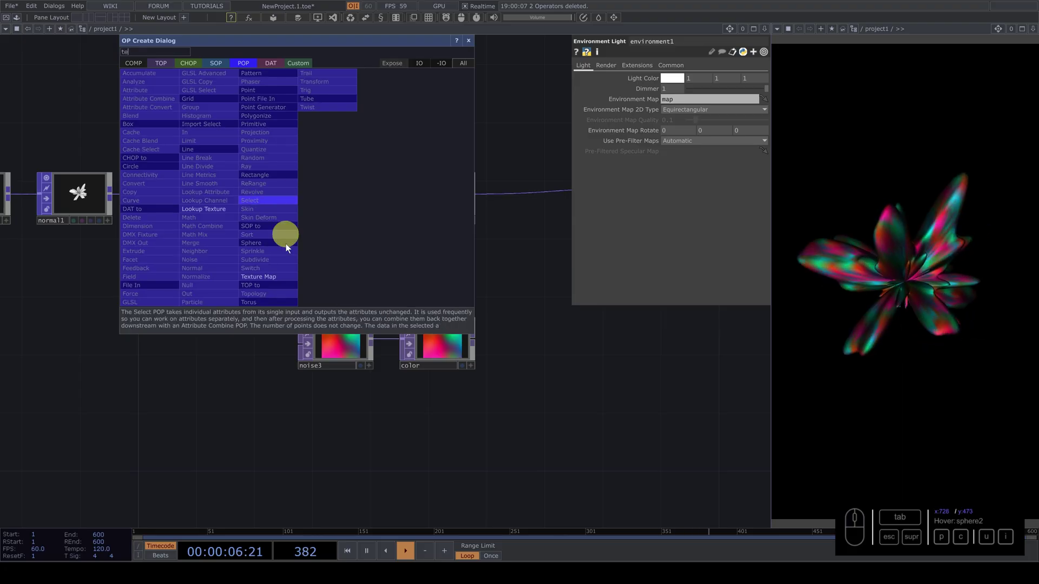
{"action": "left_click", "coordinate": [268, 278]}
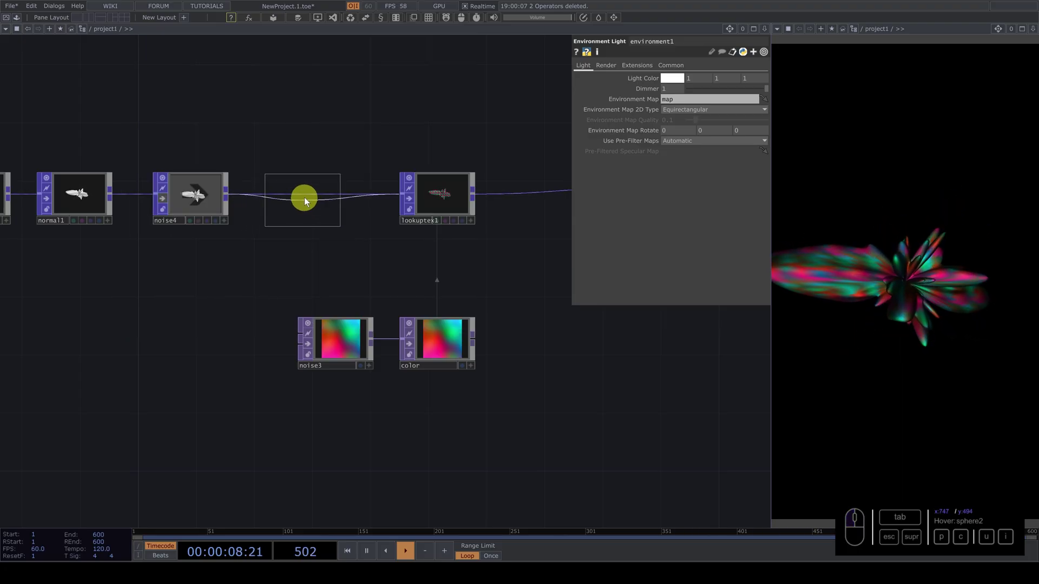
- Place texturemap1 between noise4 and lookuptex1 so it feeds texture coordinates downstream
{"action": "left_click", "coordinate": [308, 198]}
{"action": "left_click", "coordinate": [310, 197]}
{"action": "left_click", "coordinate": [378, 127]}
{"action": "left_click", "coordinate": [504, 224]}
{"action": "left_click", "coordinate": [460, 155]}
{"action": "left_click", "coordinate": [435, 203]}
{"action": "left_click_drag", "start_coordinate": [337, 229], "coordinate": [482, 228]}
- Set lookuptex1's Lookup Attribute U to tex.x and V to tex.y for smooth gradients
{"action": "left_click", "coordinate": [482, 229]}
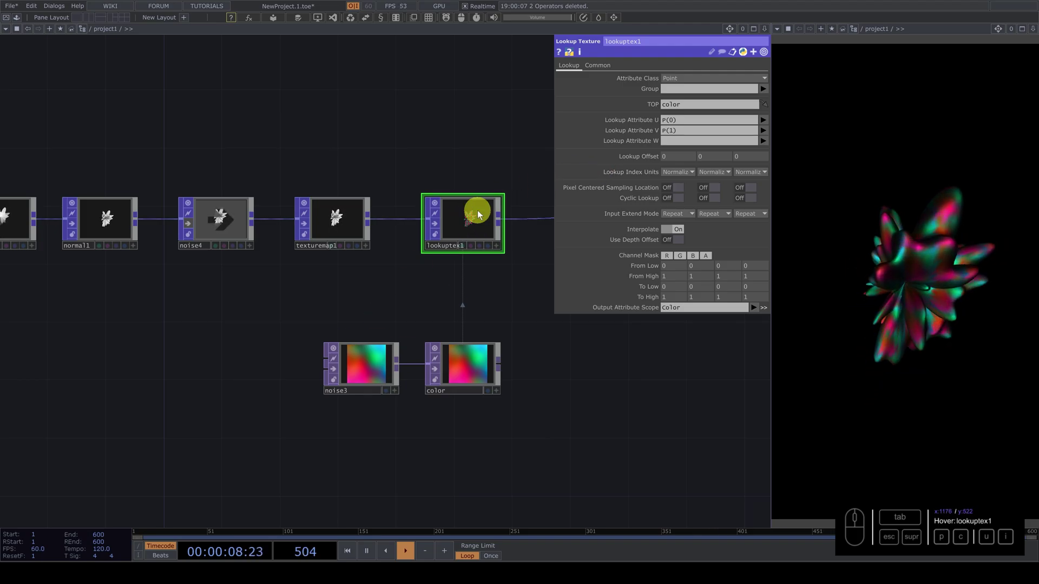
{"action": "left_click", "coordinate": [670, 132]}
{"action": "left_click", "coordinate": [676, 125]}
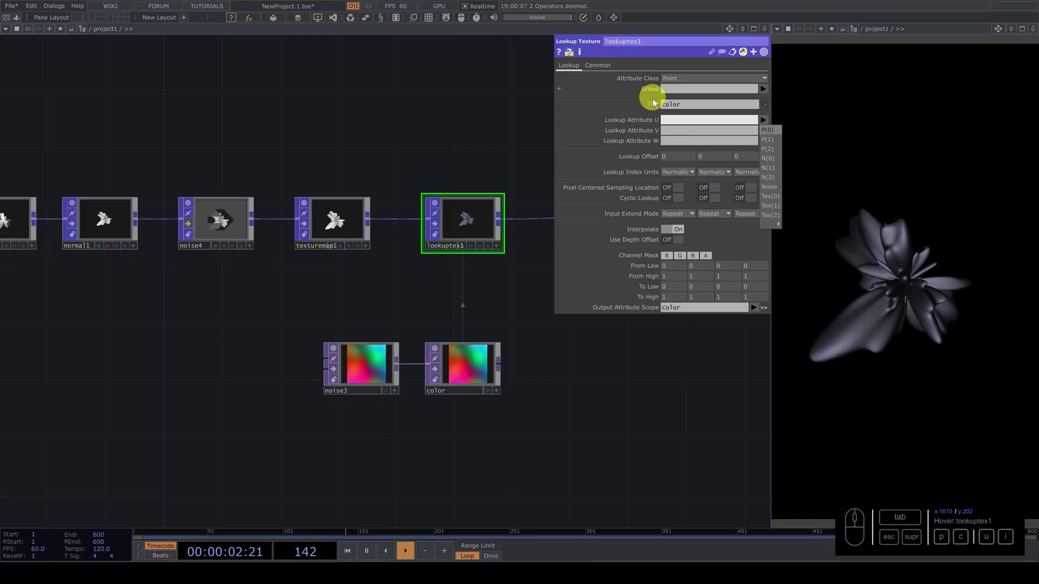
{"action": "left_click", "coordinate": [665, 121]}
{"action": "left_click", "coordinate": [676, 123]}
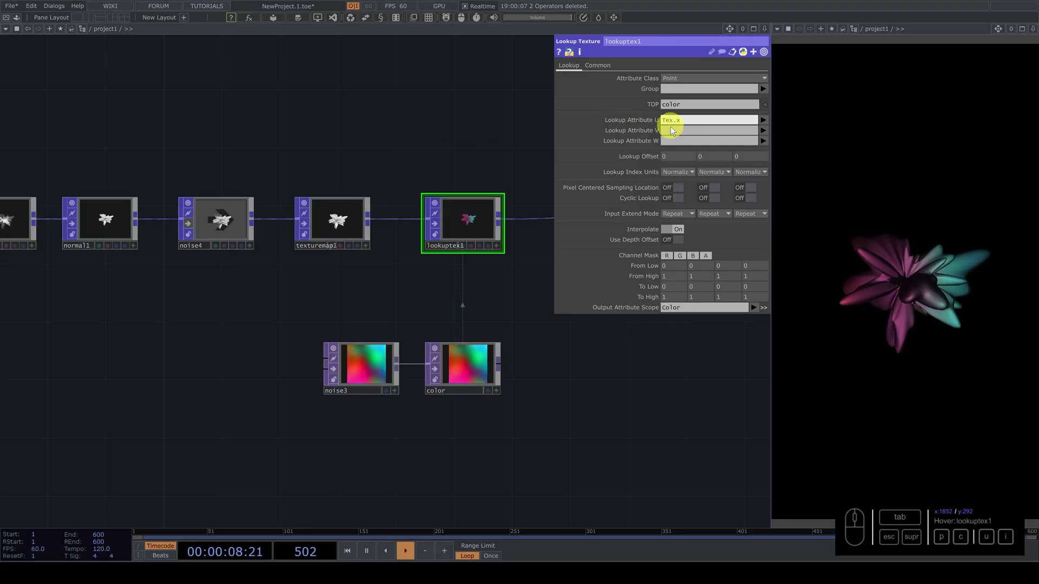
{"action": "left_click", "coordinate": [673, 132]}
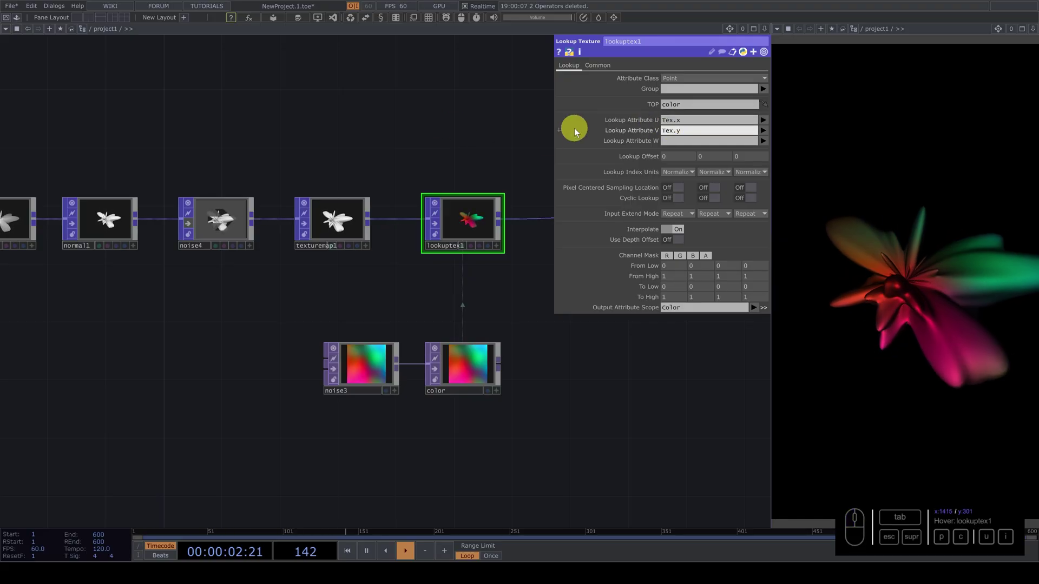
{"action": "left_click_drag", "start_coordinate": [450, 372], "coordinate": [719, 86]}
- Give noise3's Translate z a time expression so the colour texture drifts continuously
{"action": "left_click_drag", "start_coordinate": [766, 103], "coordinate": [678, 96]}
{"action": "left_click", "coordinate": [665, 103]}
{"action": "left_click", "coordinate": [425, 129]}
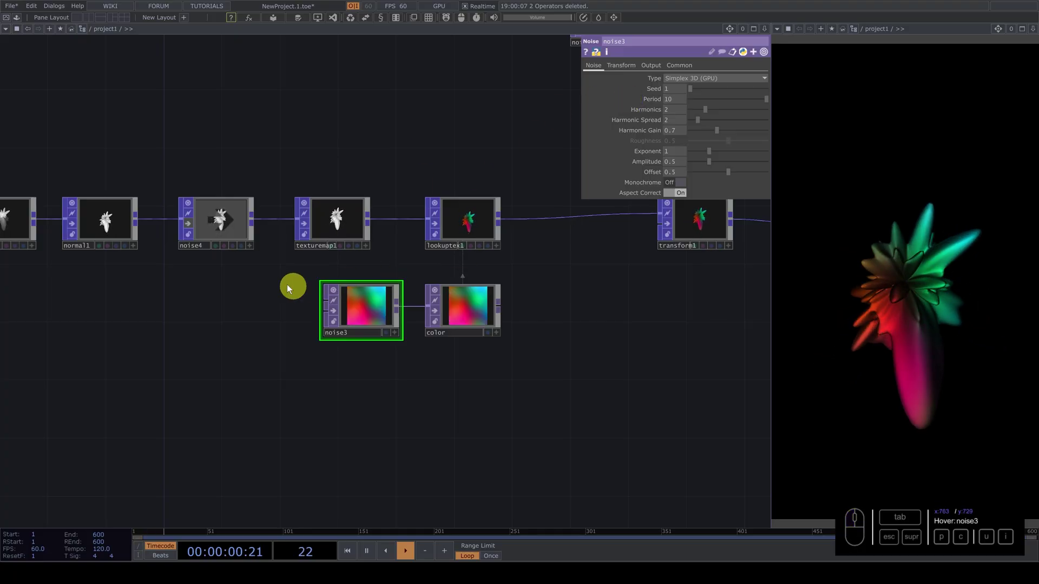
{"action": "left_click_drag", "start_coordinate": [308, 292], "coordinate": [493, 232]}
{"action": "left_click", "coordinate": [469, 219]}
{"action": "left_click_drag", "start_coordinate": [476, 227], "coordinate": [626, 69]}
{"action": "left_click", "coordinate": [626, 68]}
{"action": "left_click", "coordinate": [740, 103]}
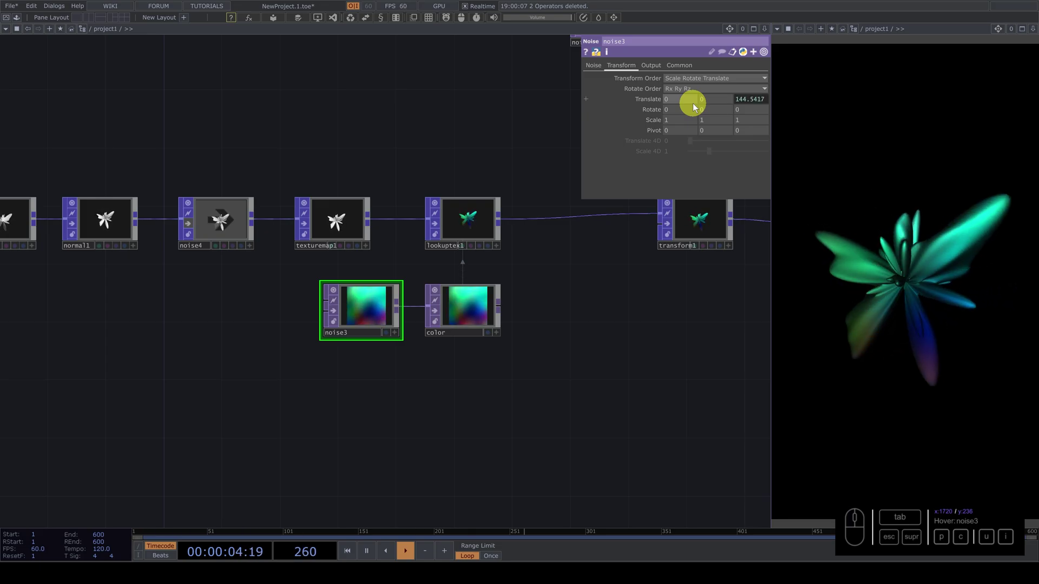
{"action": "left_click", "coordinate": [601, 284]}
- Make pbr1 glossy with Metallic about 0.911 and Roughness about 0.065
{"action": "left_click", "coordinate": [592, 356]}
{"action": "left_click", "coordinate": [562, 65]}
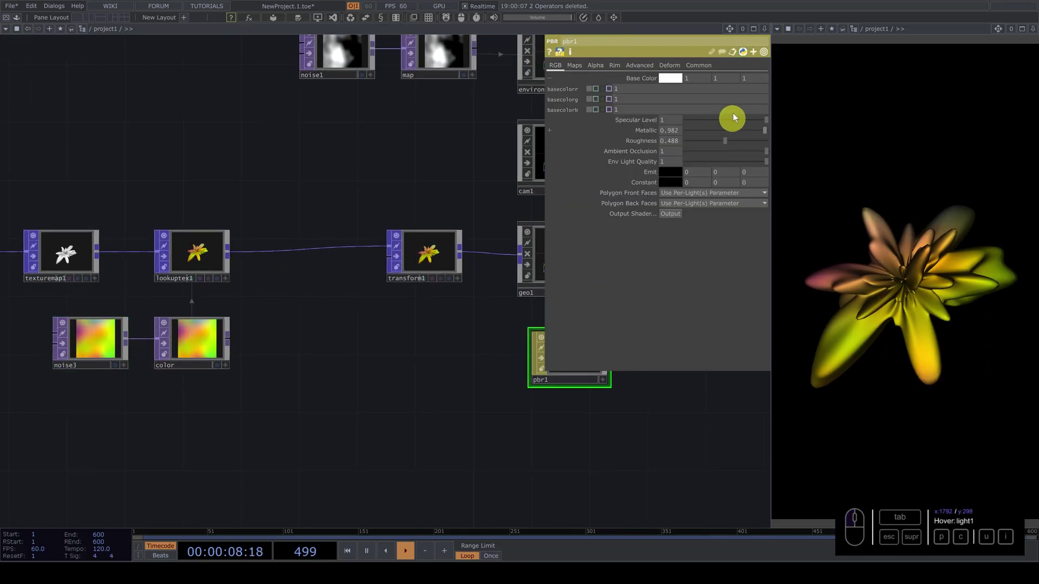
{"action": "left_click", "coordinate": [652, 82]}
{"action": "left_click_drag", "start_coordinate": [723, 112], "coordinate": [762, 110]}
{"action": "left_click_drag", "start_coordinate": [766, 99], "coordinate": [762, 103]}
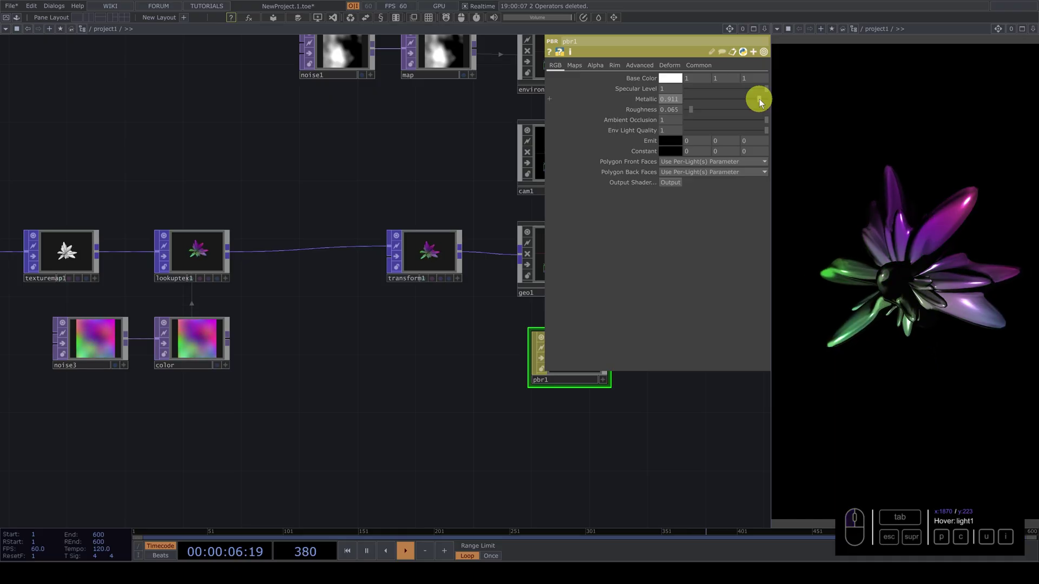
- Give transform1's rx, ry and rz time-based absTime.seconds rotation expressions with negative speed multipliers
{"action": "left_click", "coordinate": [344, 321]}
{"action": "double_click", "coordinate": [533, 284]}
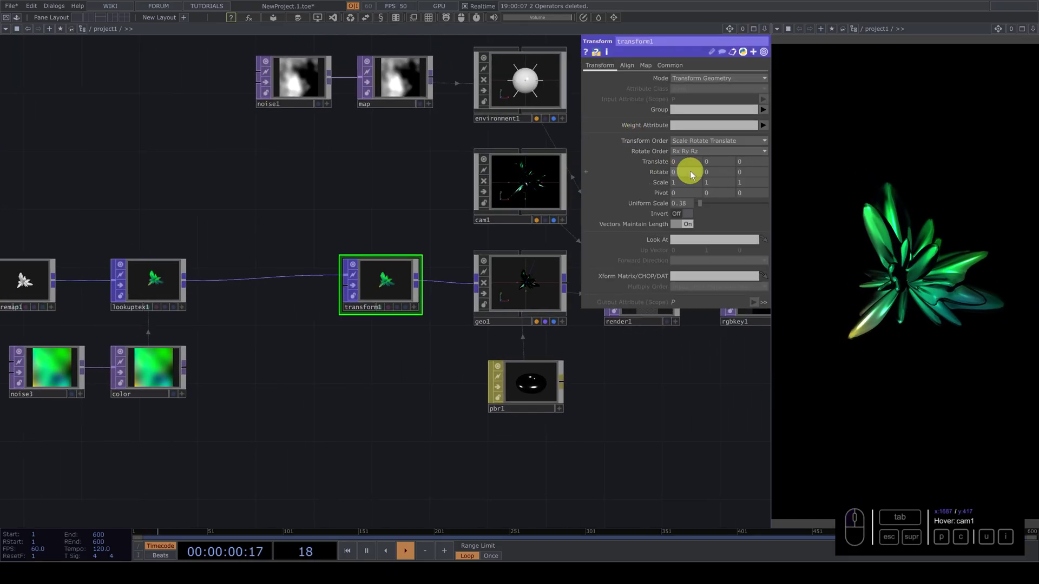
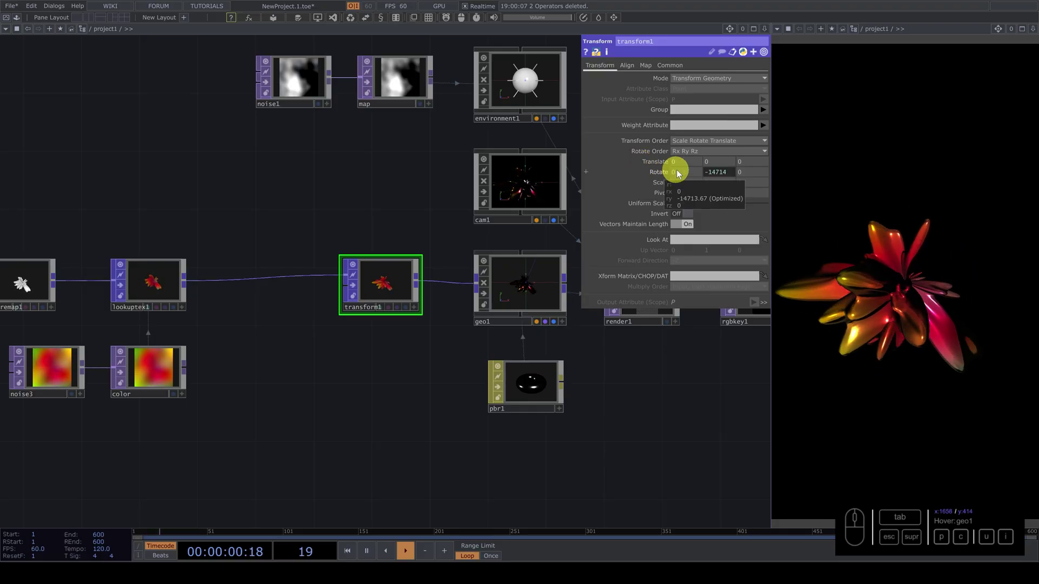
{"action": "left_click", "coordinate": [722, 173]}
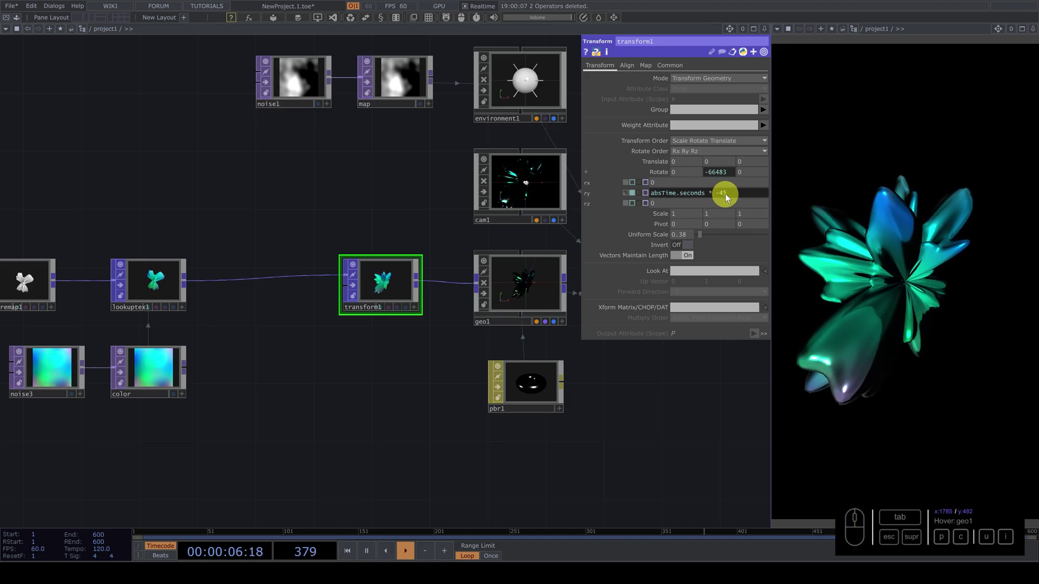
{"action": "left_click", "coordinate": [729, 197]}
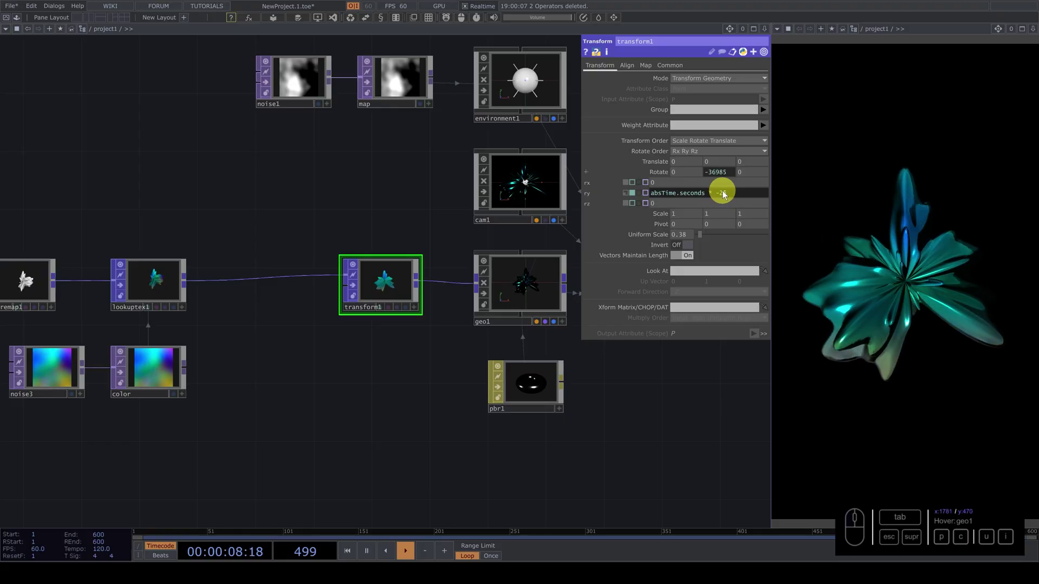
{"action": "left_click", "coordinate": [724, 195]}
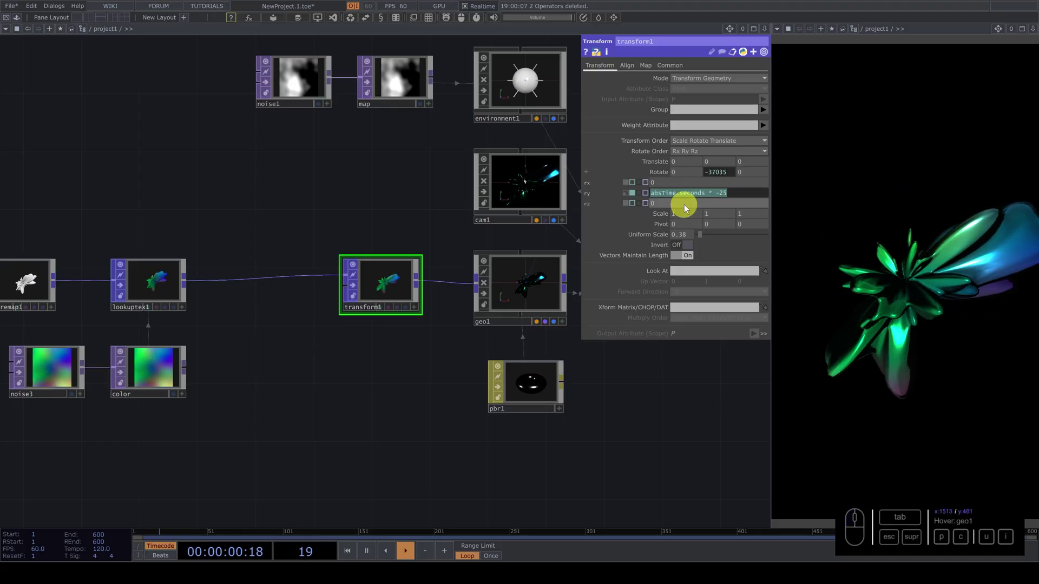
{"action": "left_click", "coordinate": [636, 205]}
{"action": "left_click", "coordinate": [659, 187]}
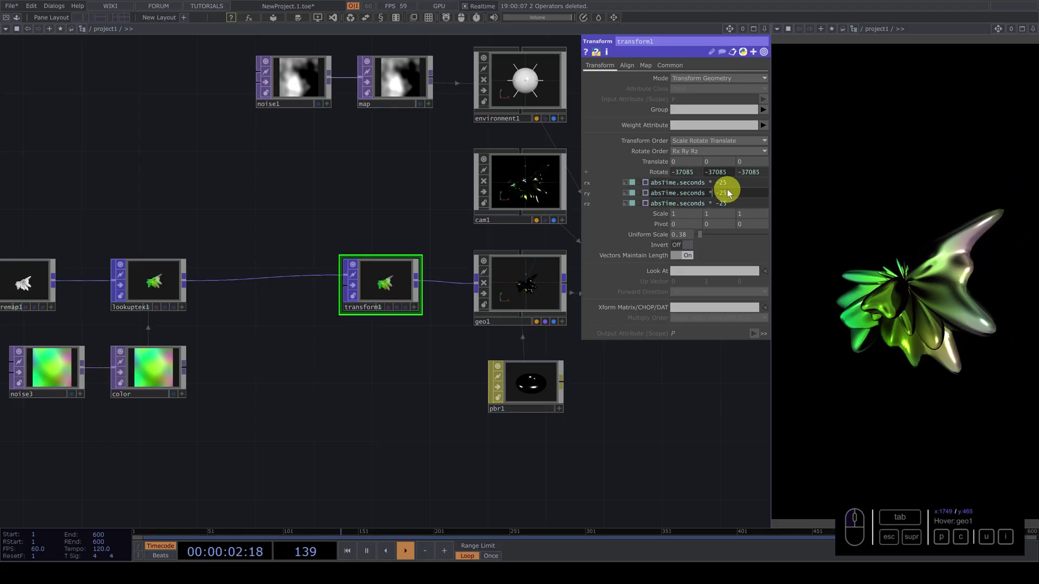
{"action": "left_click", "coordinate": [725, 185]}
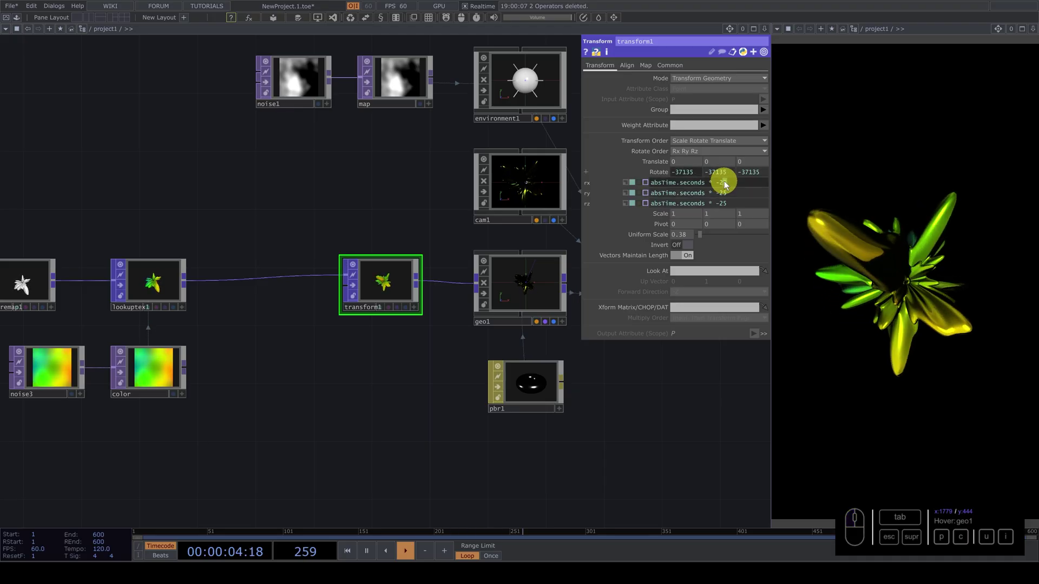
{"action": "left_click", "coordinate": [724, 208]}
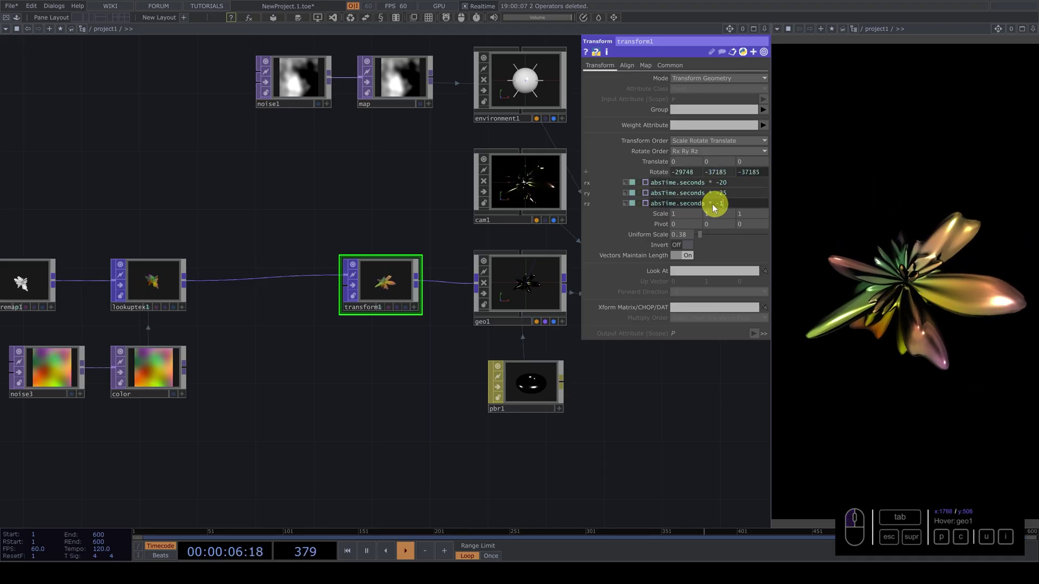
{"action": "left_click", "coordinate": [403, 205]}
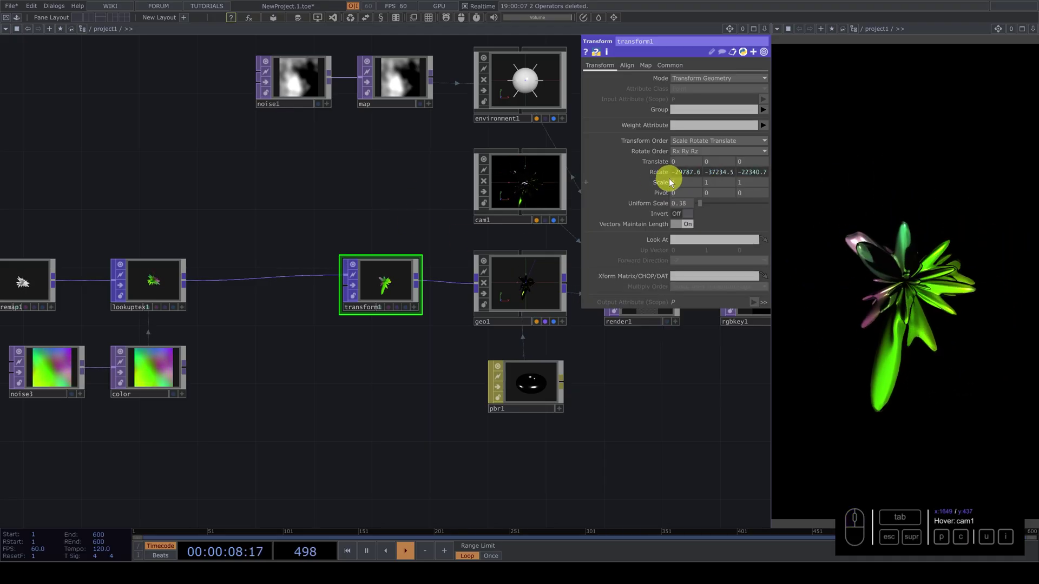
- Enlarge the shape by setting transform1's Uniform Scale to 0.55
{"action": "left_click_drag", "start_coordinate": [391, 260], "coordinate": [362, 189]}
{"action": "left_click_drag", "start_coordinate": [362, 189], "coordinate": [209, 211]}
{"action": "left_click", "coordinate": [170, 209]}
{"action": "left_click", "coordinate": [512, 293]}
{"action": "left_click", "coordinate": [697, 206]}
{"action": "left_click_drag", "start_coordinate": [693, 207], "coordinate": [459, 227]}
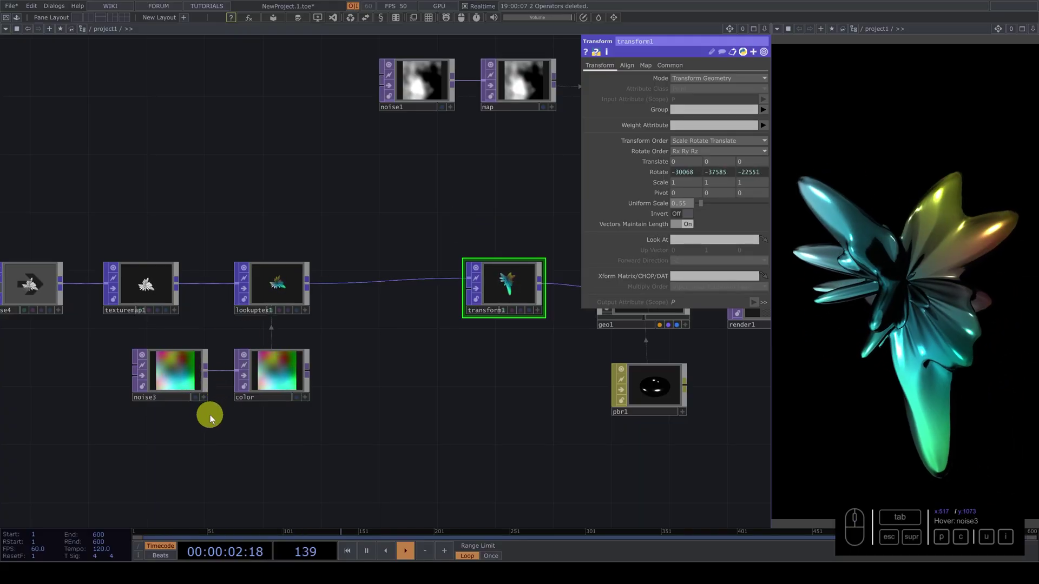
- Refine the rotation speeds to absTime.seconds * -10, * -15 and * -7
{"action": "left_click", "coordinate": [466, 213]}
{"action": "left_click", "coordinate": [664, 177]}
{"action": "left_click", "coordinate": [720, 186]}
{"action": "left_click", "coordinate": [722, 196]}
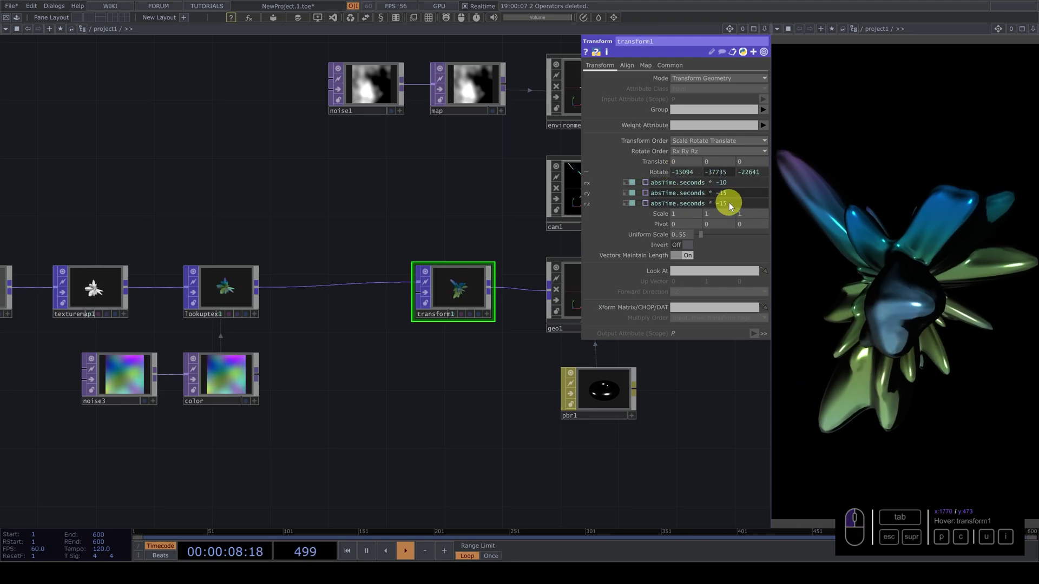
{"action": "left_click", "coordinate": [727, 207]}
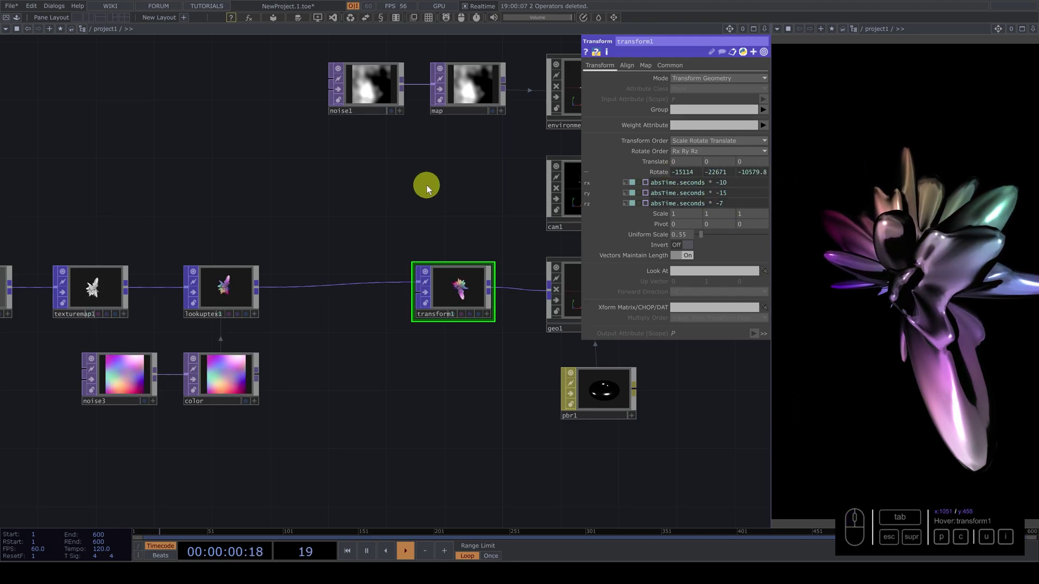
- Pan to the start of the geometry chain and display sphere1's parameters
{"action": "left_click", "coordinate": [340, 207]}
{"action": "left_click_drag", "start_coordinate": [385, 295], "coordinate": [32, 257]}
{"action": "right_click", "coordinate": [31, 257]}
{"action": "left_click_drag", "start_coordinate": [445, 295], "coordinate": [510, 242]}
{"action": "left_click", "coordinate": [510, 242]}
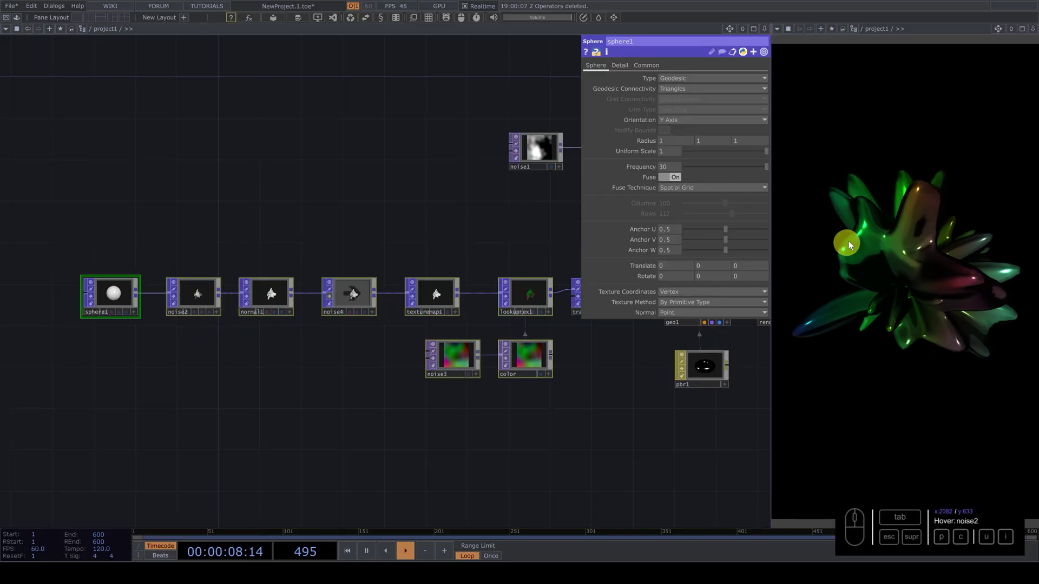
{"action": "middle_click", "coordinate": [455, 306]}
- Display normal1's settings, computing point normals with average weighting
{"action": "left_click_drag", "start_coordinate": [420, 267], "coordinate": [317, 265]}
{"action": "left_click", "coordinate": [242, 250]}
{"action": "left_click", "coordinate": [288, 305]}
{"action": "left_click", "coordinate": [263, 306]}
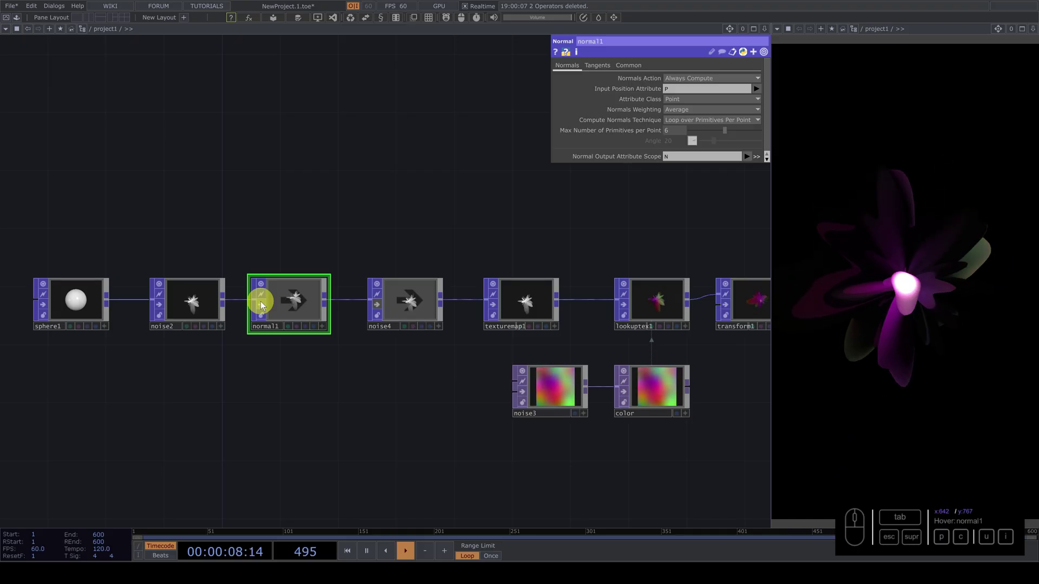
{"action": "left_click", "coordinate": [263, 306]}
{"action": "left_click", "coordinate": [263, 307]}
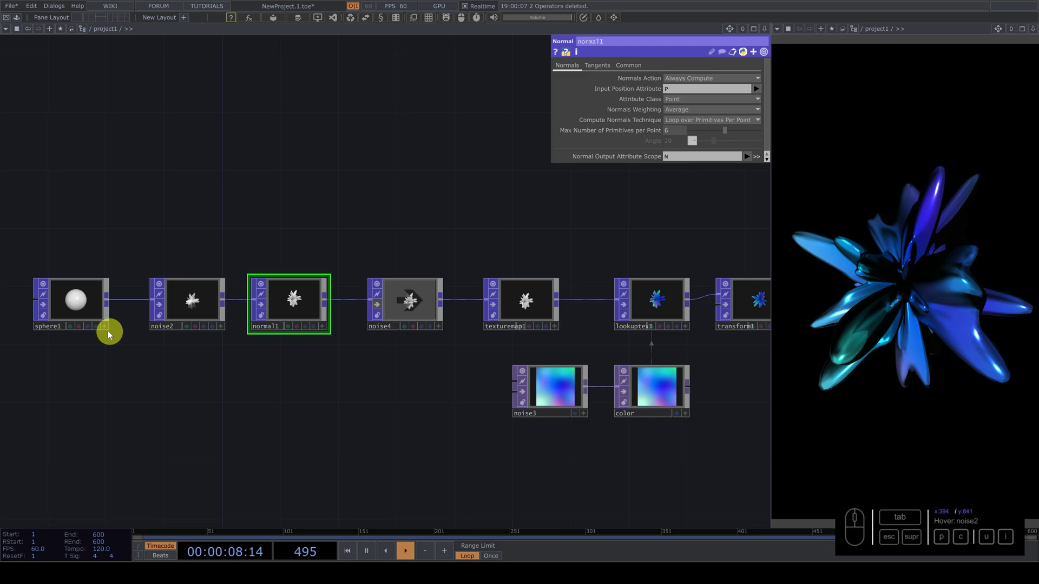
- Try sphere1 as Grid with other connectivity, return to Geodesic and raise Frequency to 40
{"action": "left_click_drag", "start_coordinate": [89, 305], "coordinate": [488, 129]}
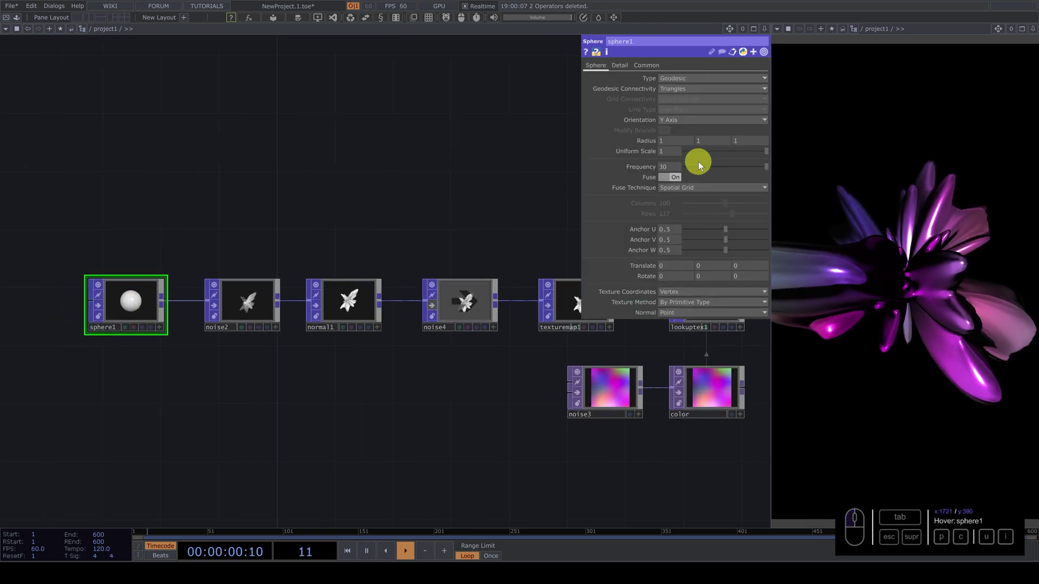
{"action": "left_click", "coordinate": [690, 84]}
{"action": "left_click", "coordinate": [681, 108]}
{"action": "left_click", "coordinate": [682, 78]}
{"action": "left_click", "coordinate": [671, 99]}
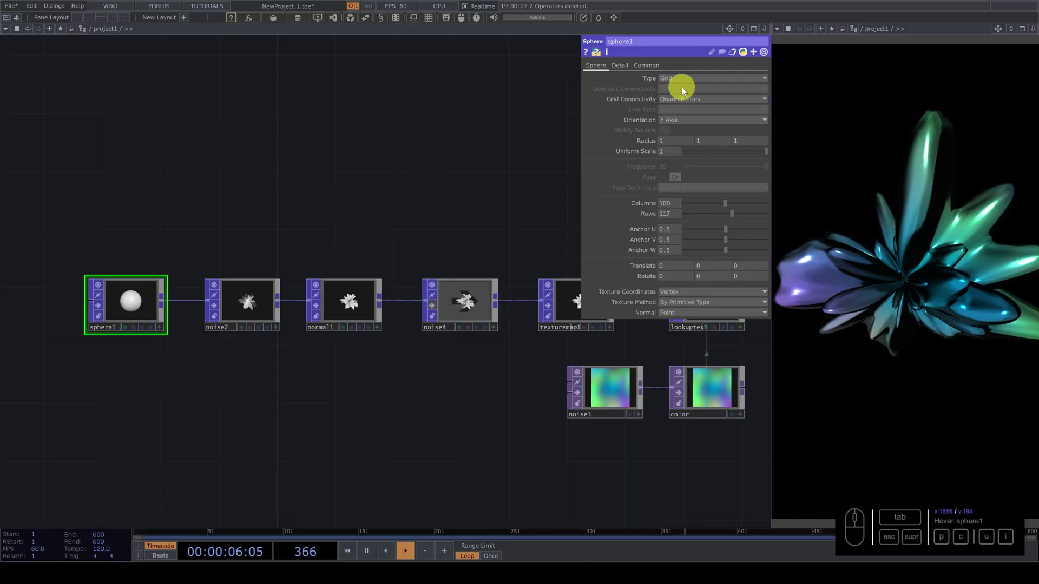
{"action": "left_click", "coordinate": [676, 81]}
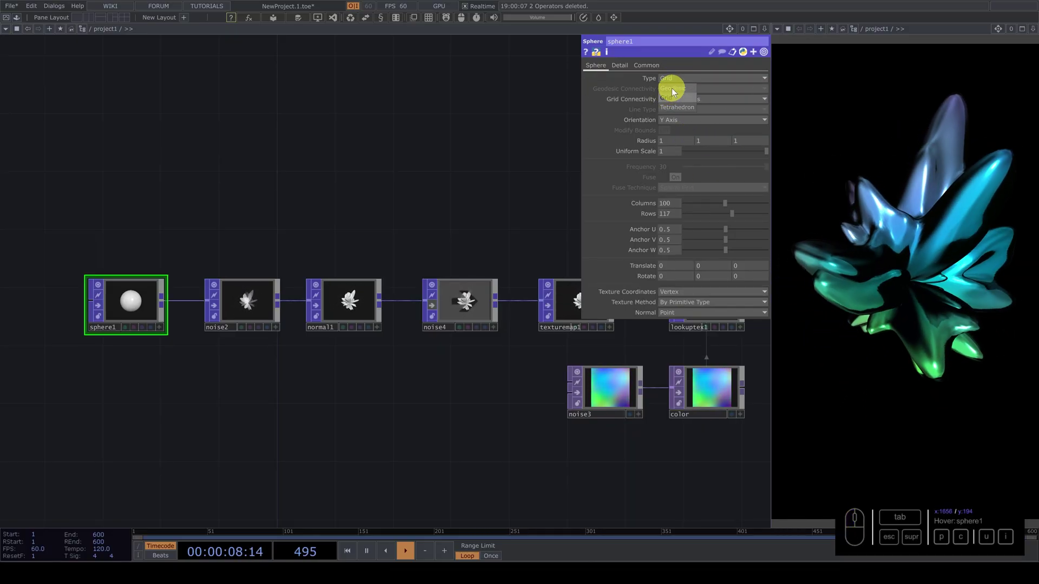
{"action": "left_click", "coordinate": [674, 93]}
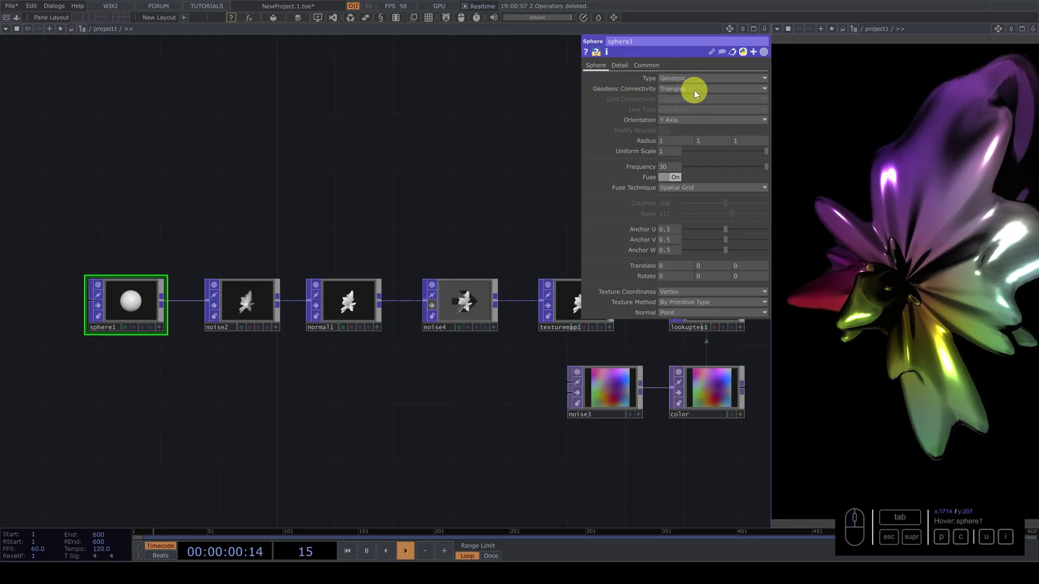
{"action": "left_click", "coordinate": [668, 171]}
{"action": "left_click", "coordinate": [474, 179]}
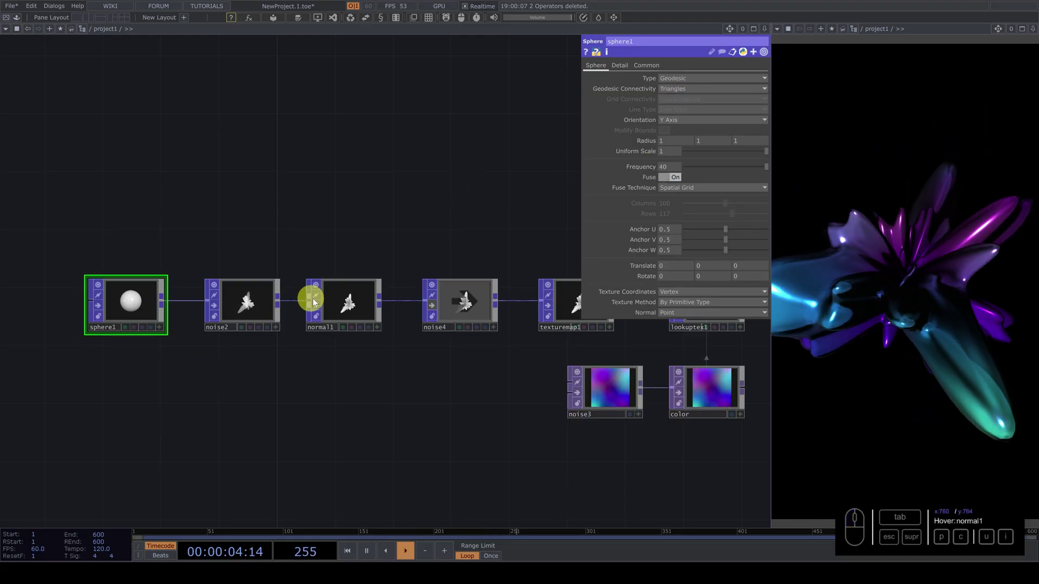
- Set noise2 to 2 harmonics, spread 1.3, gain 0.7 and exponent 1.1
{"action": "left_click", "coordinate": [244, 307]}
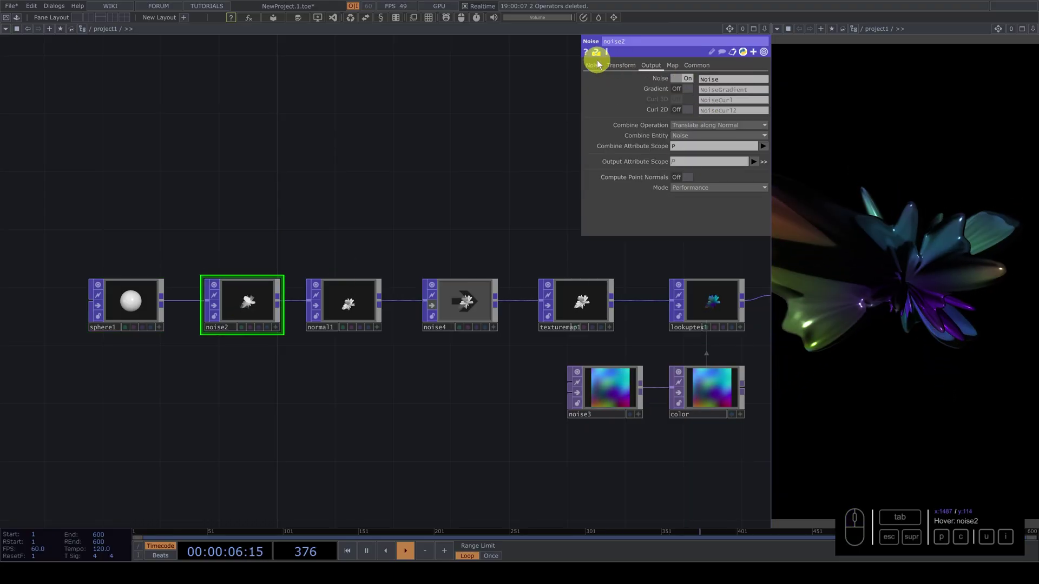
{"action": "left_click", "coordinate": [600, 67]}
{"action": "left_click_drag", "start_coordinate": [718, 137], "coordinate": [703, 152]}
{"action": "left_click_drag", "start_coordinate": [711, 147], "coordinate": [709, 150]}
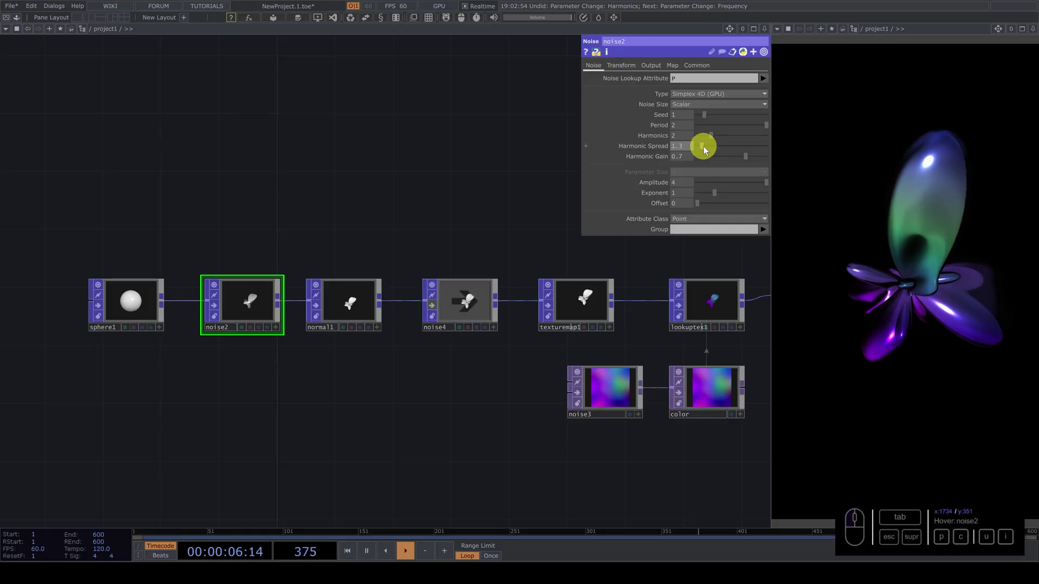
{"action": "left_click_drag", "start_coordinate": [718, 194], "coordinate": [726, 191]}
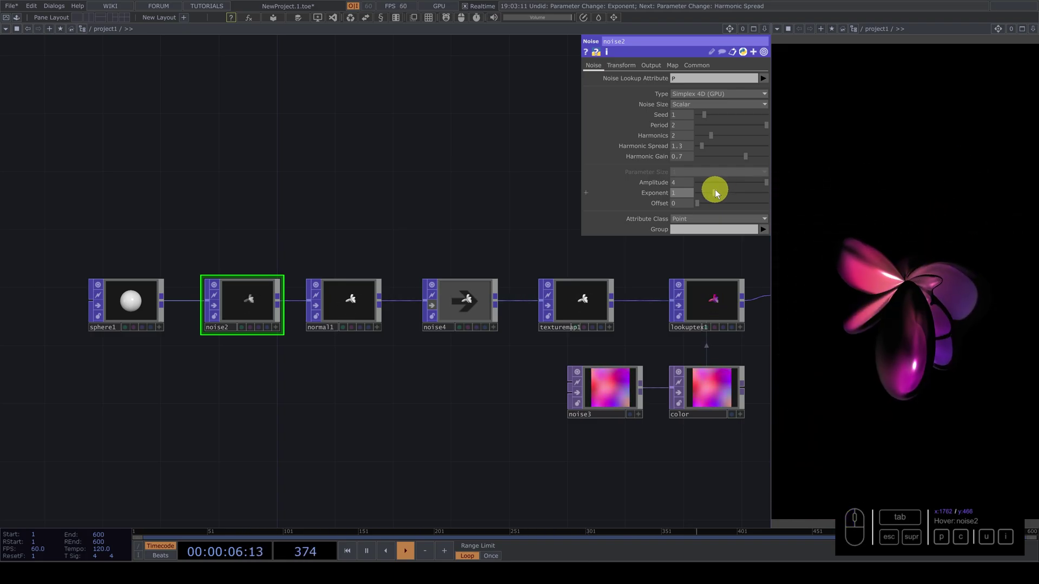
{"action": "left_click_drag", "start_coordinate": [720, 193], "coordinate": [699, 197]}
{"action": "left_click", "coordinate": [693, 197]}
- Zoom out over the network and show normal1's settings again
{"action": "left_click", "coordinate": [490, 211]}
{"action": "left_click_drag", "start_coordinate": [497, 233], "coordinate": [396, 239]}
{"action": "left_click", "coordinate": [298, 231]}
- Review normal1, texturemap1 and lookuptex1 settings along the geometry chain
{"action": "middle_click", "coordinate": [381, 241]}
{"action": "left_click", "coordinate": [346, 227]}
{"action": "left_click_drag", "start_coordinate": [272, 277], "coordinate": [269, 203]}
{"action": "left_click", "coordinate": [269, 203]}
{"action": "left_click", "coordinate": [207, 263]}
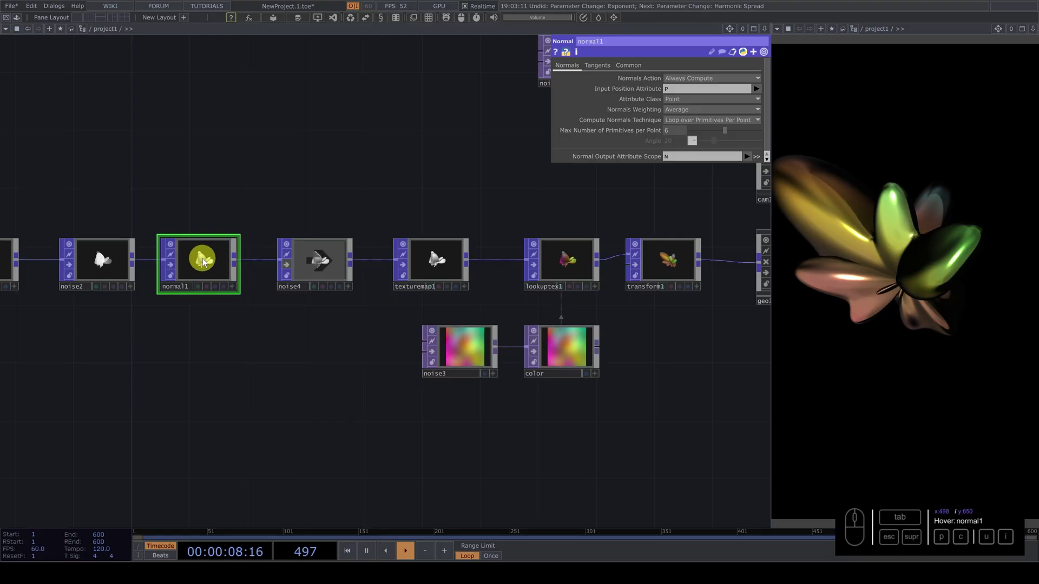
{"action": "left_click", "coordinate": [444, 257]}
{"action": "left_click_drag", "start_coordinate": [693, 127], "coordinate": [683, 134]}
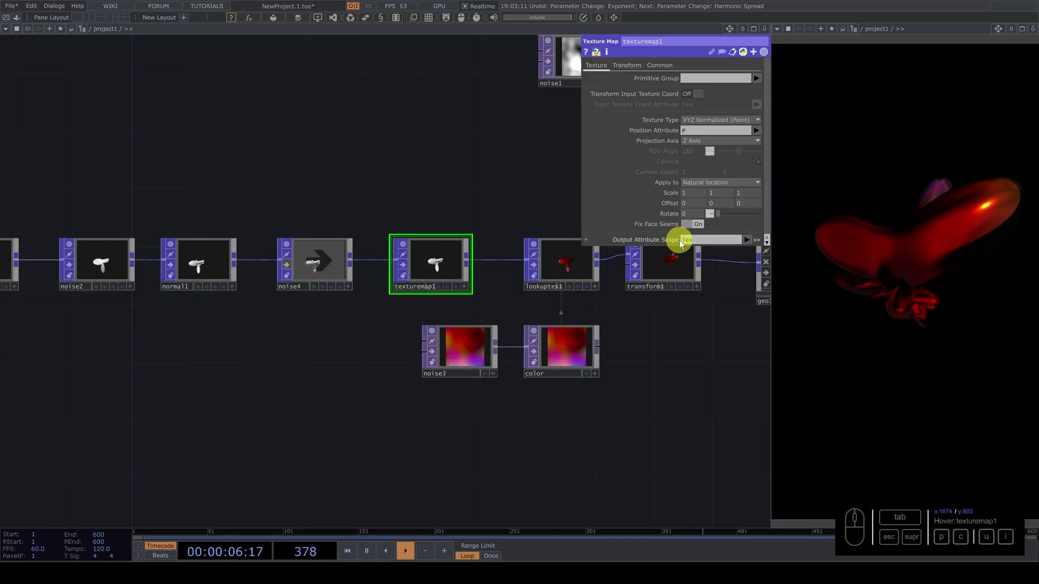
{"action": "left_click_drag", "start_coordinate": [562, 268], "coordinate": [490, 257]}
{"action": "left_click", "coordinate": [493, 237]}
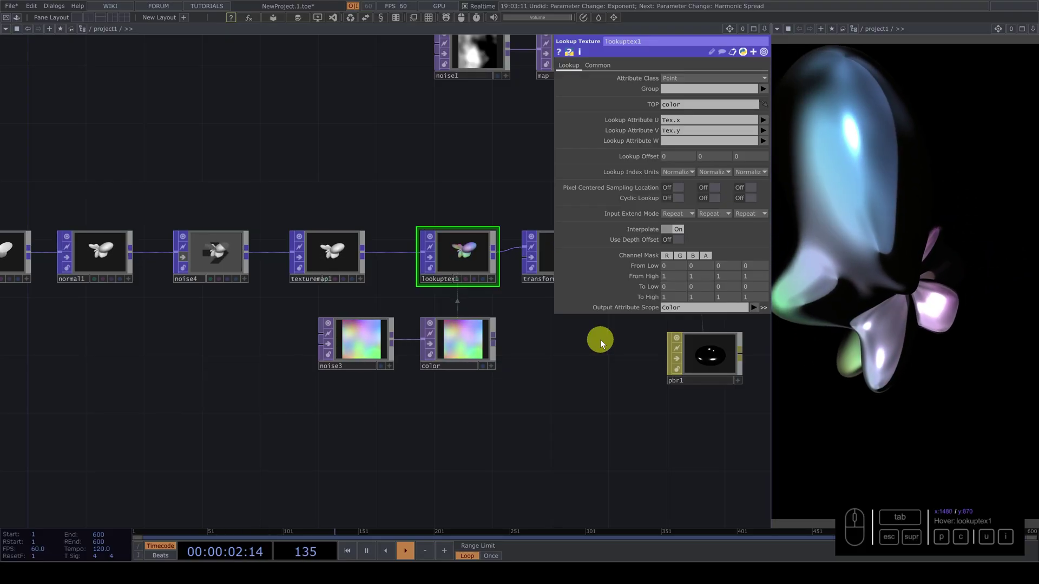
- Pan to rgbkey1 at the render end and bring up the Palette's My Components
{"action": "left_click_drag", "start_coordinate": [529, 343], "coordinate": [438, 331]}
{"action": "middle_click", "coordinate": [438, 331]}
{"action": "left_click_drag", "start_coordinate": [447, 367], "coordinate": [387, 287]}
{"action": "left_click_drag", "start_coordinate": [387, 286], "coordinate": [454, 216]}
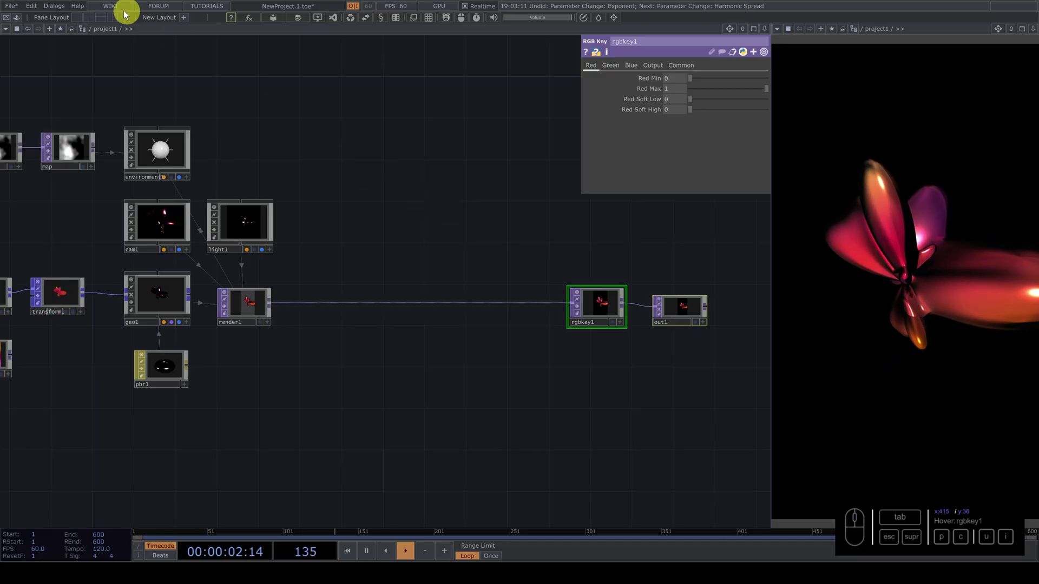
{"action": "left_click_drag", "start_coordinate": [18, 23], "coordinate": [45, 175]}
- Drop a CanvasPainting effect fed by the render and send it on to the output
{"action": "left_click", "coordinate": [35, 160]}
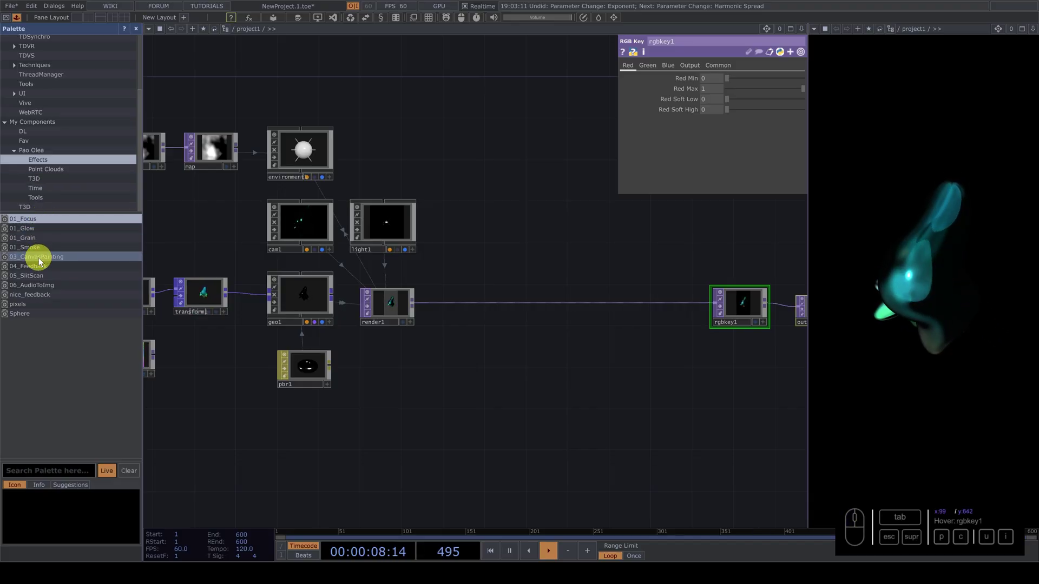
{"action": "left_click", "coordinate": [52, 261]}
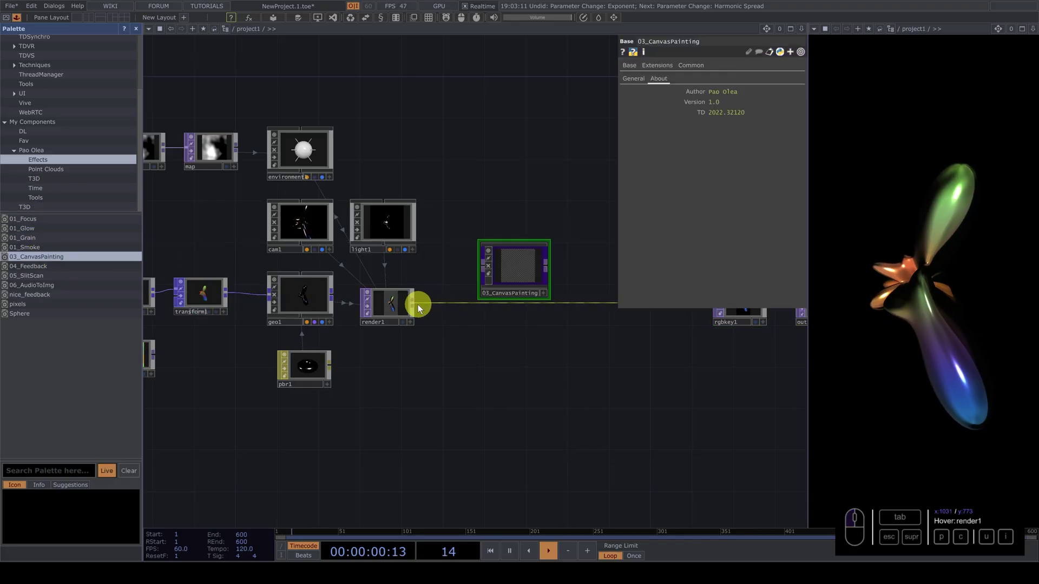
{"action": "left_click", "coordinate": [418, 308]}
{"action": "left_click", "coordinate": [418, 307]}
{"action": "left_click_drag", "start_coordinate": [548, 268], "coordinate": [528, 269]}
{"action": "left_click", "coordinate": [512, 279]}
{"action": "left_click", "coordinate": [639, 83]}
{"action": "left_click", "coordinate": [719, 97]}
{"action": "left_click", "coordinate": [488, 194]}
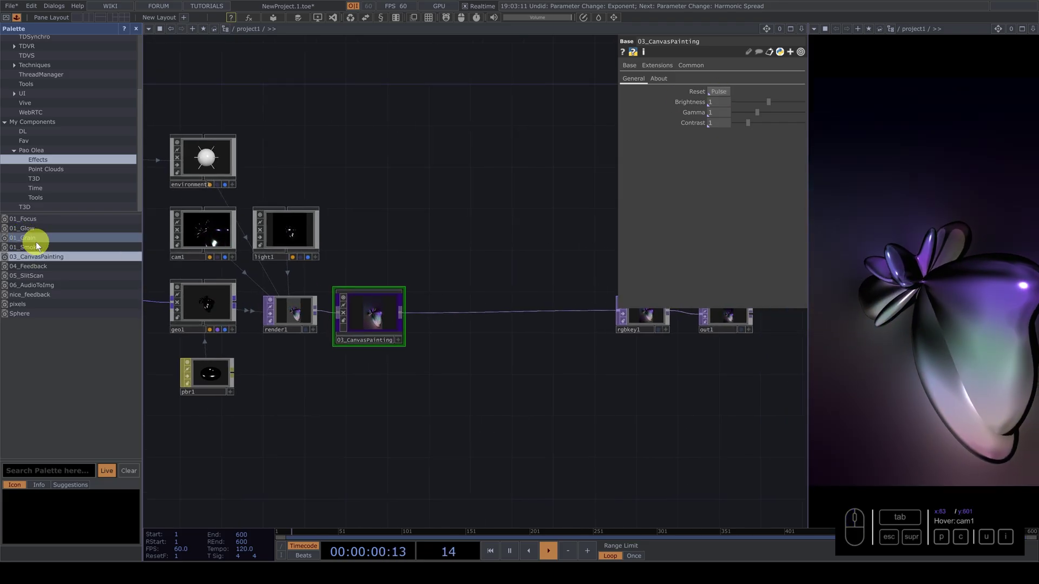
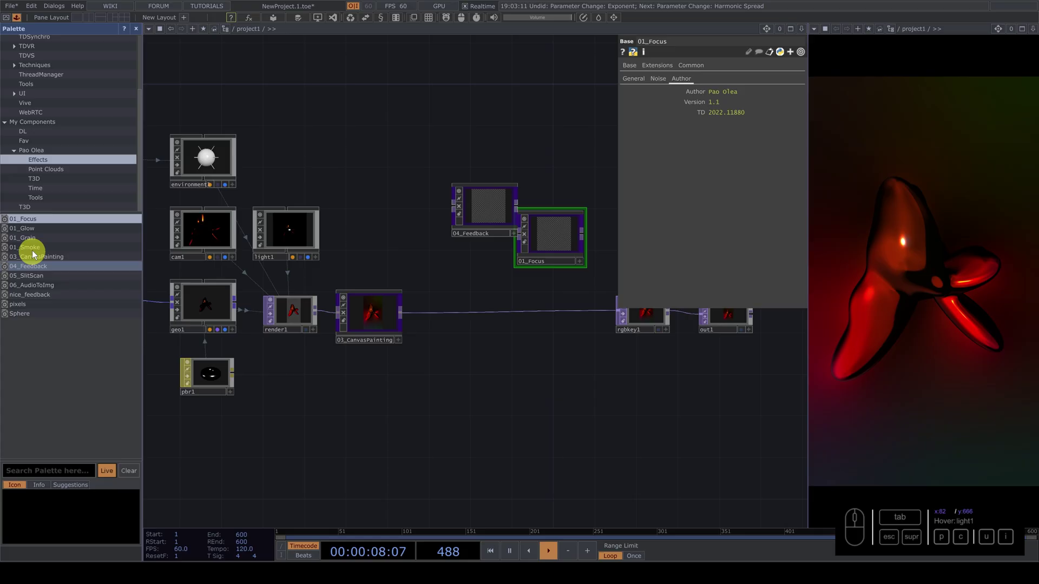
- Add the Feedback, 01_Focus and 01_Grain effect components to the network
{"action": "left_click_drag", "start_coordinate": [38, 242], "coordinate": [137, 30]}
{"action": "left_click", "coordinate": [140, 33]}
{"action": "left_click", "coordinate": [654, 365]}
{"action": "left_click", "coordinate": [579, 360]}
{"action": "left_click", "coordinate": [621, 348]}
{"action": "right_click", "coordinate": [531, 326]}
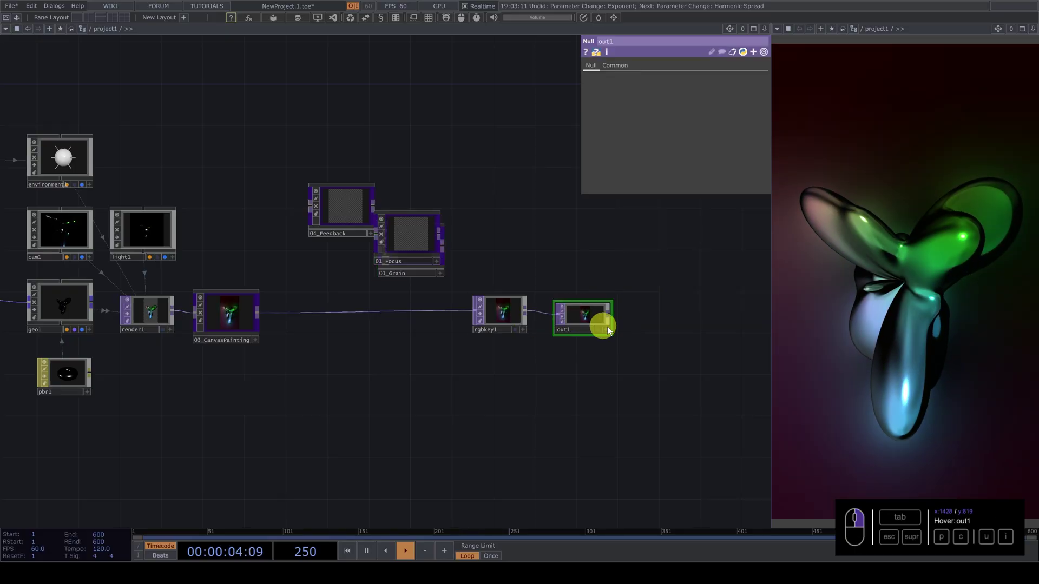
{"action": "left_click", "coordinate": [606, 323]}
- Wire the keyed image from rgbkey1 into 01_Focus
{"action": "left_click", "coordinate": [510, 318]}
{"action": "left_click", "coordinate": [412, 238]}
{"action": "left_click", "coordinate": [412, 253]}
{"action": "left_click", "coordinate": [560, 323]}
{"action": "left_click", "coordinate": [556, 309]}
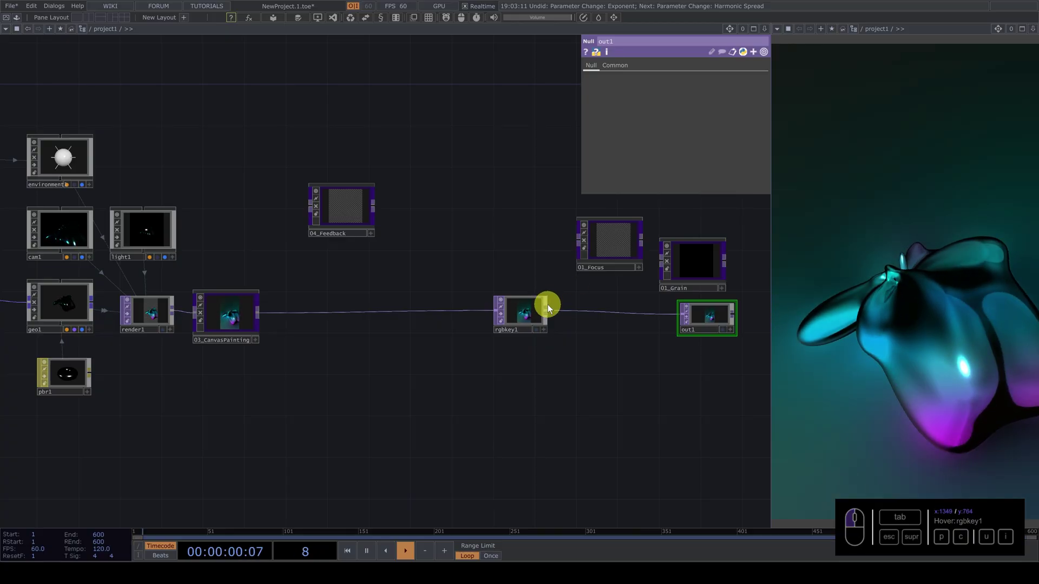
{"action": "left_click_drag", "start_coordinate": [550, 313], "coordinate": [726, 261]}
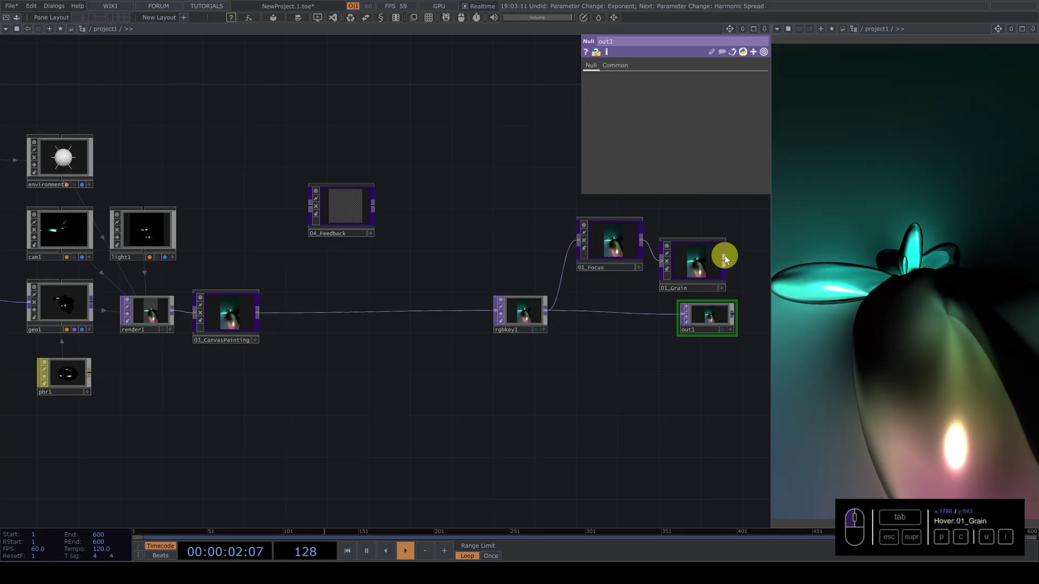
- Line up 01_Grain, chaining 01_Focus into 01_Grain and on to out1
{"action": "left_click_drag", "start_coordinate": [730, 263], "coordinate": [637, 359]}
{"action": "left_click", "coordinate": [612, 357]}
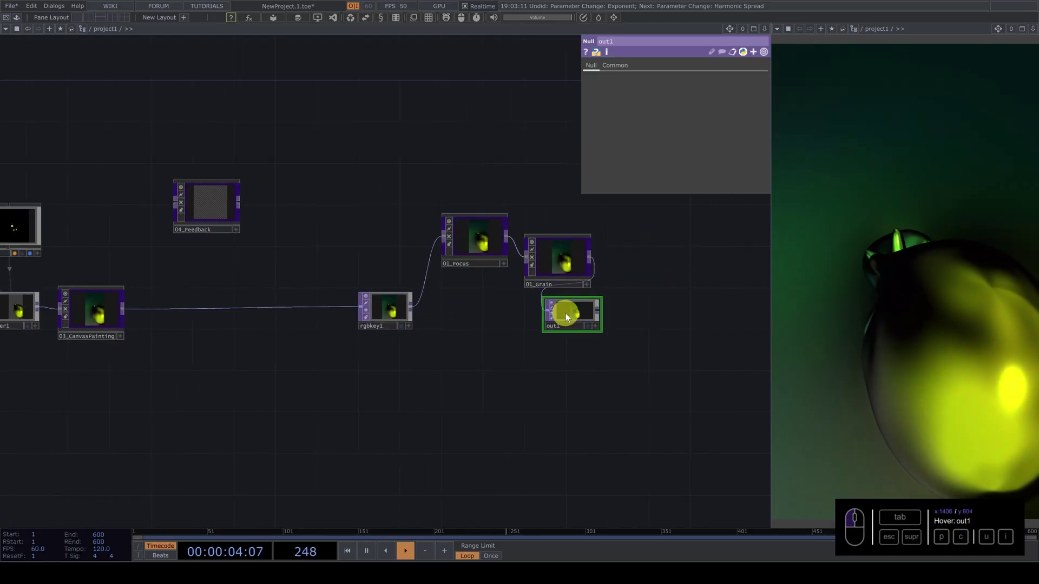
{"action": "left_click_drag", "start_coordinate": [578, 318], "coordinate": [580, 255]}
{"action": "left_click", "coordinate": [565, 269]}
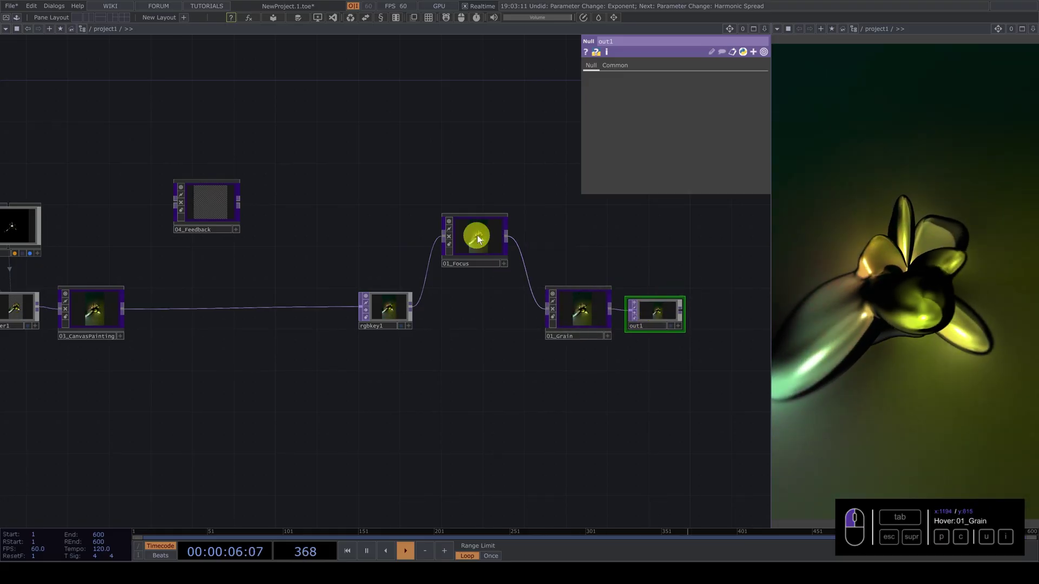
{"action": "left_click_drag", "start_coordinate": [480, 251], "coordinate": [315, 256]}
{"action": "left_click", "coordinate": [342, 243]}
{"action": "left_click", "coordinate": [256, 339]}
{"action": "left_click", "coordinate": [267, 339]}
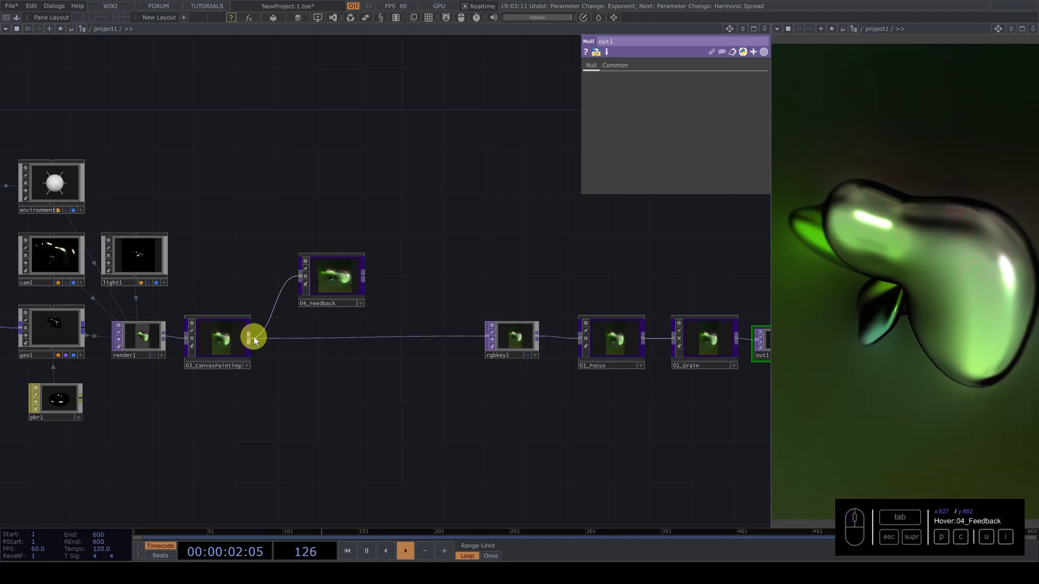
- Insert 04_Feedback right after render1 and show its main parameters
{"action": "left_click_drag", "start_coordinate": [253, 341], "coordinate": [169, 335]}
{"action": "left_click", "coordinate": [167, 337]}
{"action": "left_click", "coordinate": [268, 291]}
{"action": "left_click", "coordinate": [240, 297]}
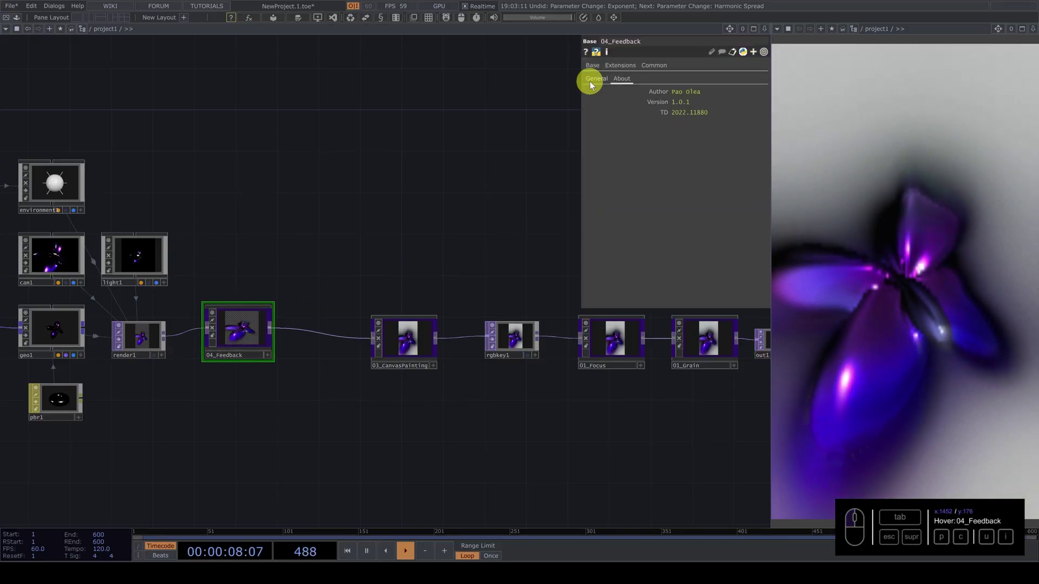
{"action": "left_click", "coordinate": [596, 82]}
{"action": "left_click", "coordinate": [677, 93]}
- Raise the Feedback effect's Scale to 1.03 for streaking trails
{"action": "left_click", "coordinate": [404, 208]}
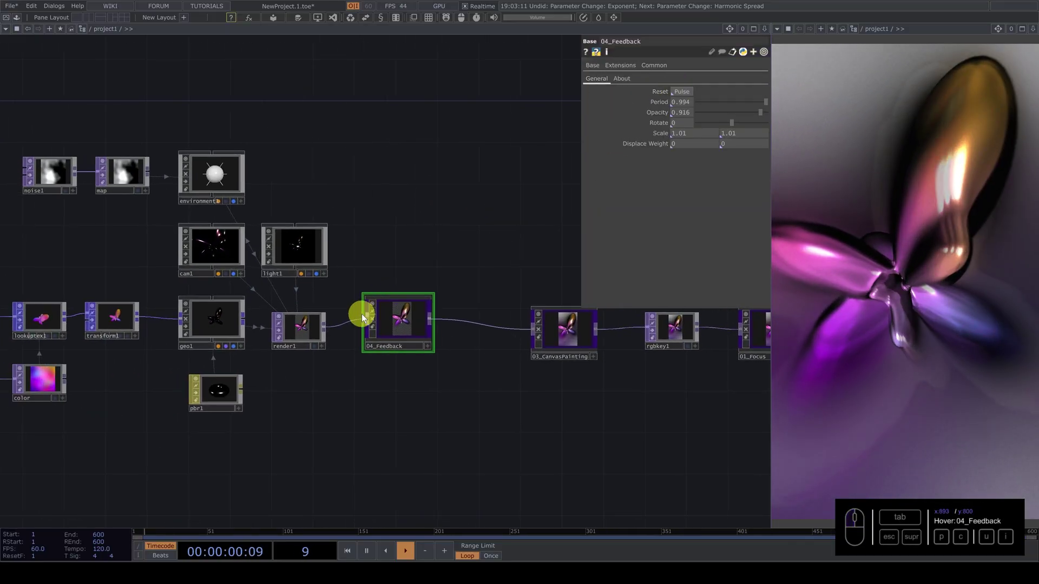
{"action": "left_click", "coordinate": [422, 326]}
{"action": "left_click", "coordinate": [431, 270]}
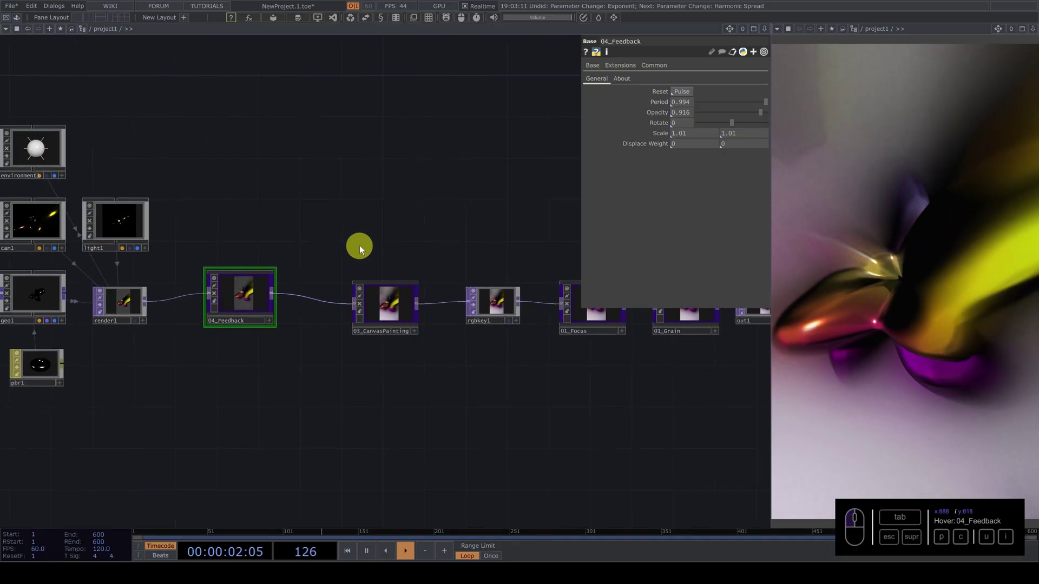
{"action": "left_click", "coordinate": [394, 274]}
{"action": "middle_click", "coordinate": [394, 274]}
{"action": "left_click", "coordinate": [330, 300]}
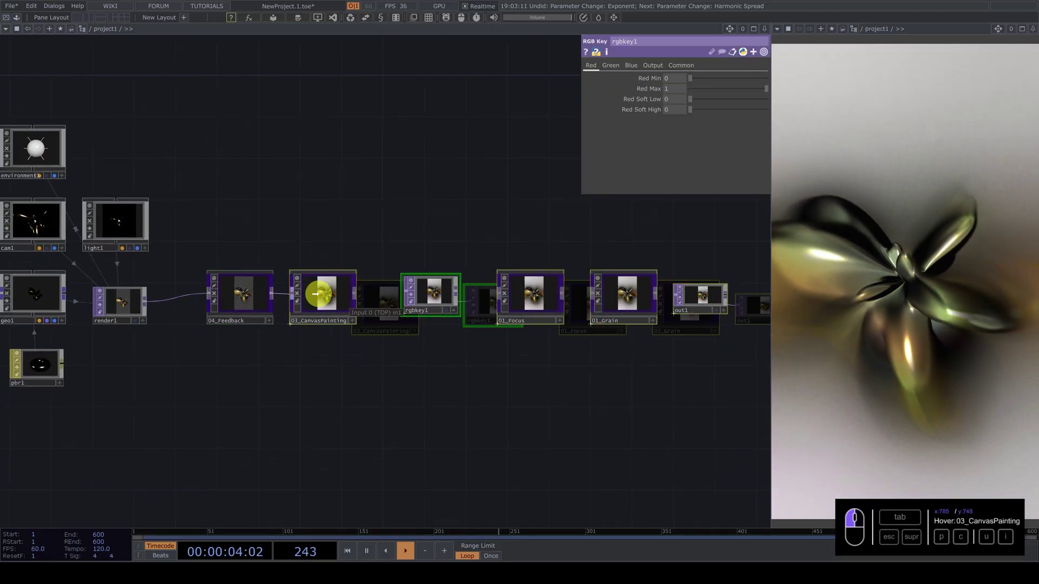
{"action": "left_click", "coordinate": [390, 192]}
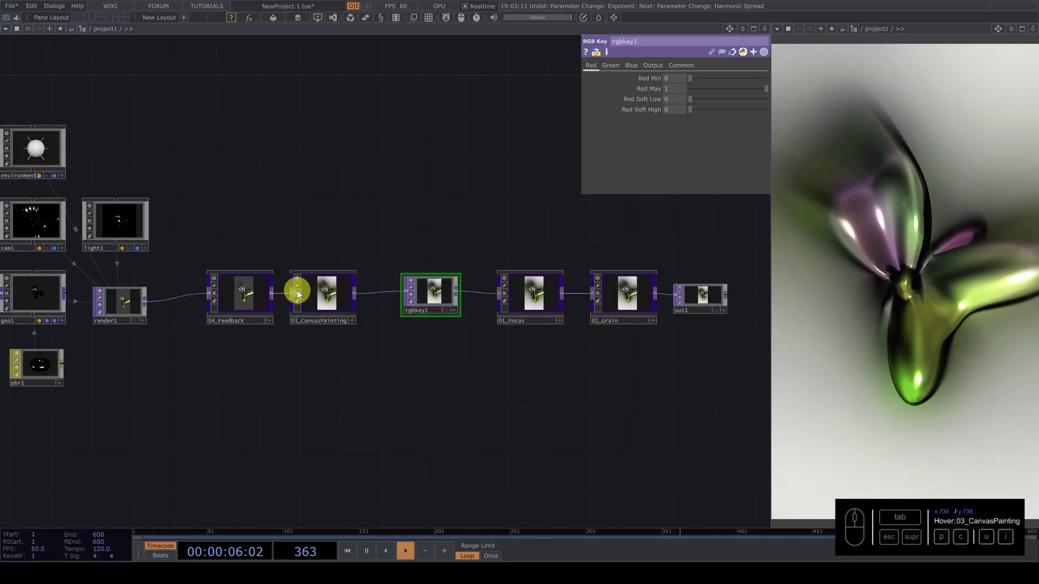
{"action": "left_click_drag", "start_coordinate": [275, 297], "coordinate": [365, 296]}
{"action": "left_click_drag", "start_coordinate": [252, 306], "coordinate": [687, 156]}
{"action": "middle_click", "coordinate": [686, 156]}
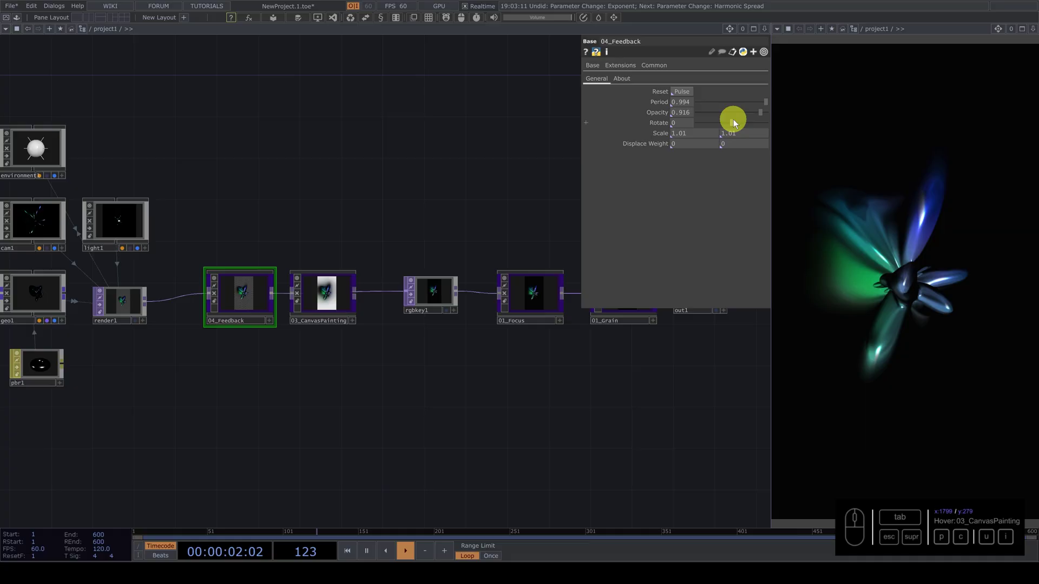
{"action": "left_click_drag", "start_coordinate": [666, 136], "coordinate": [656, 134]}
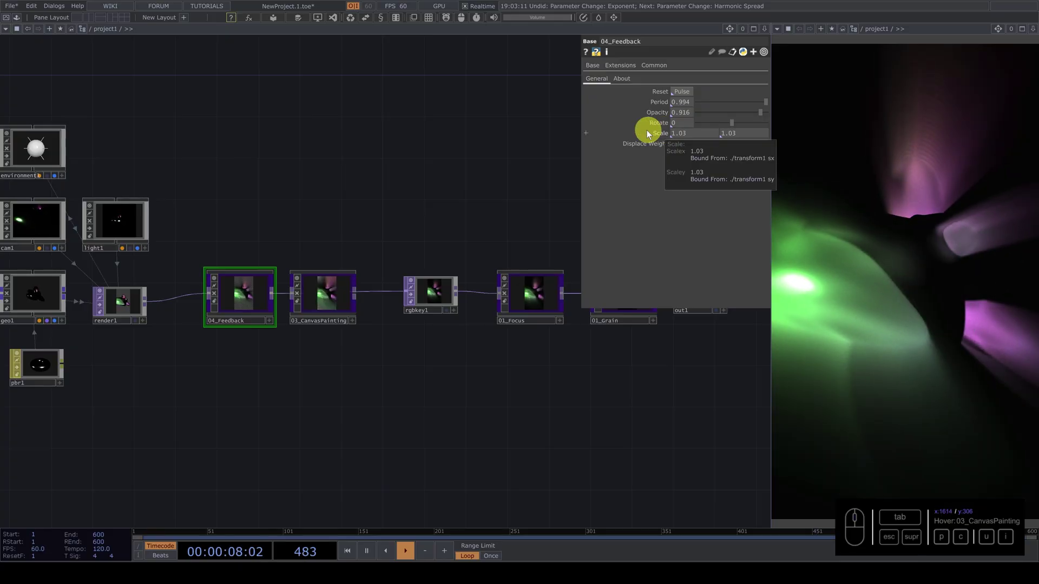
- Delete the 03_CanvasPainting component from the chain
{"action": "left_click", "coordinate": [333, 292]}
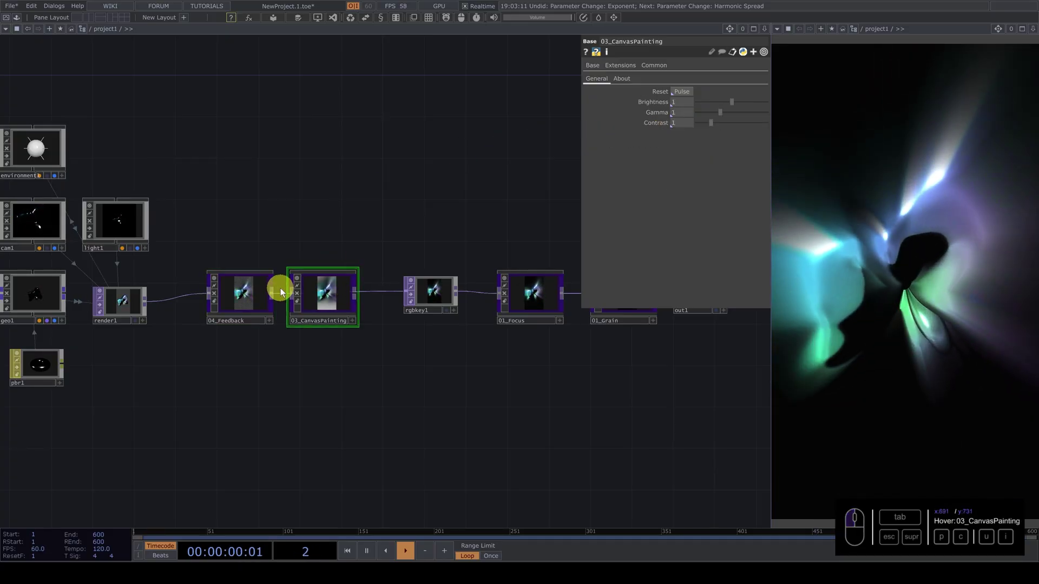
{"action": "left_click_drag", "start_coordinate": [291, 295], "coordinate": [30, 40]}
{"action": "key", "text": "Delete"}
- Drag an rgbaDelay component from the Palette's ImageFilters into the network
{"action": "middle_click", "coordinate": [224, 293]}
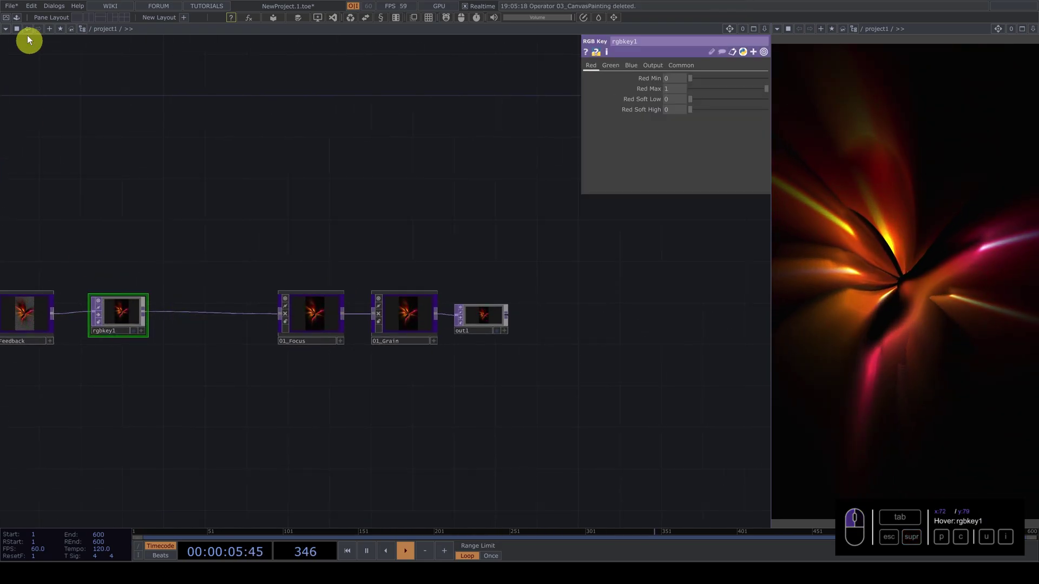
{"action": "left_click", "coordinate": [15, 19]}
{"action": "left_click_drag", "start_coordinate": [35, 65], "coordinate": [35, 63]}
{"action": "left_click", "coordinate": [35, 64]}
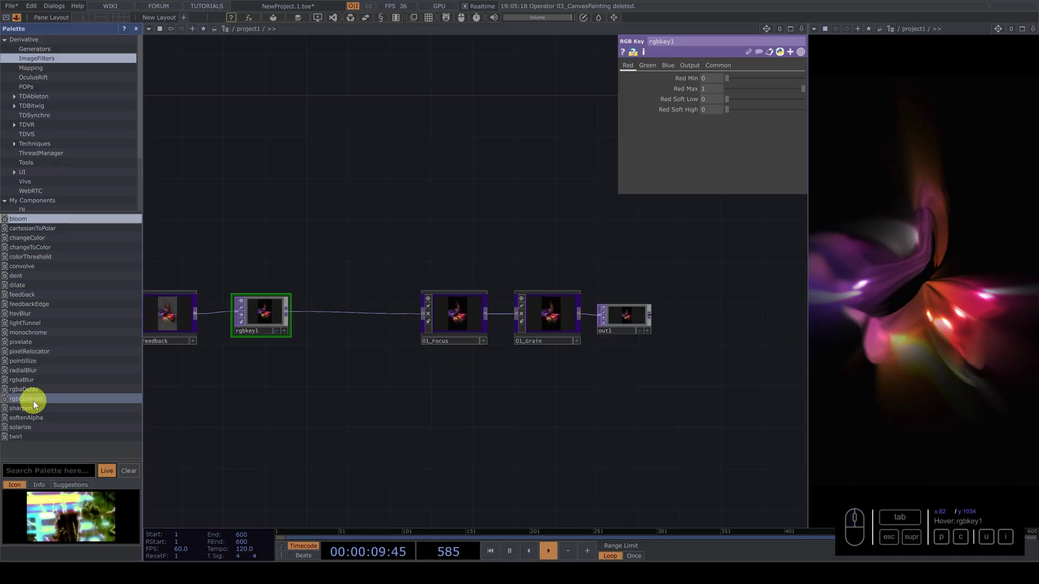
{"action": "left_click_drag", "start_coordinate": [45, 388], "coordinate": [284, 307]}
{"action": "left_click", "coordinate": [288, 313]}
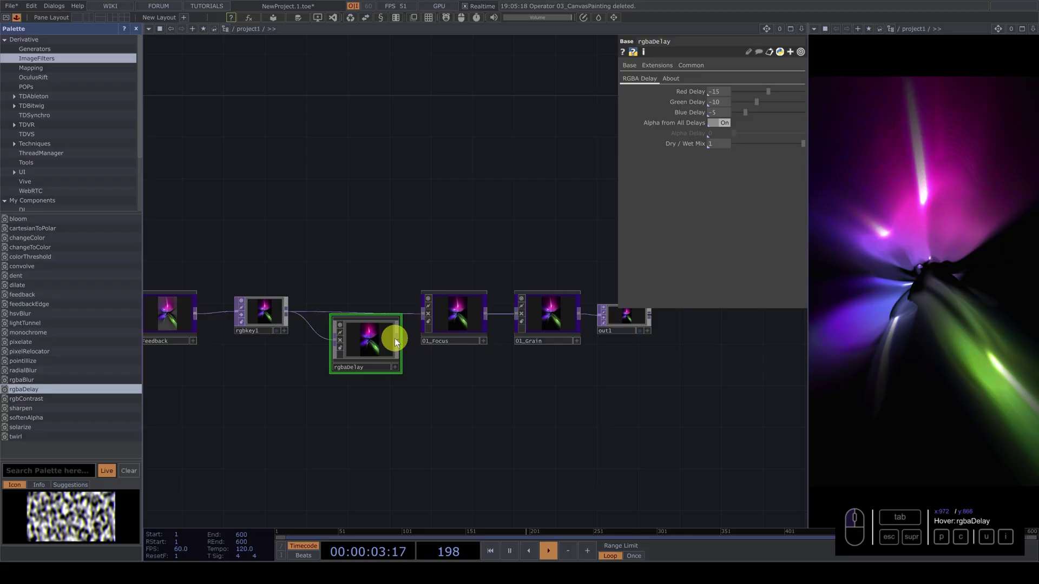
- Insert rgbaDelay between rgbkey1 and 01_Focus with Dry/Wet Mix about 0.5
{"action": "left_click_drag", "start_coordinate": [397, 342], "coordinate": [386, 339]}
{"action": "left_click", "coordinate": [388, 338]}
{"action": "left_click", "coordinate": [145, 32]}
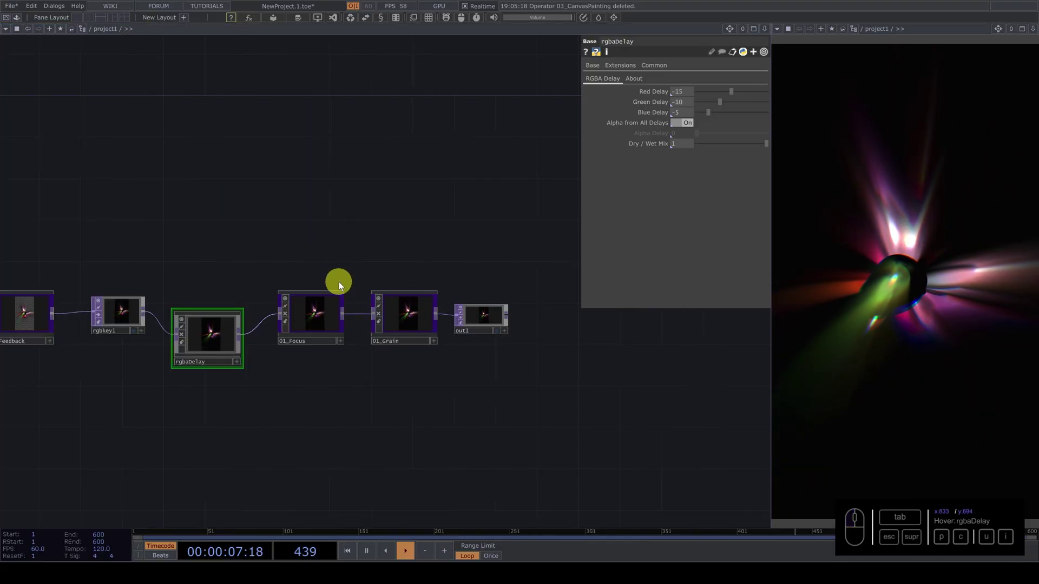
{"action": "left_click", "coordinate": [209, 342]}
{"action": "left_click", "coordinate": [761, 147]}
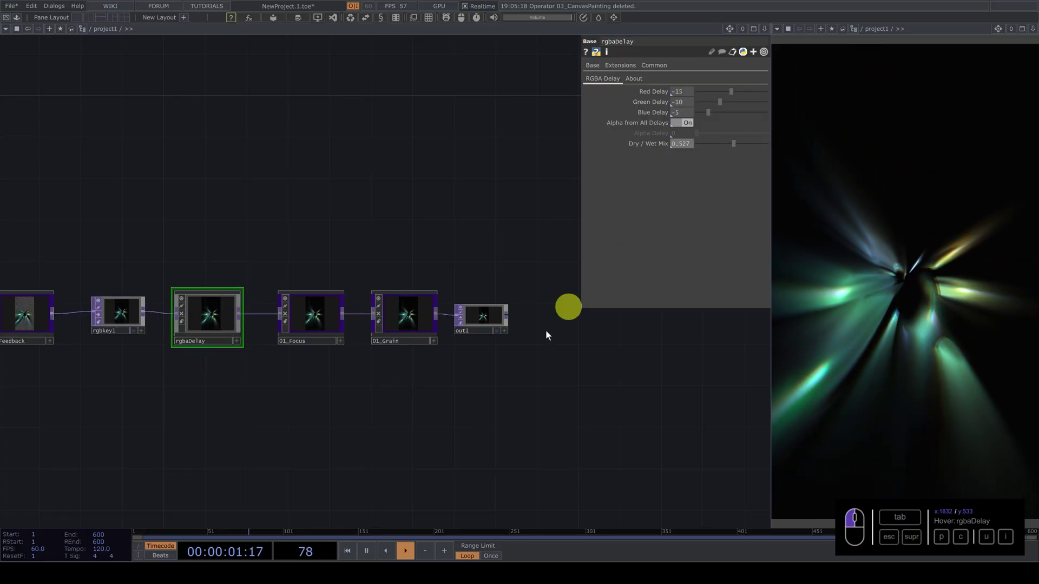
- Create a bloom1 TOP after the delay, before the Focus effect
{"action": "left_click_drag", "start_coordinate": [386, 311], "coordinate": [313, 303]}
{"action": "left_click_drag", "start_coordinate": [286, 293], "coordinate": [302, 303]}
{"action": "double_click", "coordinate": [302, 302]}
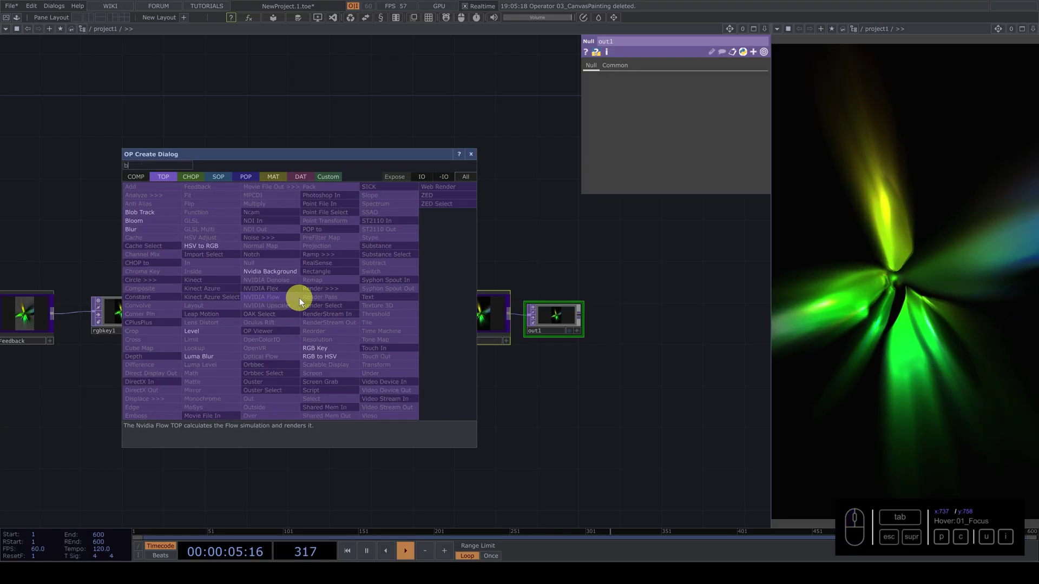
{"action": "left_click", "coordinate": [149, 224]}
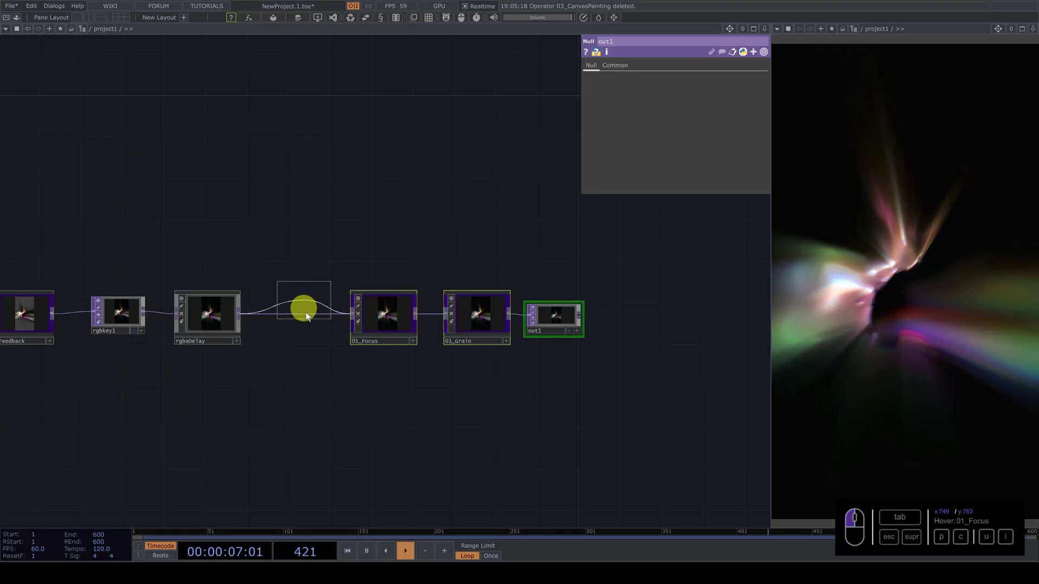
{"action": "left_click", "coordinate": [302, 323]}
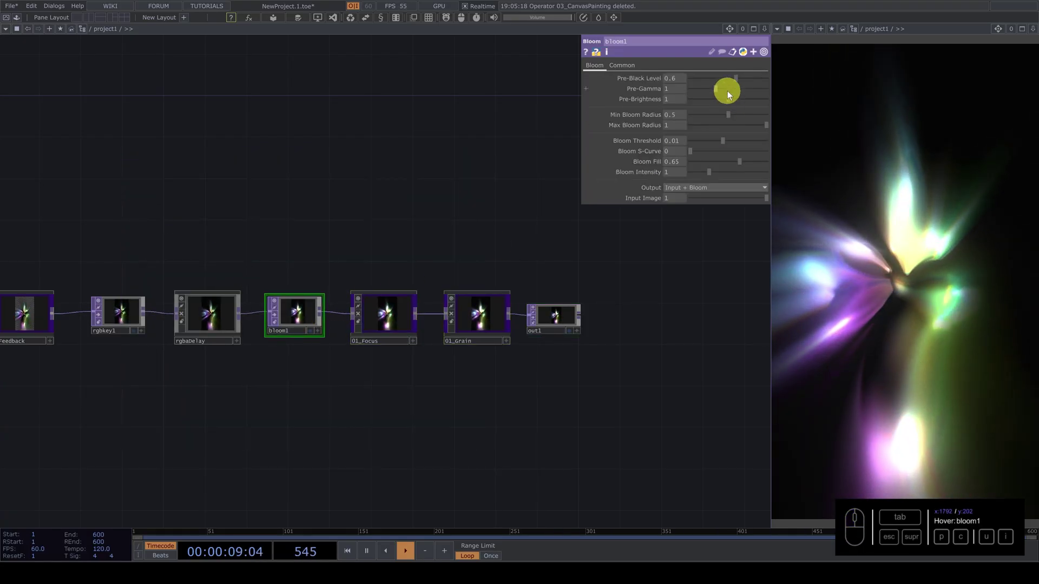
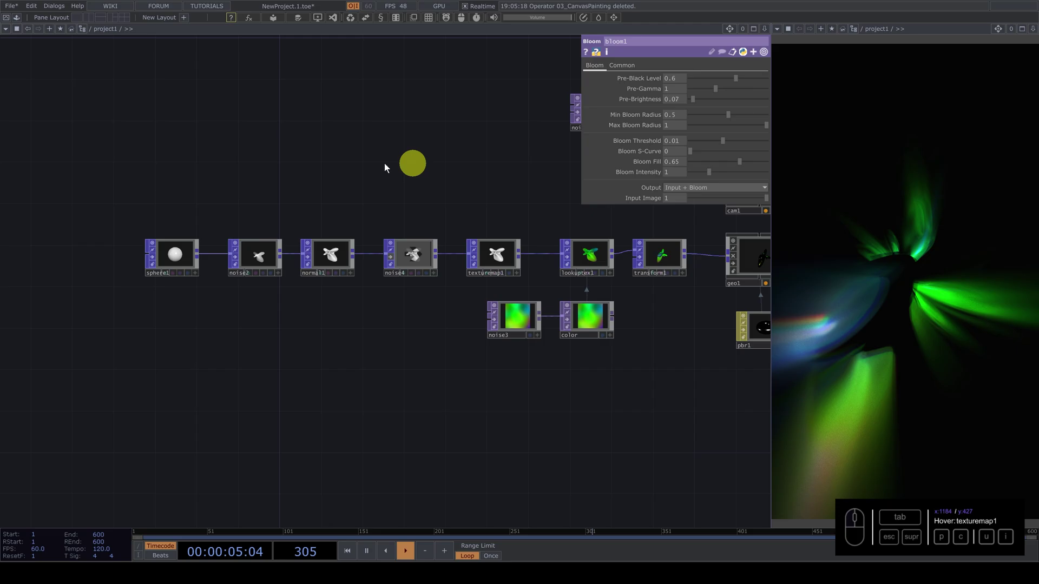
{"action": "left_click", "coordinate": [443, 386]}
{"action": "key", "text": "p"}
{"action": "left_click", "coordinate": [417, 359]}
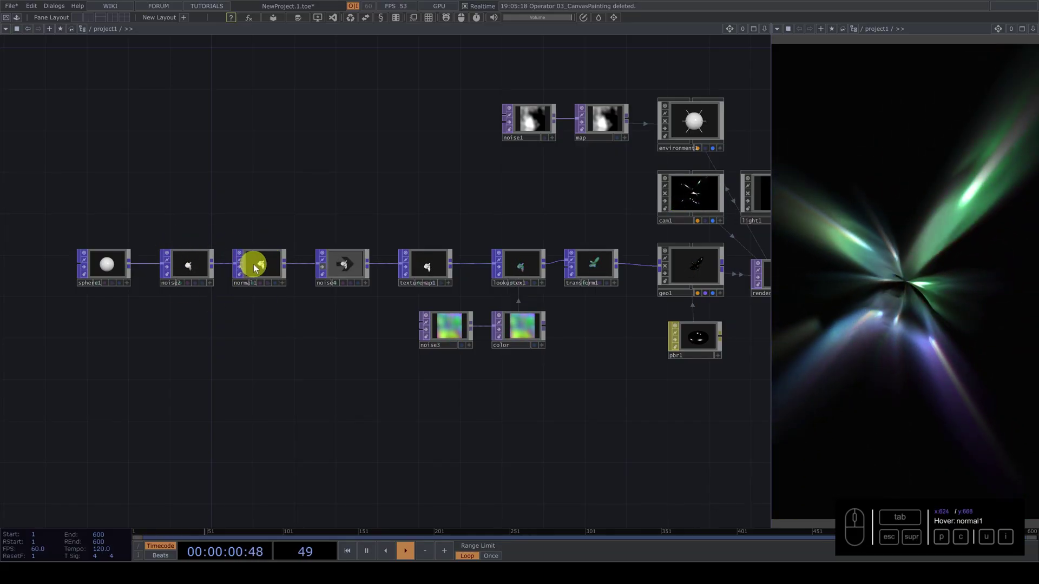
{"action": "left_click", "coordinate": [244, 269]}
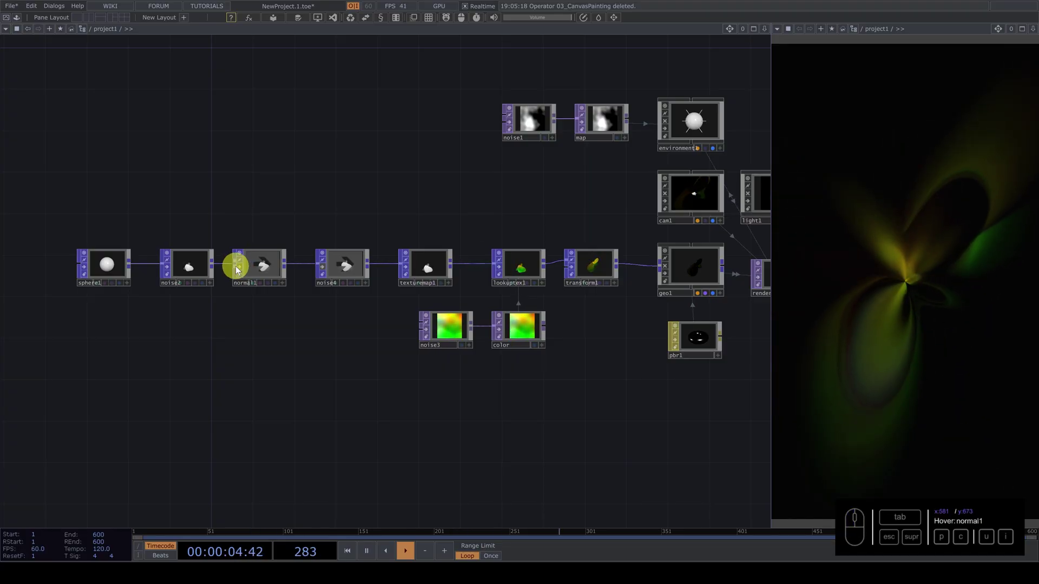
{"action": "left_click", "coordinate": [244, 270]}
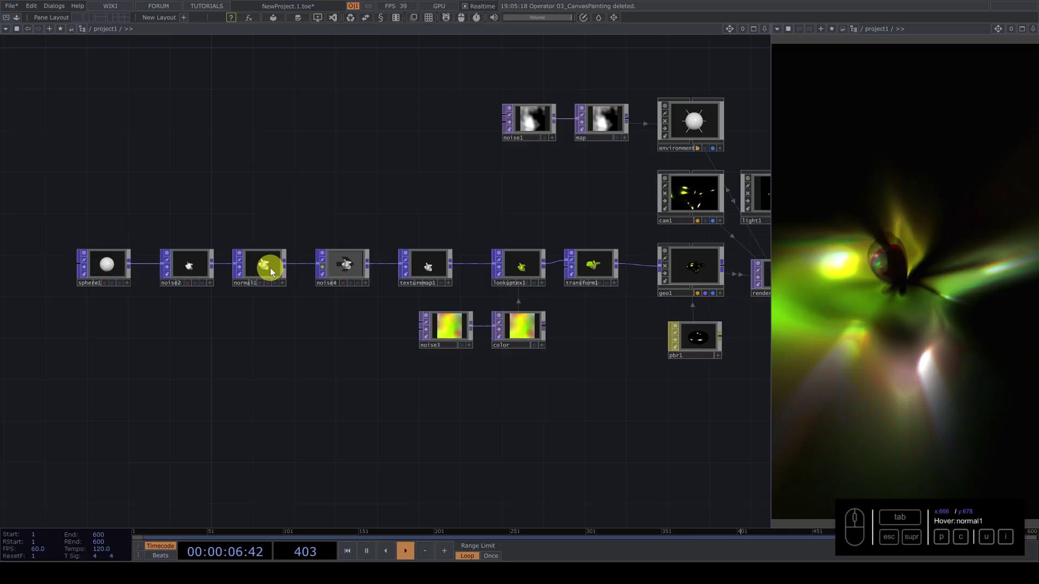
{"action": "left_click", "coordinate": [432, 267]}
{"action": "left_click", "coordinate": [549, 268]}
{"action": "left_click_drag", "start_coordinate": [543, 267], "coordinate": [549, 222]}
{"action": "left_click", "coordinate": [516, 220]}
{"action": "middle_click", "coordinate": [397, 227]}
{"action": "left_click_drag", "start_coordinate": [319, 193], "coordinate": [173, 257]}
{"action": "left_click_drag", "start_coordinate": [198, 263], "coordinate": [479, 342]}
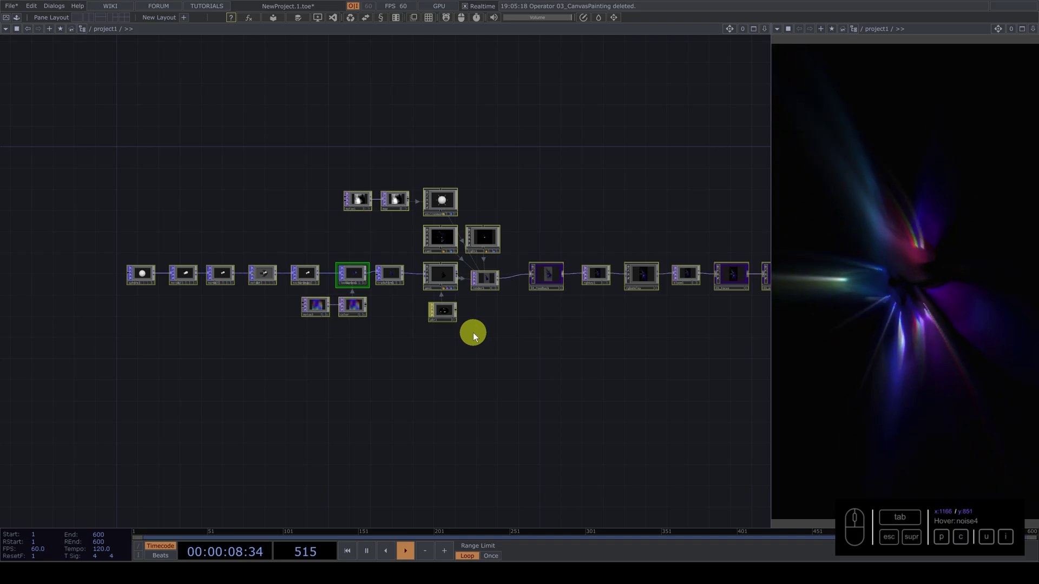